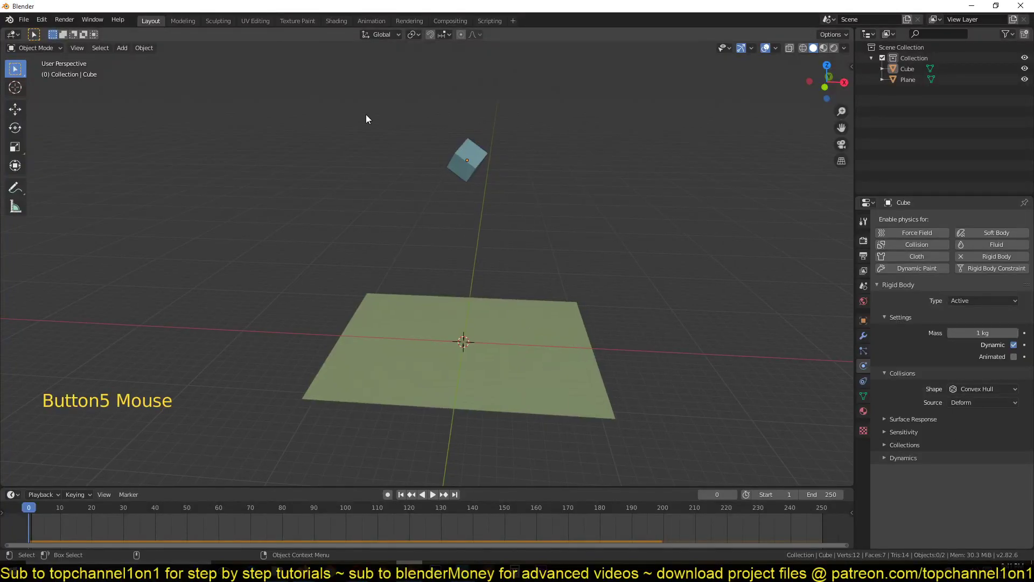
- Delete the old floating cube and look straight down on the ground plane
left_click(369, 118)
key("b")
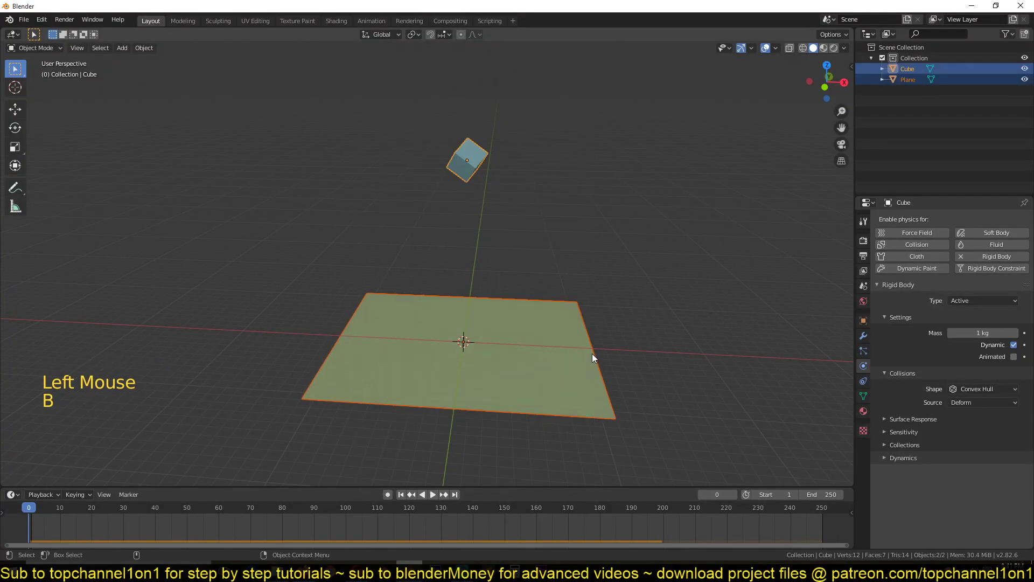
left_click(596, 357)
key("x")
key("b")
key("x")
- Scale the ground plane up so it is noticeably larger
key("KP_7")
key("shift+a")
key("s")
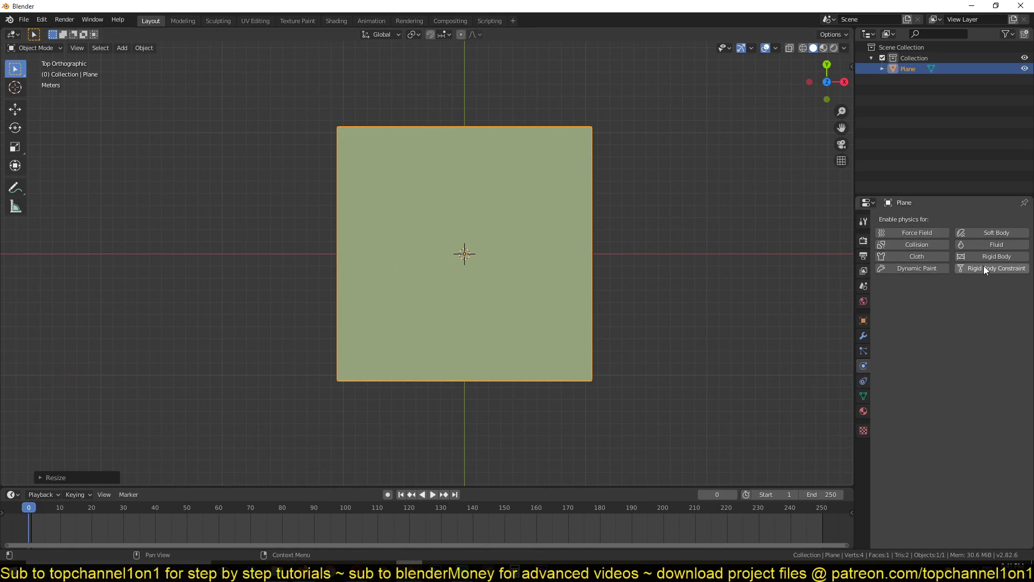
- Give the plane Rigid Body physics set to Passive so it acts as a collider
left_click(995, 255)
left_click(982, 302)
key("`")
- Add a new cube at the centre of the plane and shrink it to a small size
key("s")
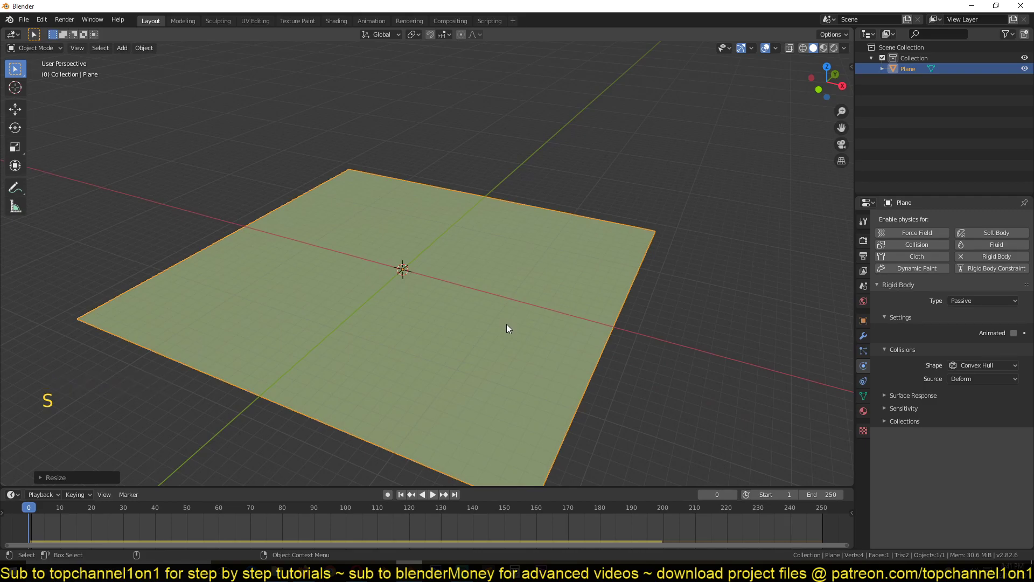
key("s")
scroll("down", 3)
key("g")
key("alt+a")
key("`")
key("shift+a")
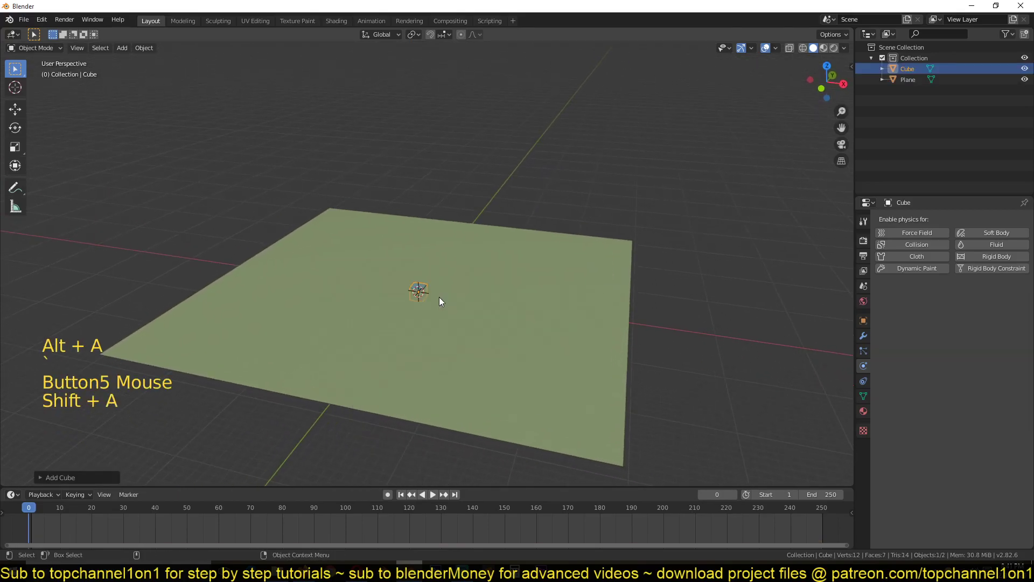
- In front view, move the cube vertically so it sits roughly above the ground plane
key("KP_1")
scroll("up", 3)
key("g")
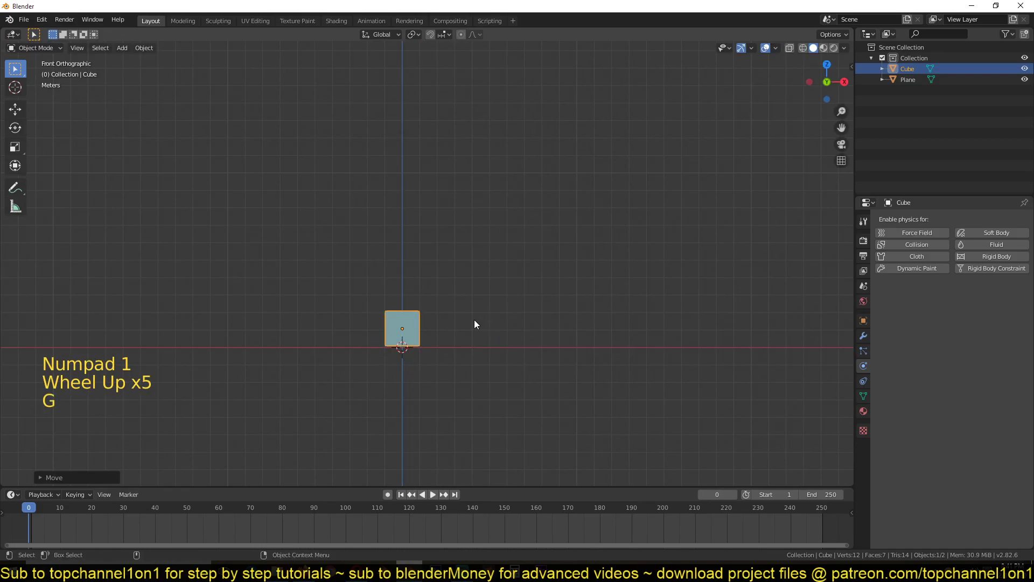
key("`")
key("g")
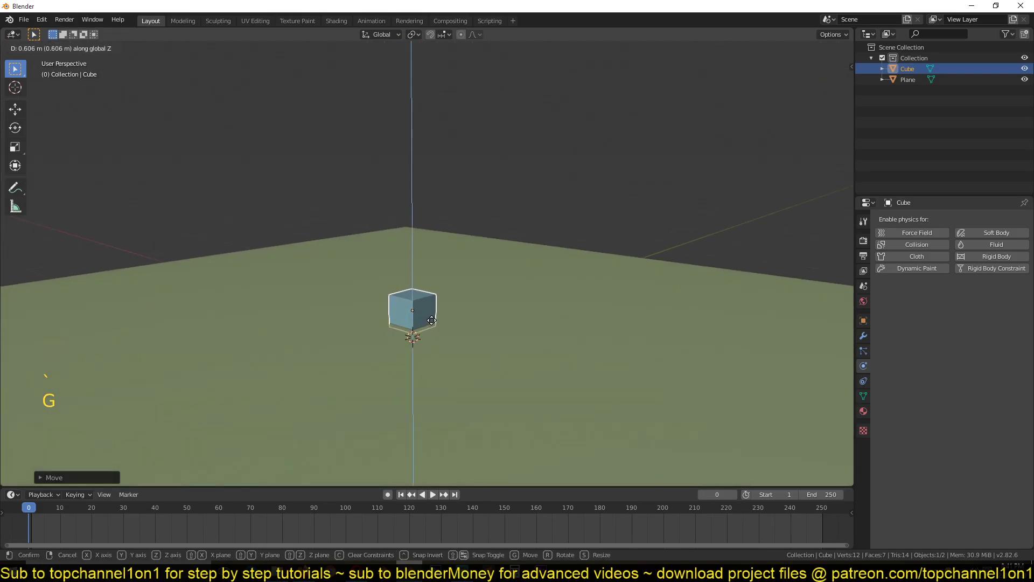
scroll("down", 3)
key("`")
scroll("up", 3)
scroll("down", 3)
key("KP_Decimal")
scroll("up", 3)
scroll("down", 3)
key("`")
scroll("down", 3)
key("z")
- Zoom on the cube's edge and fine-tune its height so its bottom rests on the plane
key("KP_1")
scroll("up", 3)
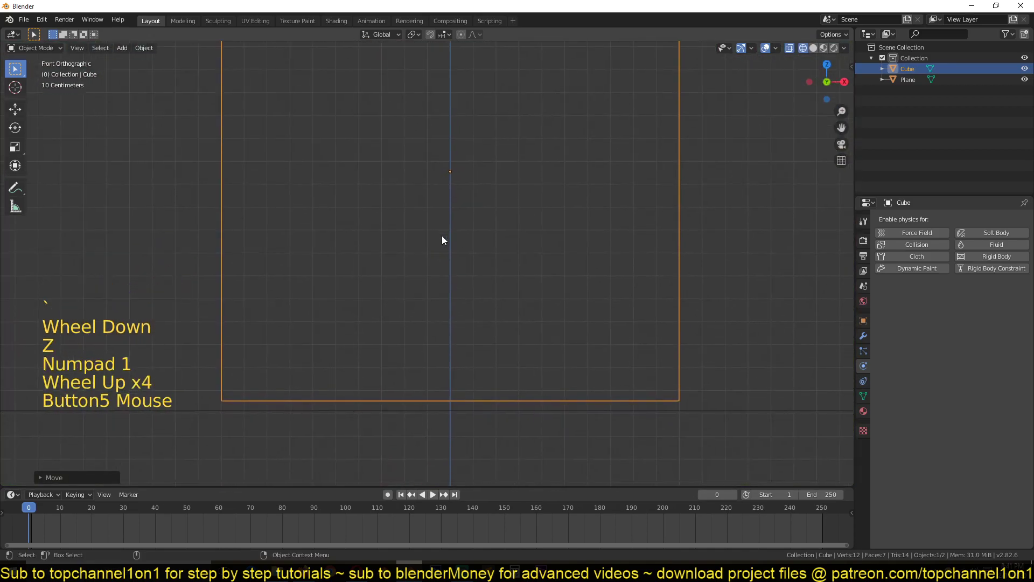
key("g")
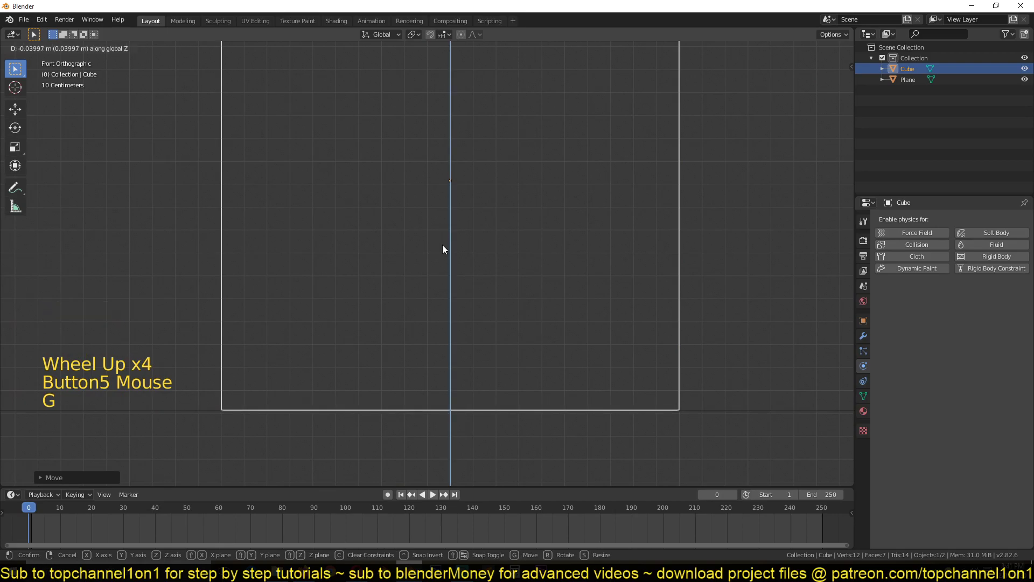
key("z")
scroll("down", 3)
key("`")
scroll("down", 3)
key("`")
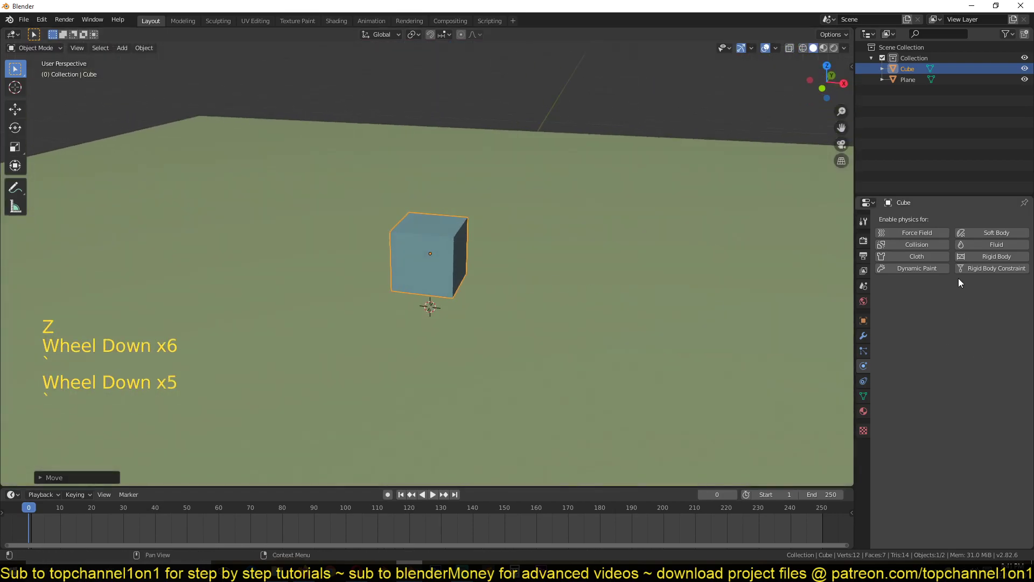
- Make the cube an active rigid body and play the simulation briefly to test it
left_click(987, 260)
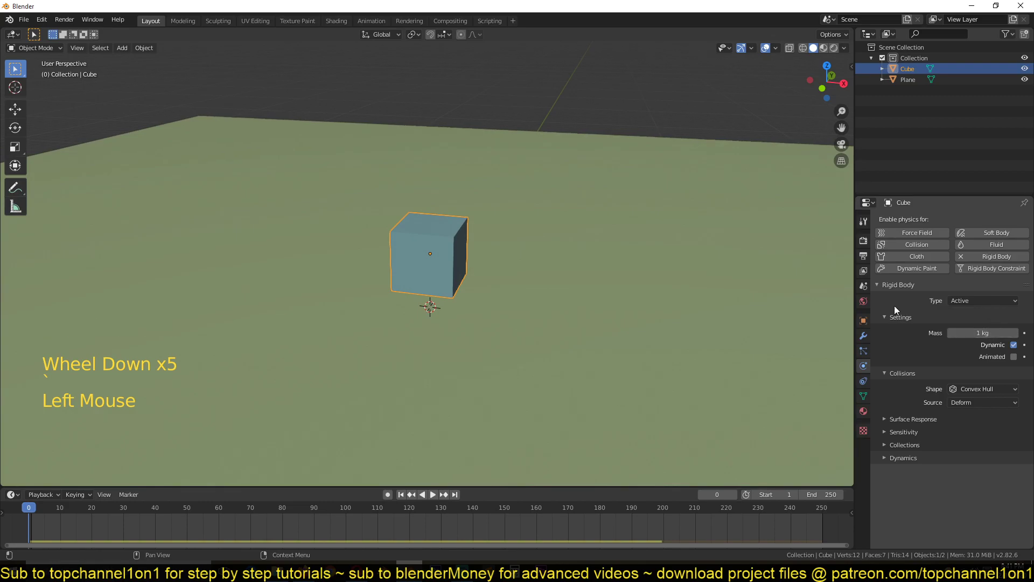
key("space")
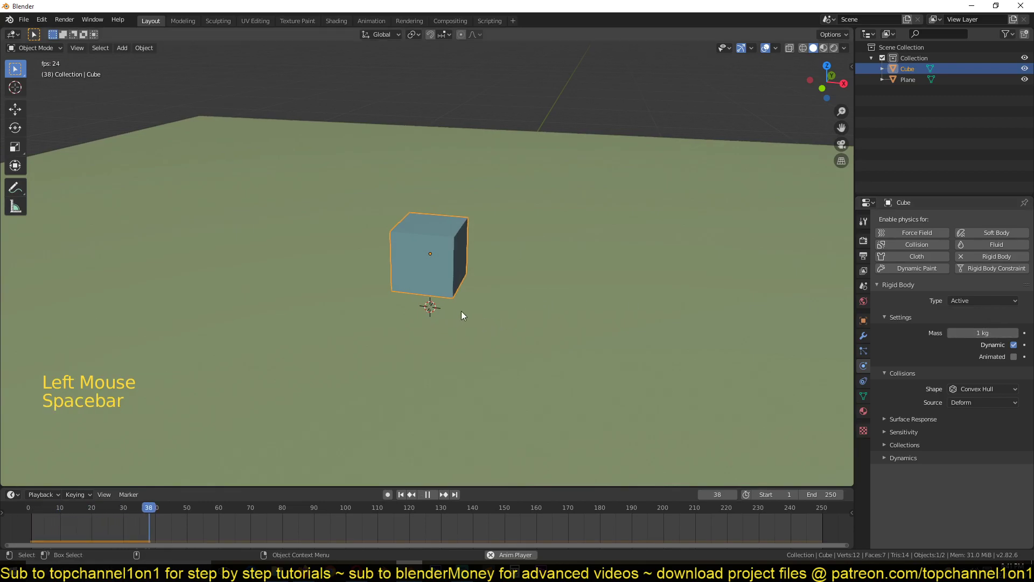
key("Escape")
key("KP_1")
- Duplicate the cube straight up so a copy sits on top of the first one
key("z")
key("shift+d")
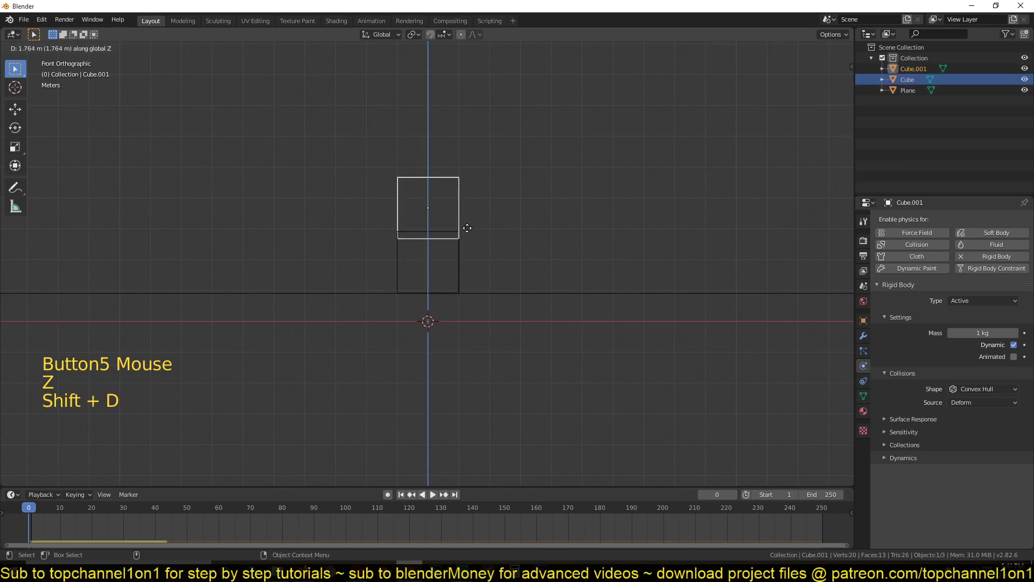
scroll("down", 3)
scroll("down", 3)
key("z")
key("`")
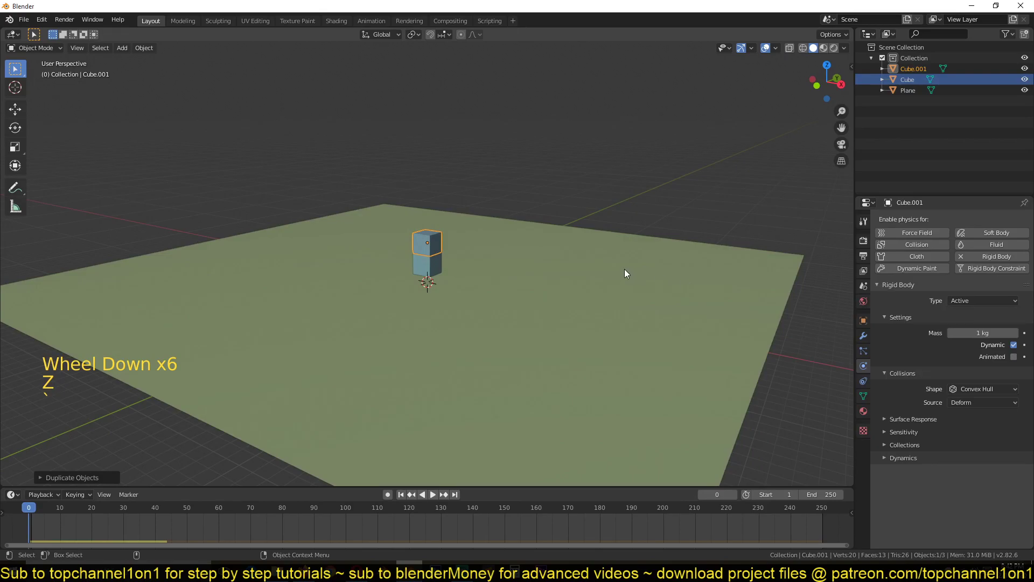
key("space")
scroll("up", 3)
key("Escape")
left_click(435, 273)
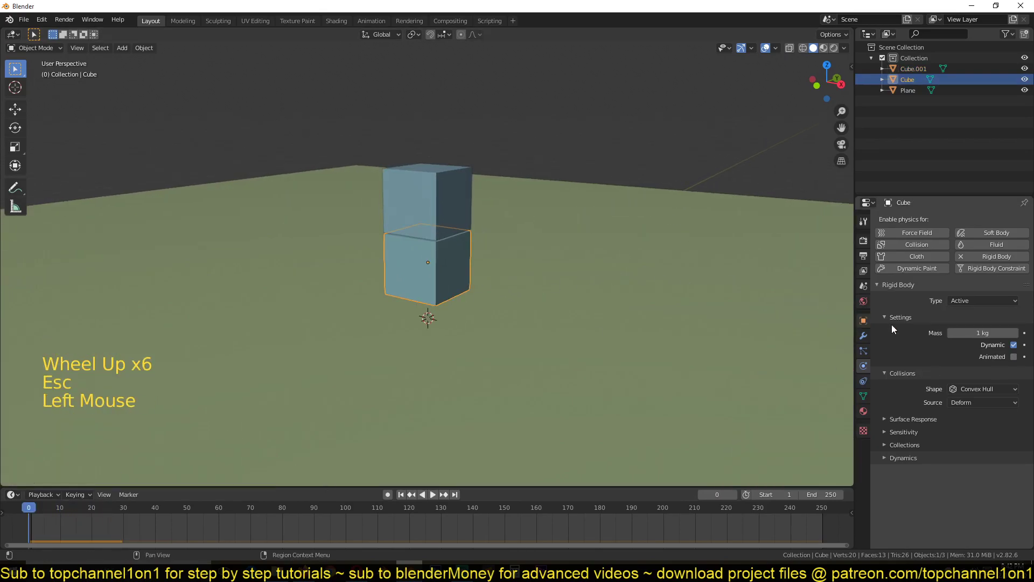
- Repeat the upward duplication until a column of fifteen cubes stands on the plane
left_click(421, 191)
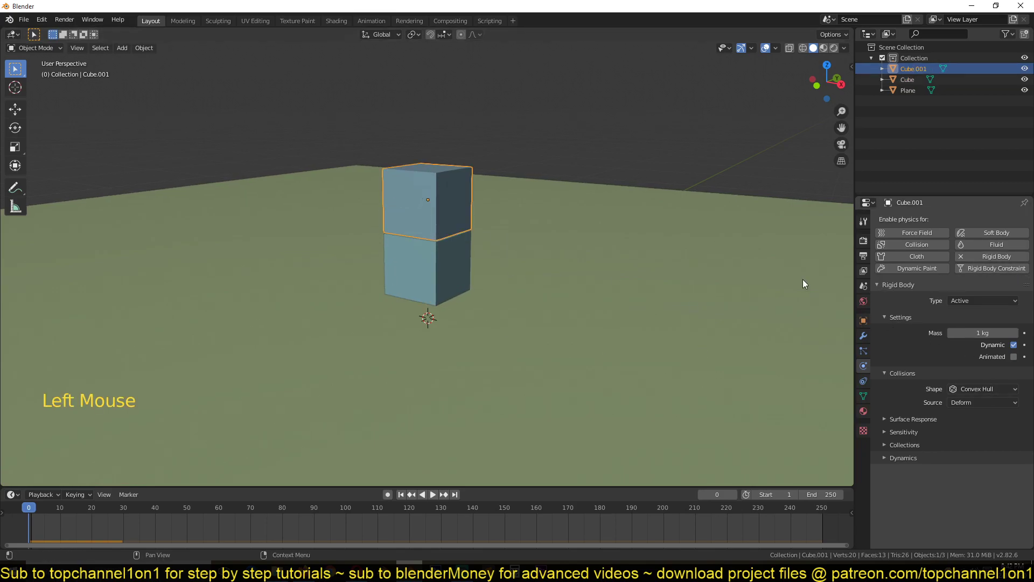
scroll("down", 3)
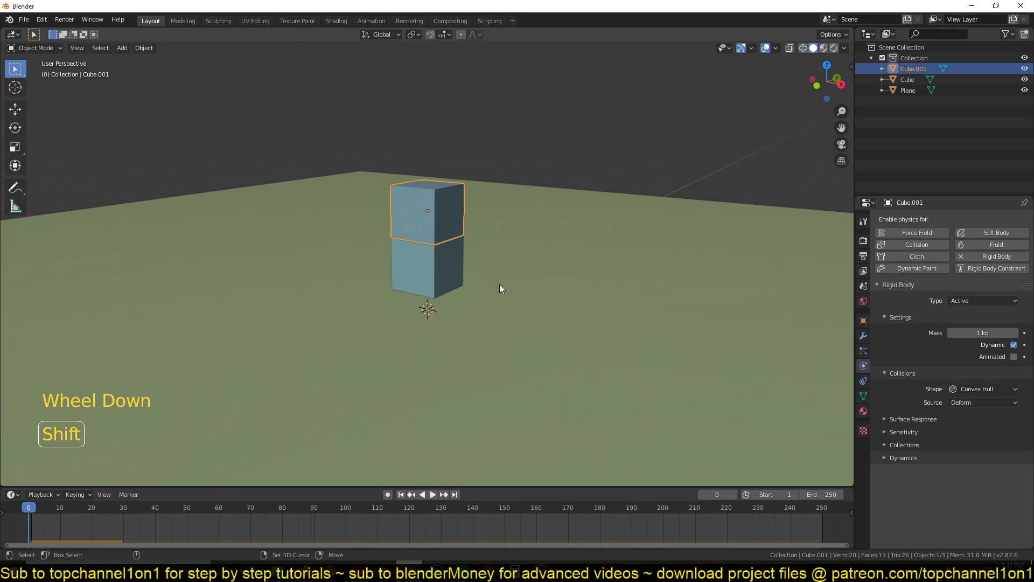
key("shift+d")
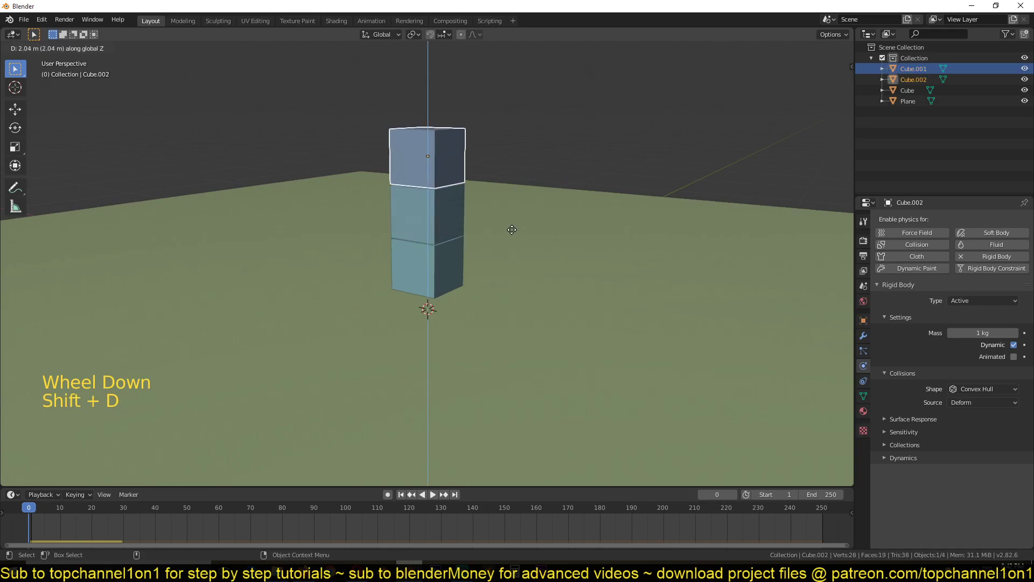
scroll("down", 3)
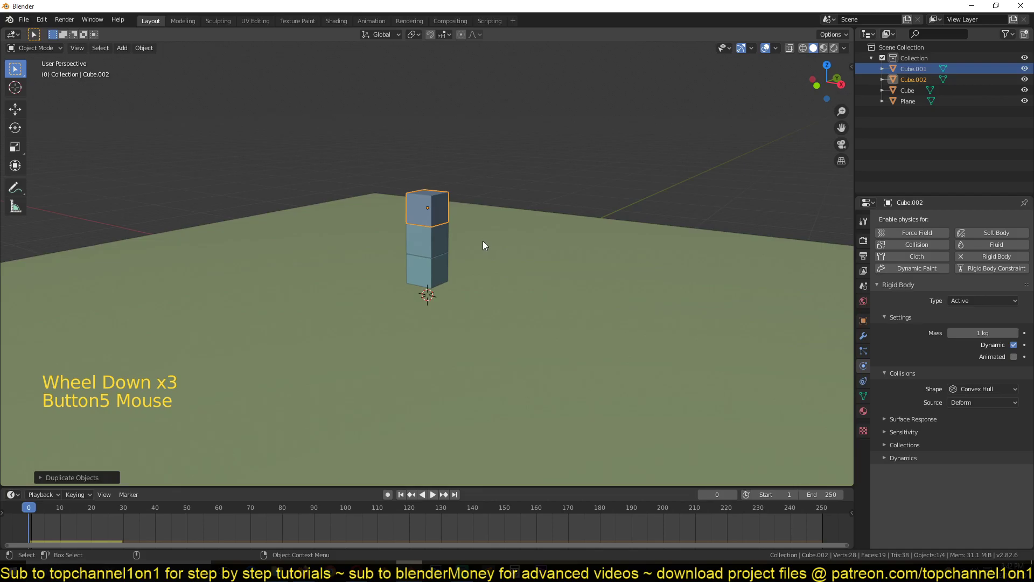
key("shift+r")
key("shift+r")
key("shift+r")
key("shift+r")
key("shift+r")
key("shift+r")
scroll("down", 3)
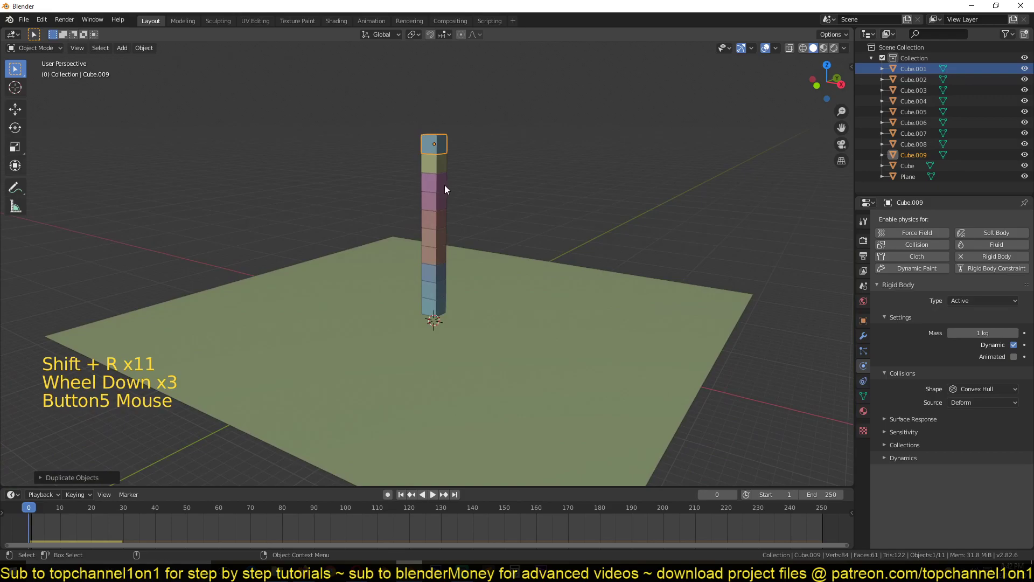
key("shift+r")
key("shift+r")
key("shift+r")
key("shift+r")
key("shift+r")
- Play the simulation with the tall column, then stop and return to frame one
key("space")
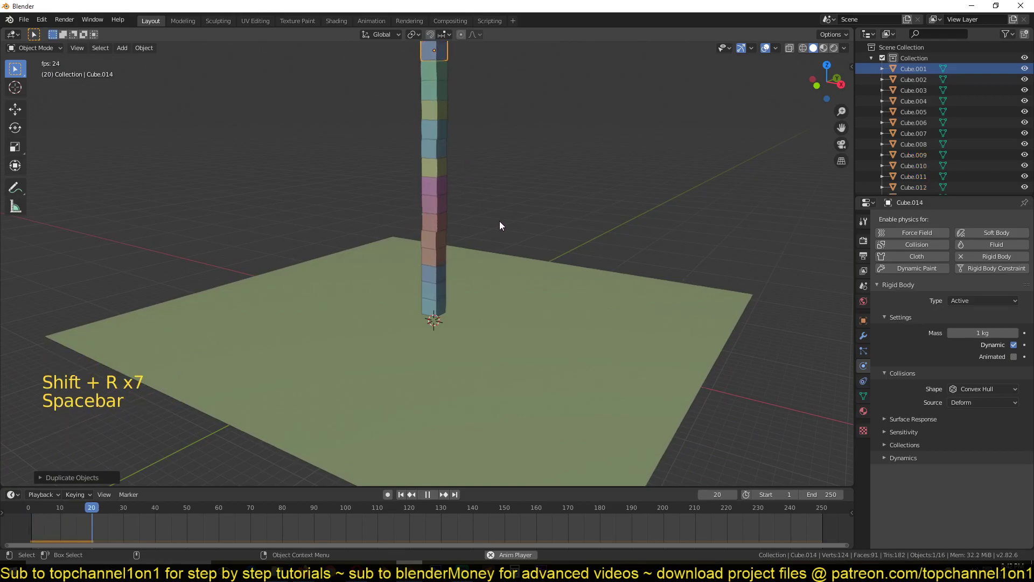
scroll("down", 3)
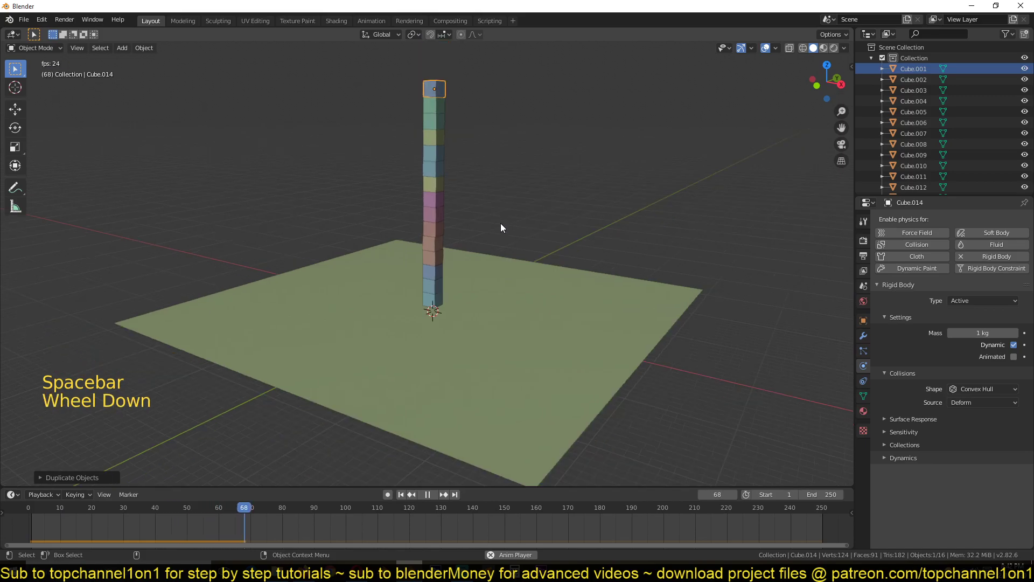
key("Escape")
key("KP_1")
- Select the whole column of cubes and delete it, leaving the empty plane
key("z")
key("v")
key("b")
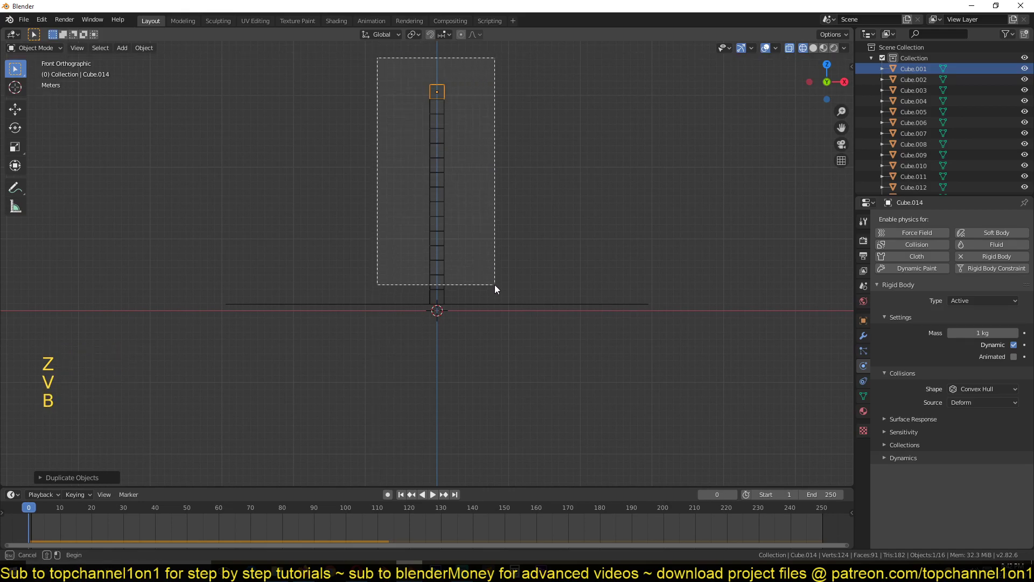
key("x")
key("KP_7")
scroll("up", 3)
- Add a cube, flatten it along one axis, then delete it again
right_click(341, 276)
key("shift+a")
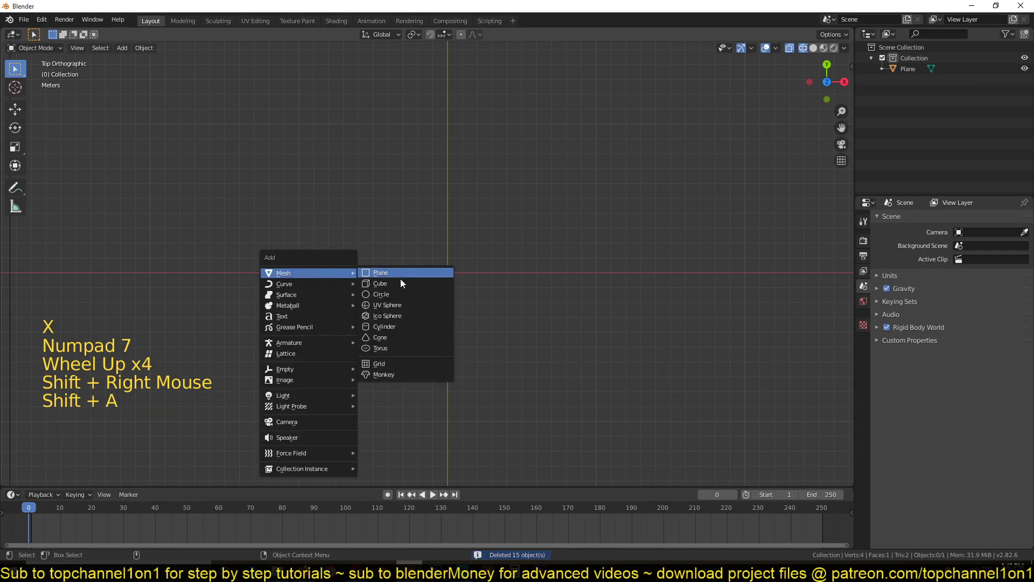
key("s")
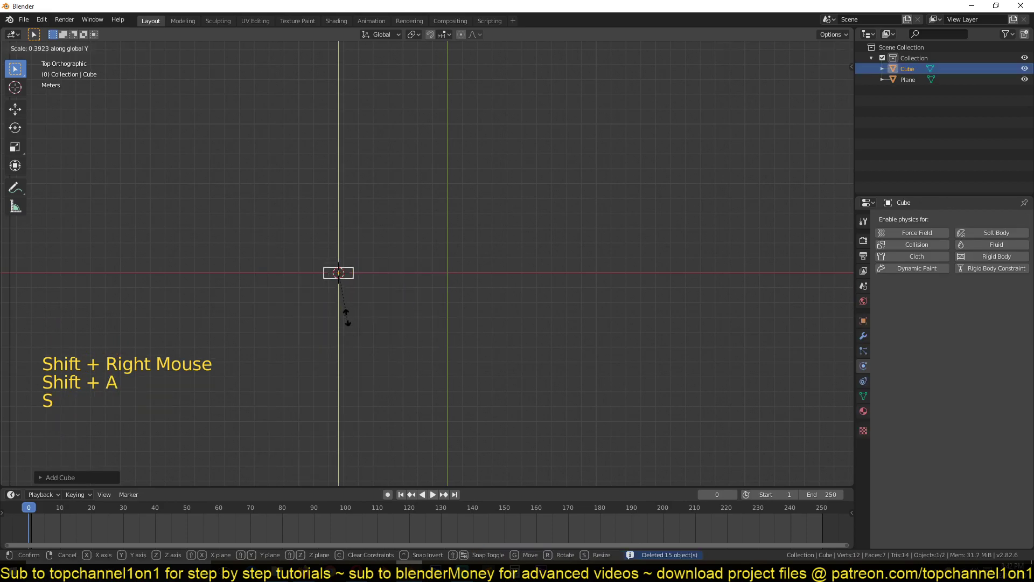
key("KP_1")
key("KP_Decimal")
scroll("down", 3)
key("s")
key("x")
key("KP_7")
scroll("down", 3)
- Add a circle mesh at the centre, scale it to about 8.8, and bring up the Add Mesh list
right_click(482, 276)
right_click(478, 272)
right_click(477, 273)
key("shift+a")
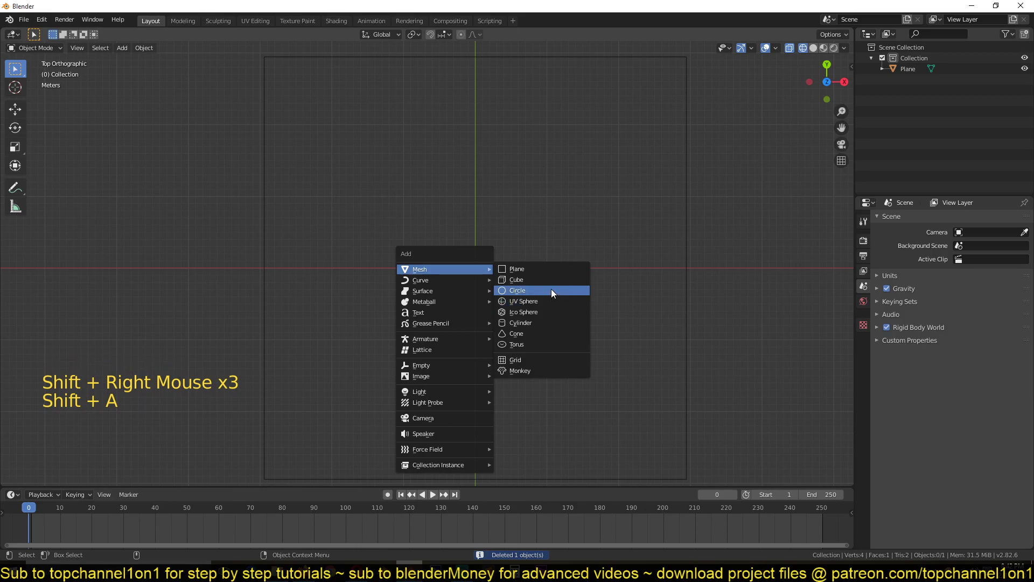
scroll("up", 3)
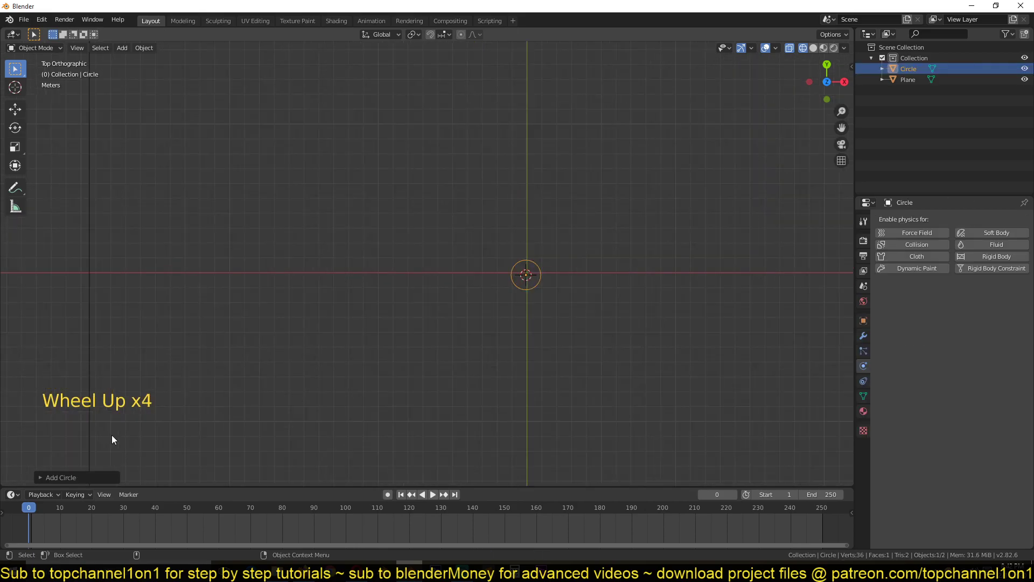
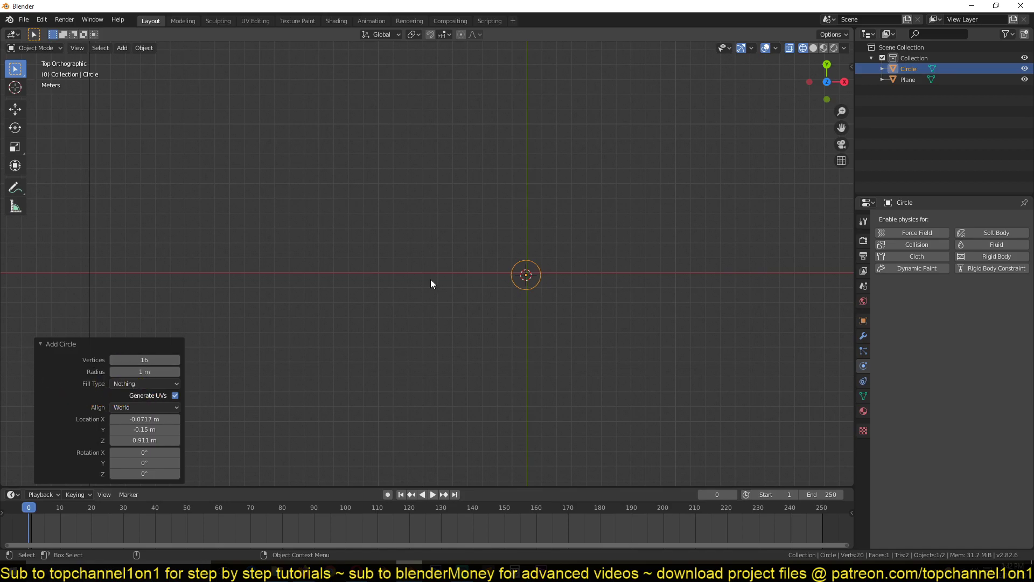
key("s")
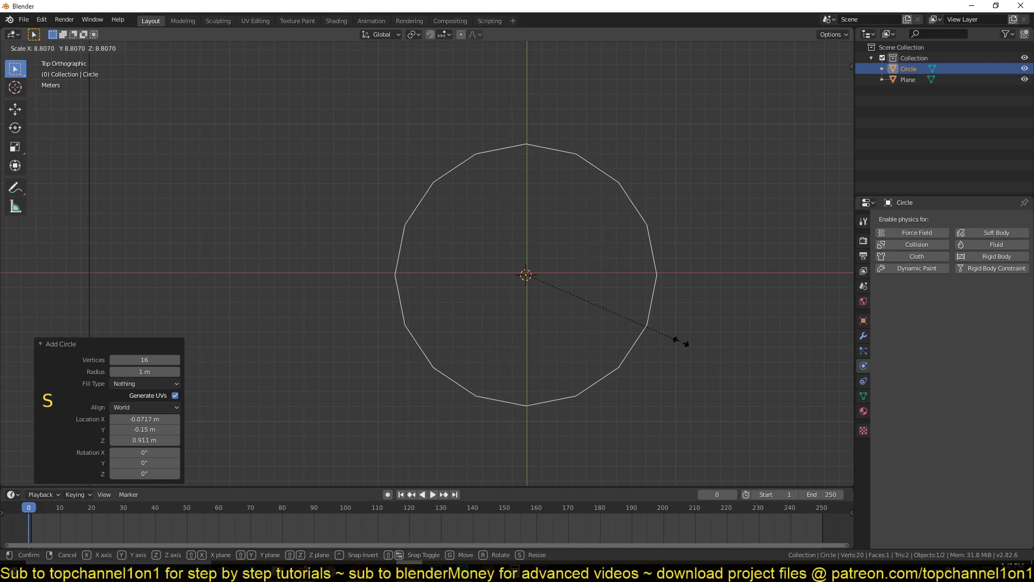
scroll("down", 3)
key("Tab")
key("Tab")
scroll("down", 3)
right_click(487, 193)
key("shift+a")
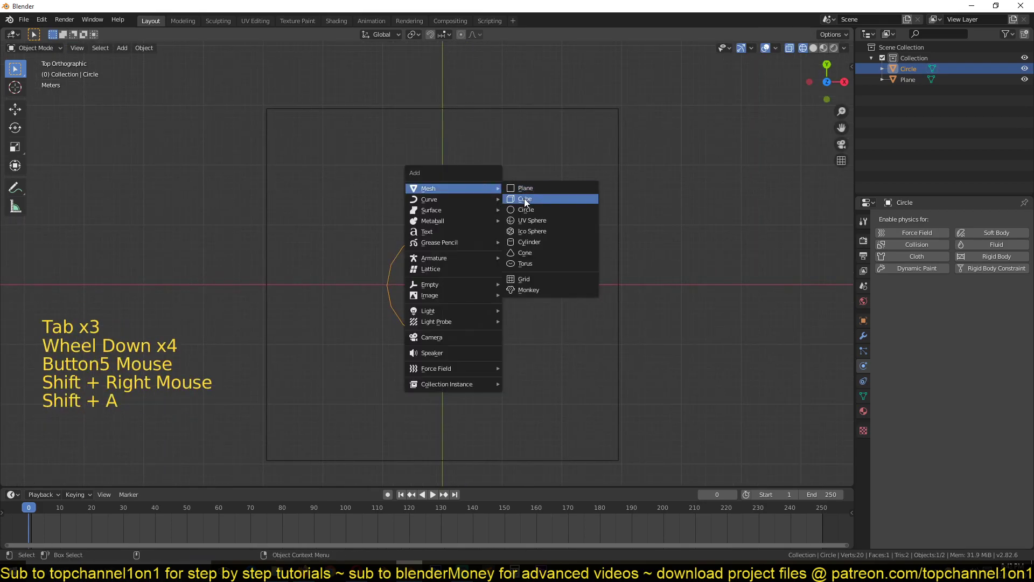
- Add a cube, stretch it along X into a long bar, and switch to solid shading
scroll("up", 3)
key("g")
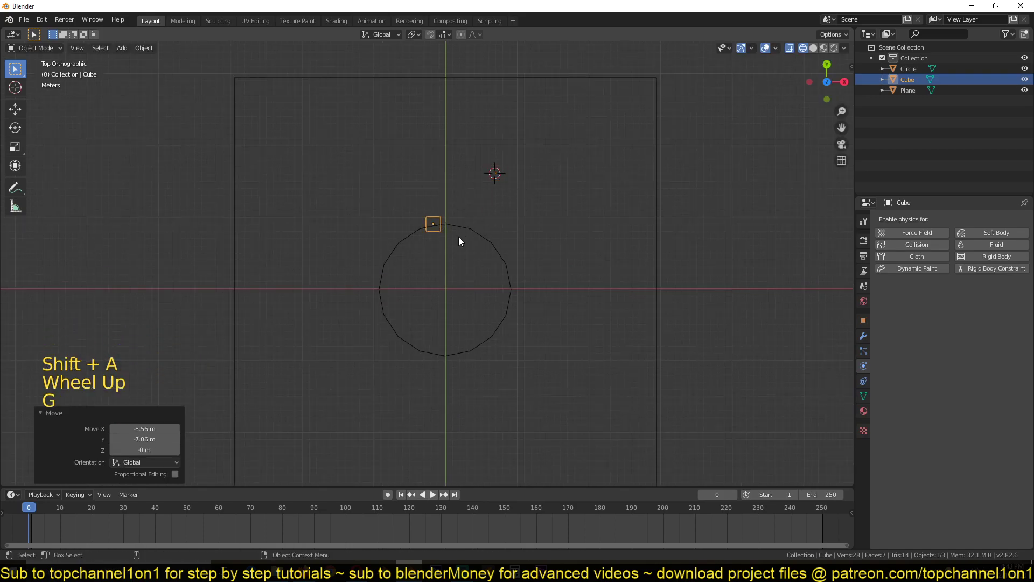
key("KP_Decimal")
scroll("down", 3)
key("s")
key("`")
key("s")
key("s")
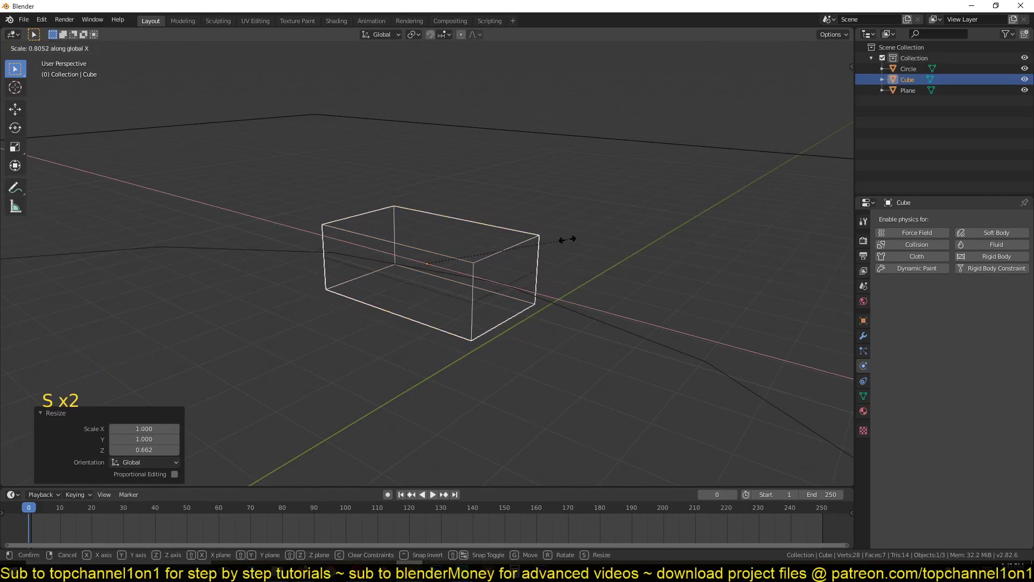
key("z")
key("`")
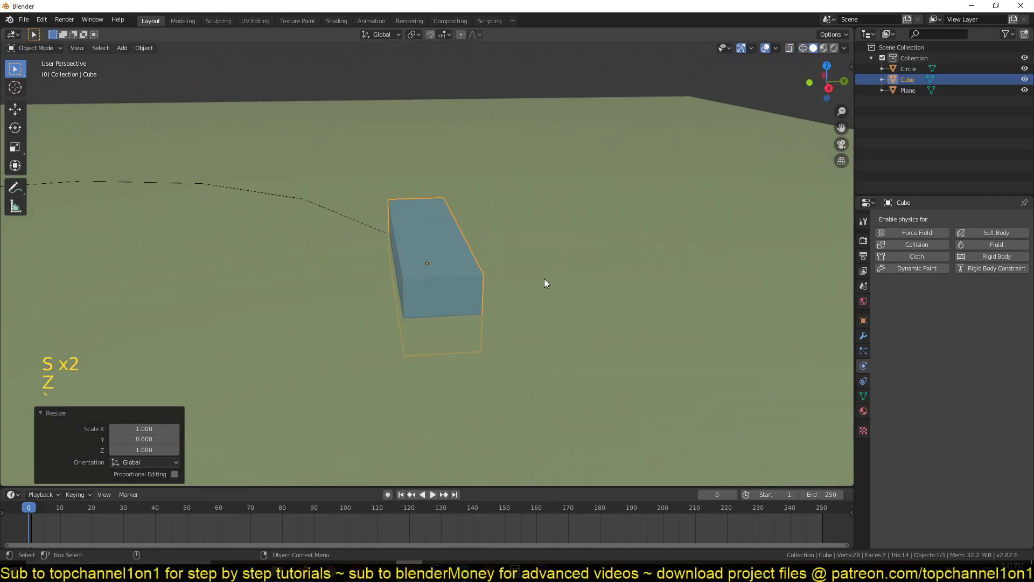
- Flatten the bar into a thin brick and place it just outside the circle's top edge
key("g")
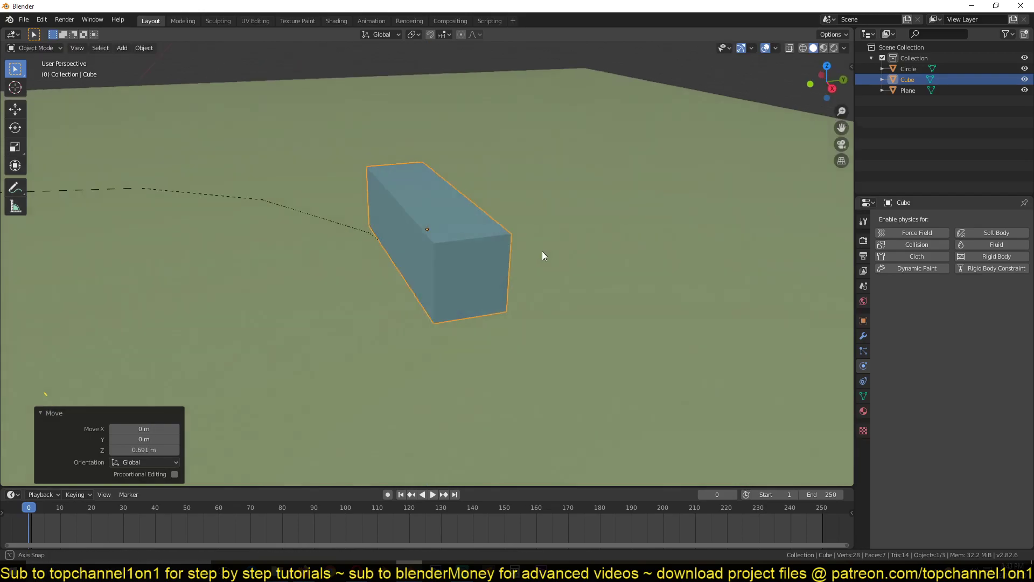
key("`")
key("s")
key("s")
scroll("down", 3)
key("`")
scroll("down", 3)
key("KP_7")
scroll("up", 3)
- Parent the brick to the circle (Ctrl+P > Object) from a top-down wireframe view
key("z")
key("g")
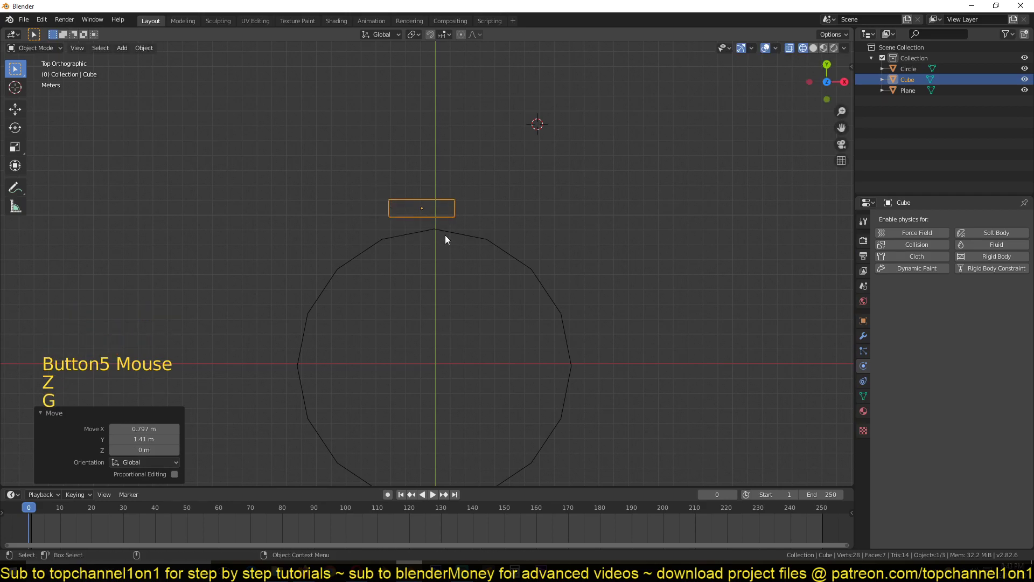
left_click(463, 241)
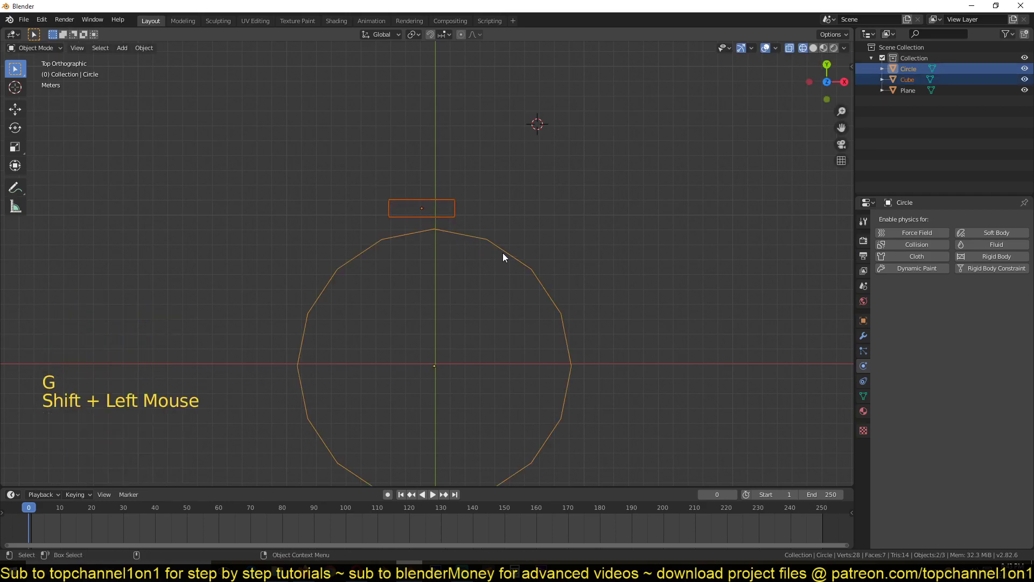
key("ctrl+p")
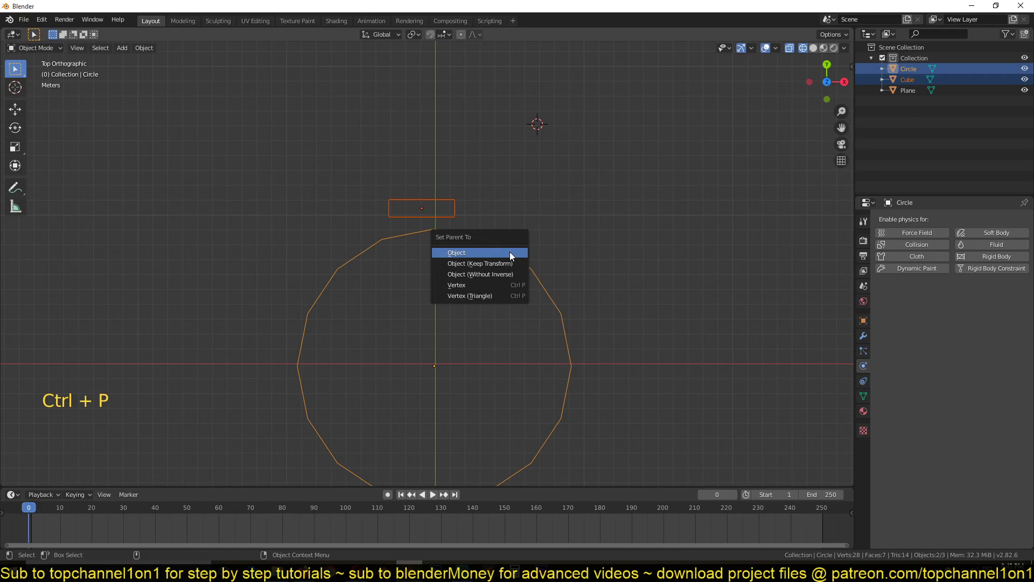
left_click(521, 266)
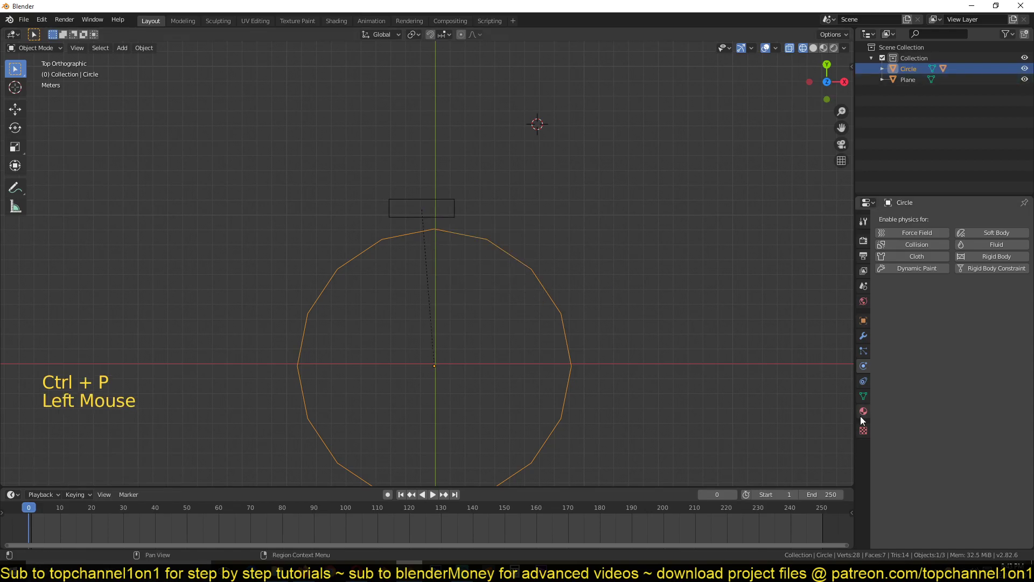
- Enable Instancing > Verts on the circle so a brick copy appears on every vertex
left_click(870, 327)
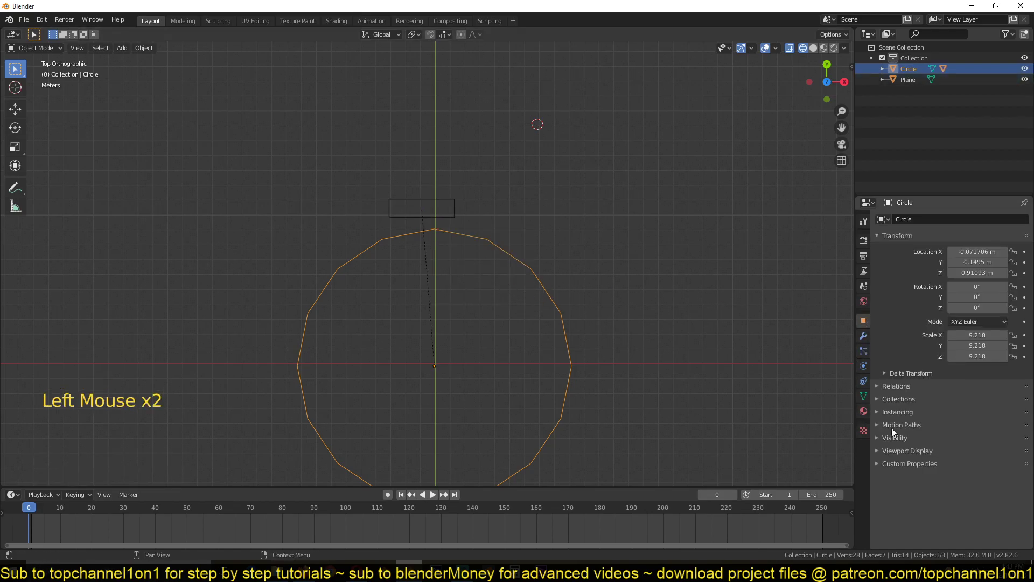
left_click(909, 415)
left_click(947, 432)
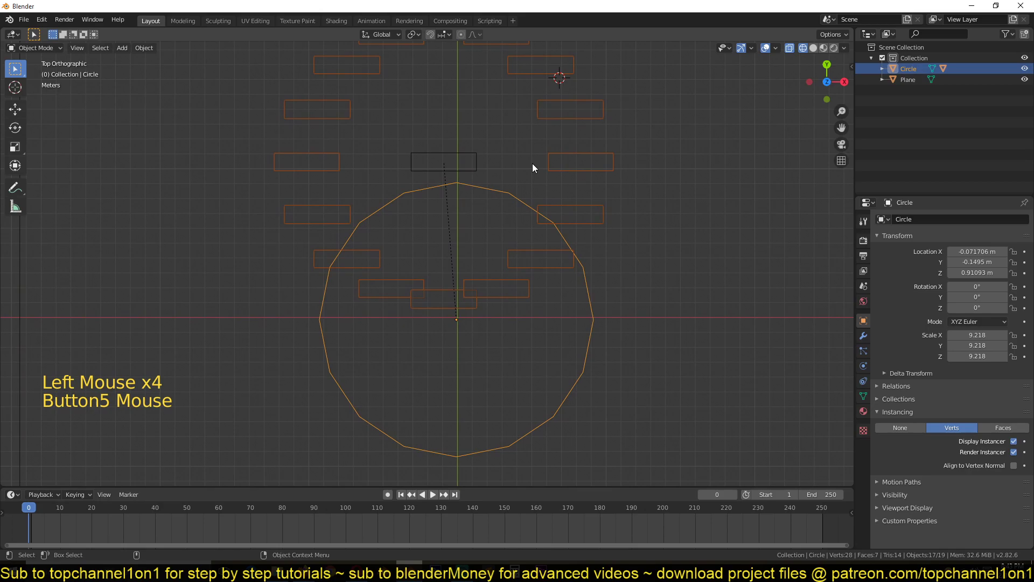
left_click(460, 161)
key("g")
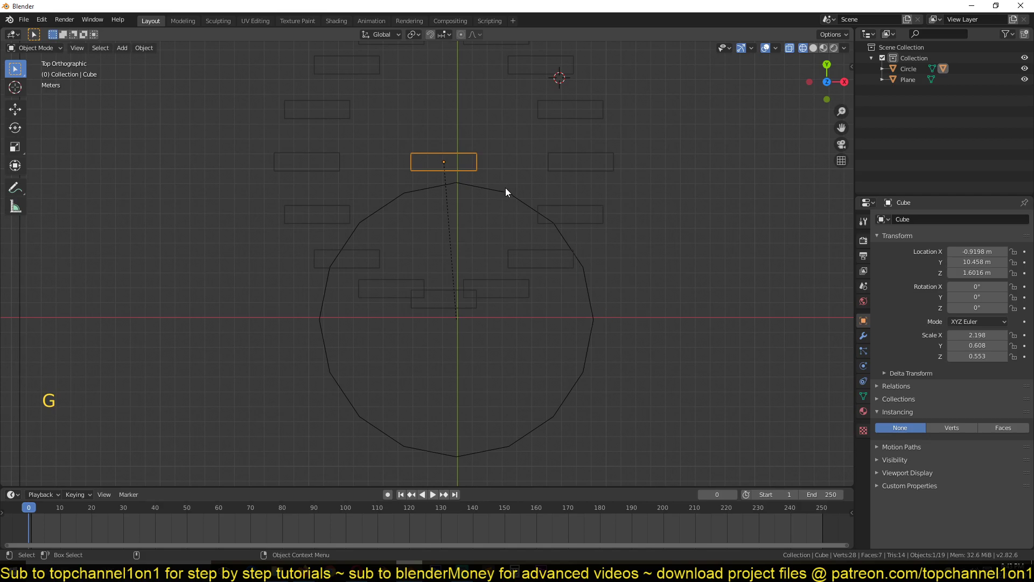
- Snap the 3D cursor to the circle's centre and move the original brick onto it
left_click(601, 325)
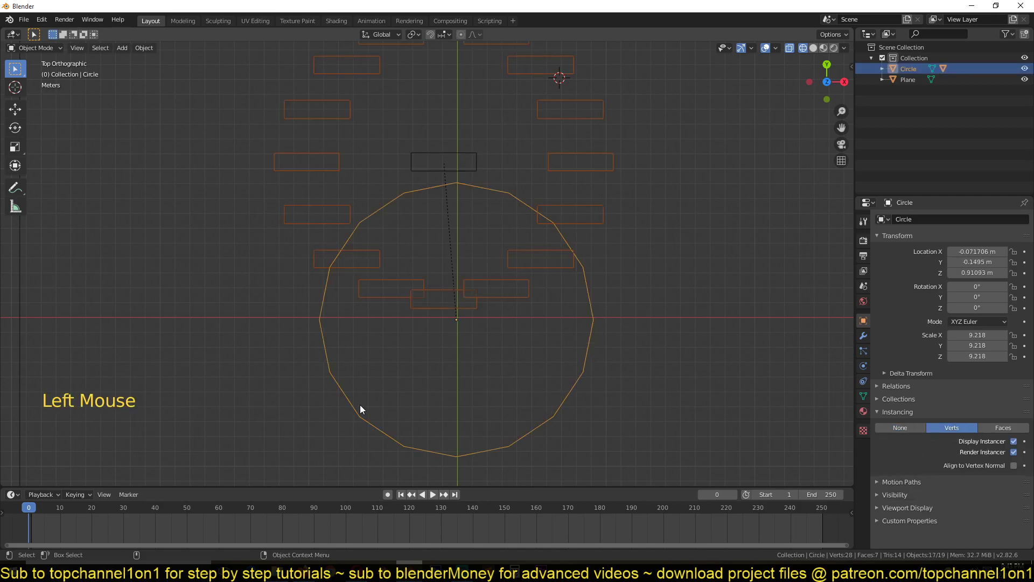
key("Tab")
left_click(549, 214)
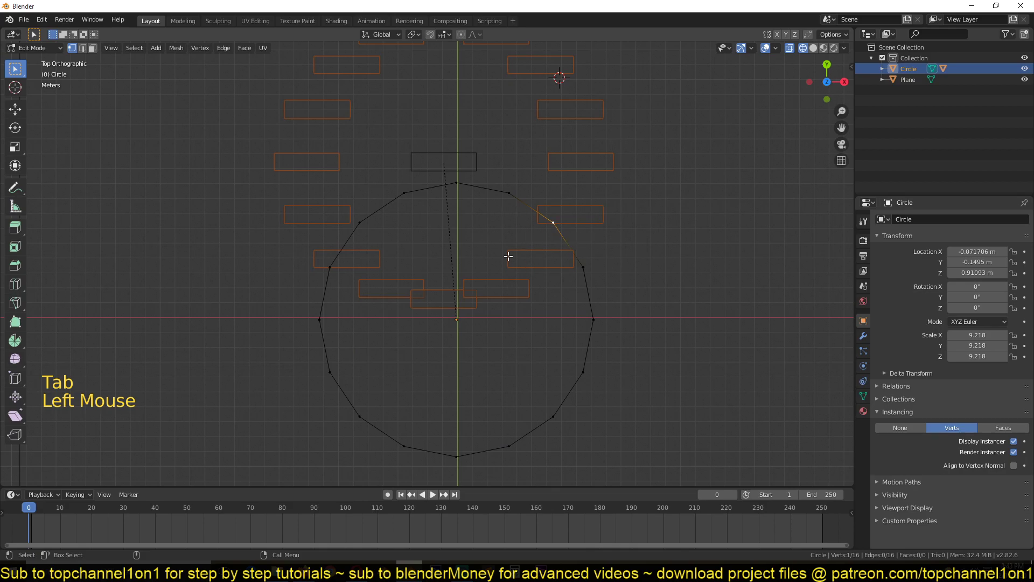
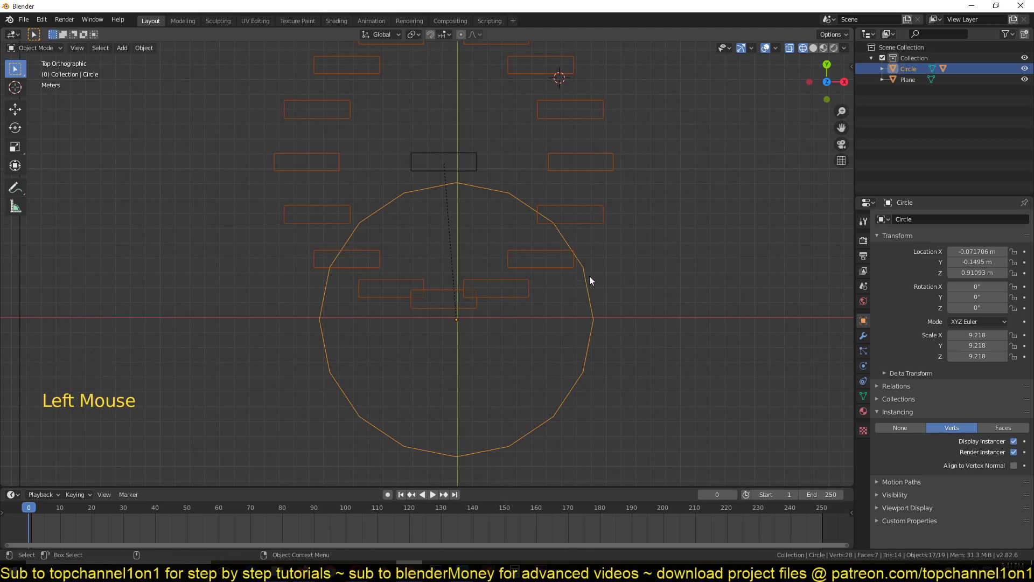
left_click(449, 145)
left_click(455, 161)
left_click(504, 203)
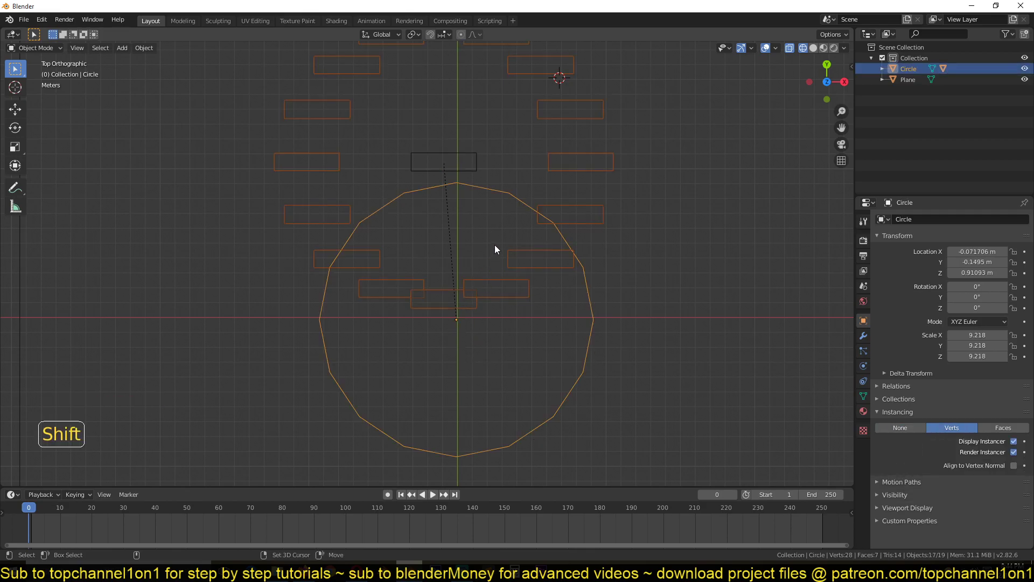
key("shift+s")
left_click(481, 171)
left_click(530, 208)
left_click(470, 177)
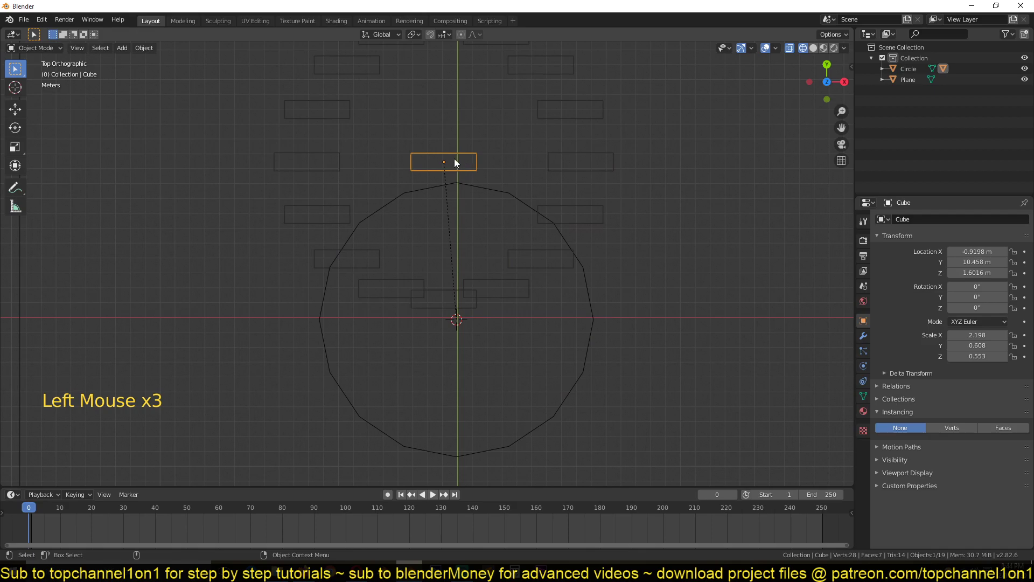
key("shift+s")
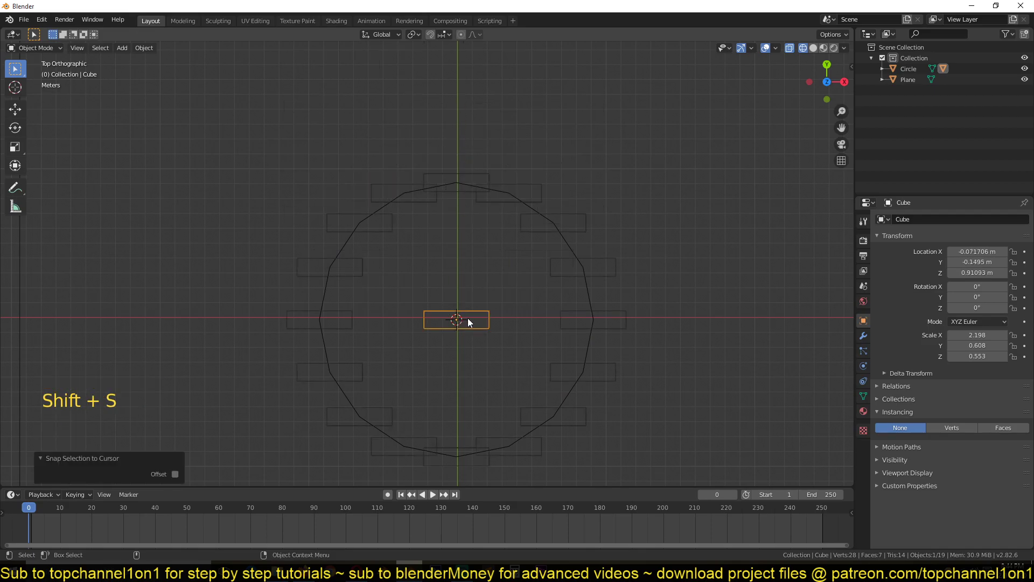
- Tick Align to Vertex Normal on the circle so the bricks turn to follow the ring
key("z")
key("`")
scroll("up", 3)
key("`")
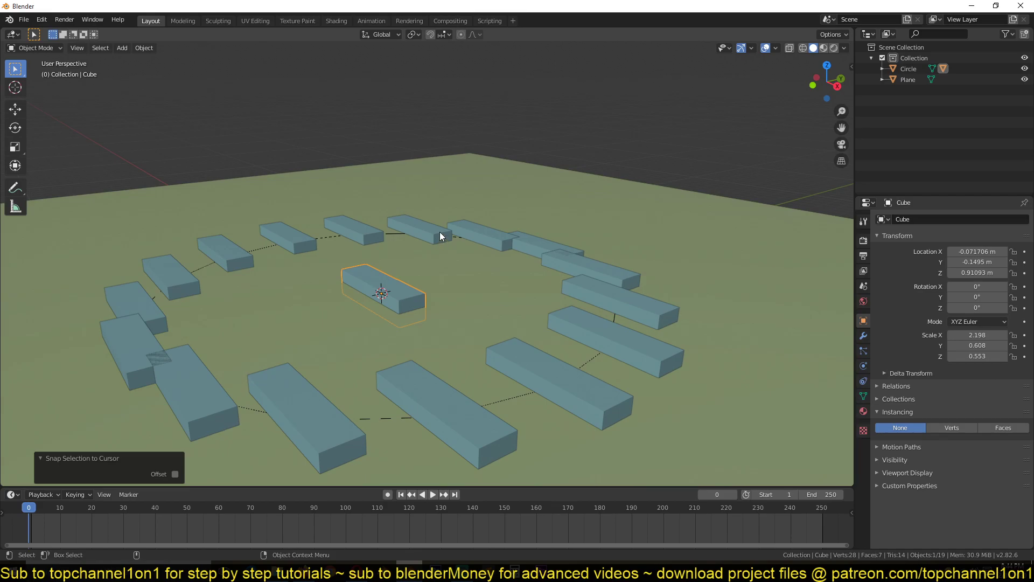
left_click(407, 240)
left_click(396, 241)
left_click(1014, 469)
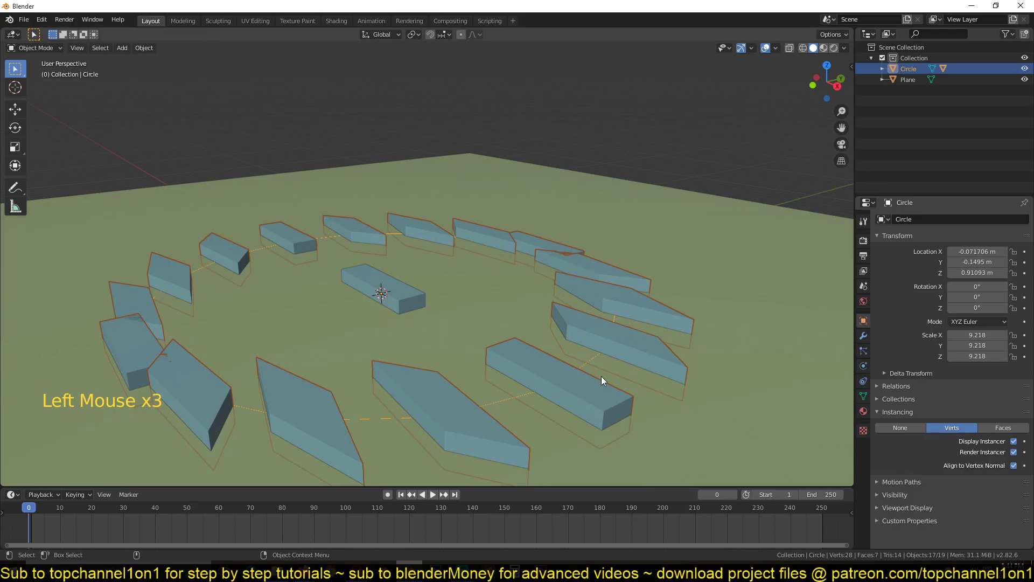
- Check the aligned ring from above and reselect the original brick
key("KP_7")
scroll("down", 3)
key("z")
scroll("up", 3)
left_click(497, 349)
left_click(503, 339)
- Apply the brick's scale with Ctrl+A > Scale and view the ring in perspective
key("r")
key("ctrl+a")
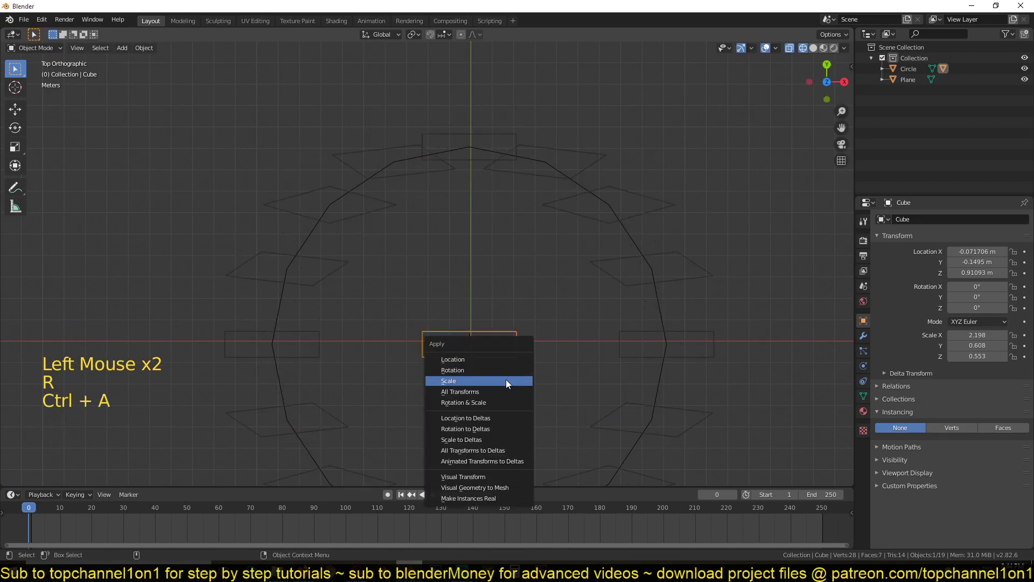
key("ctrl+a")
key("ctrl+a")
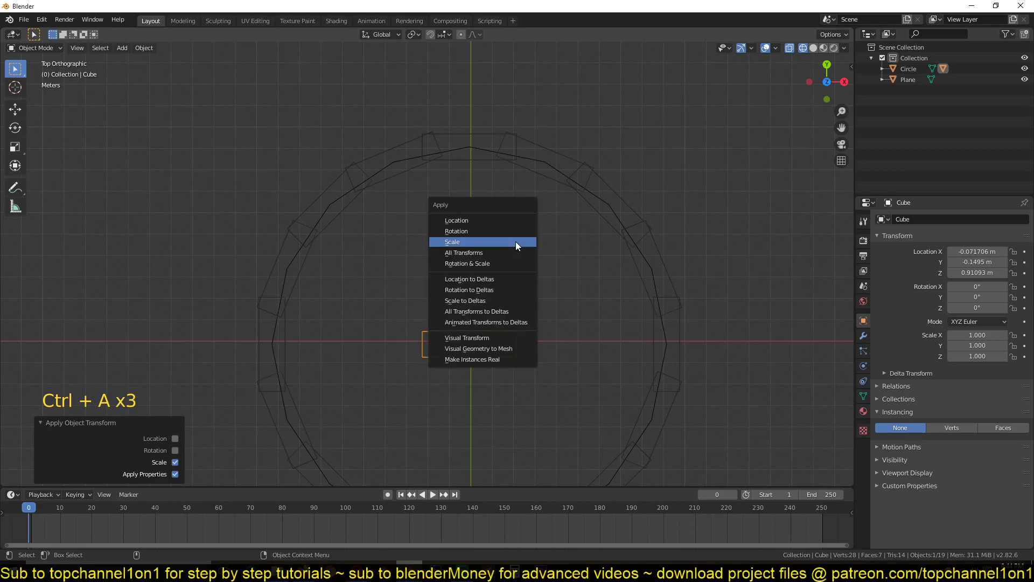
key("z")
key("`")
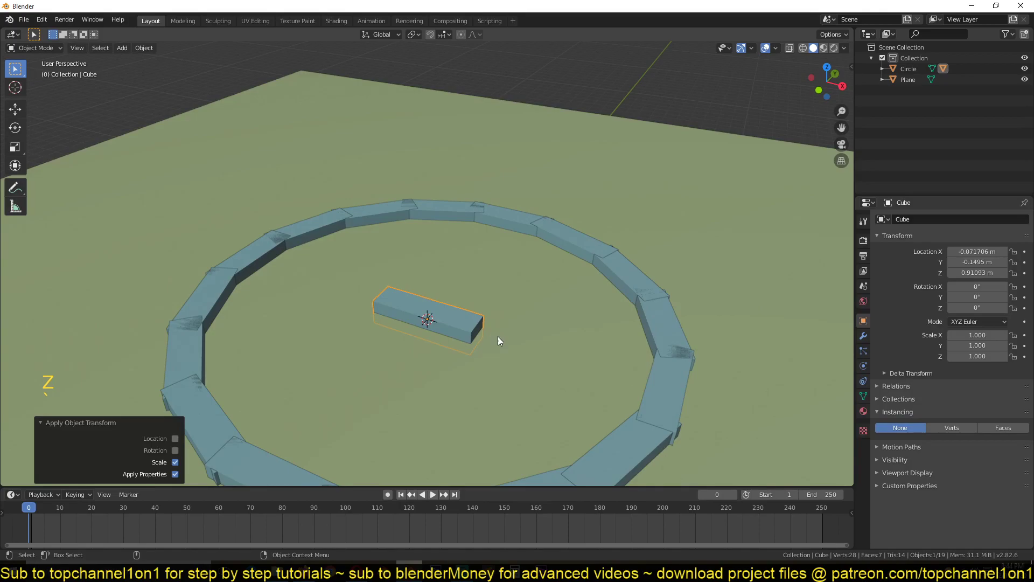
- Scale the brick down to about 0.76 so the ring is evenly spaced, then select the circle
key("s")
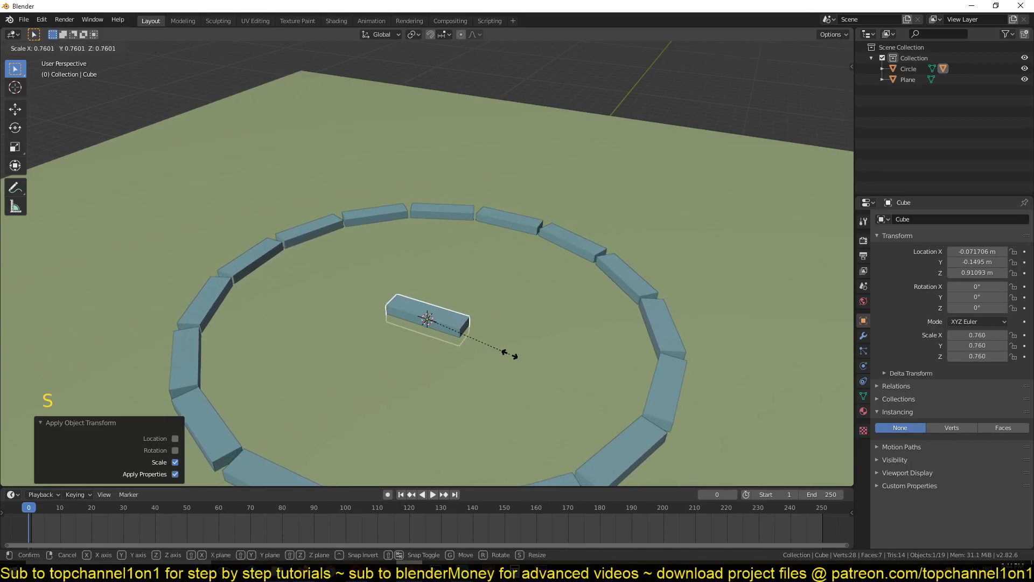
key("KP_1")
scroll("up", 3)
key("z")
left_click(558, 272)
left_click(557, 276)
- Raise the circle and its bricks slightly above the ground with G Z from the front view
key("`")
key("KP_1")
key("g")
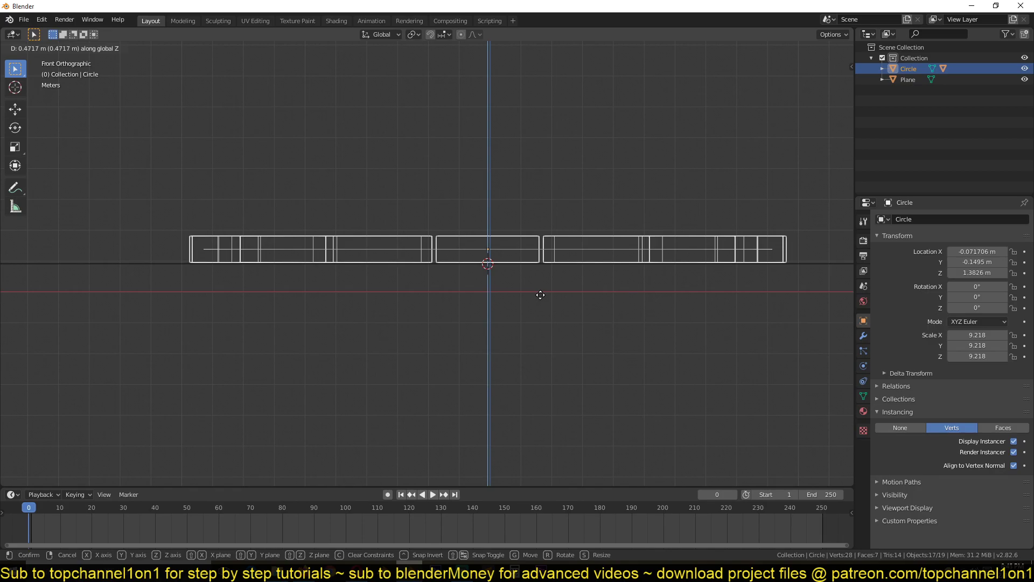
key("z")
key("`")
scroll("down", 3)
key("alt+a")
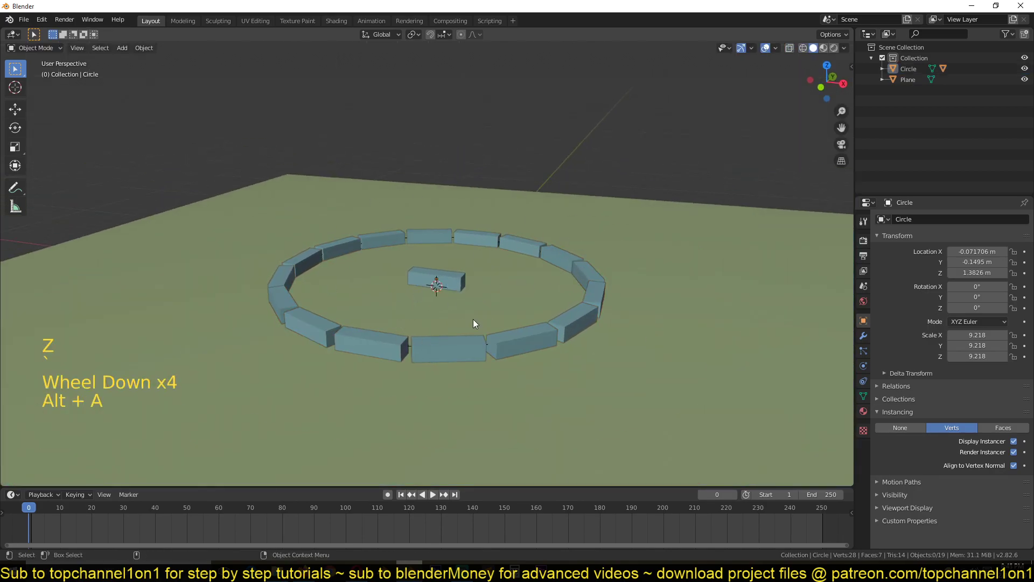
key("KP_7")
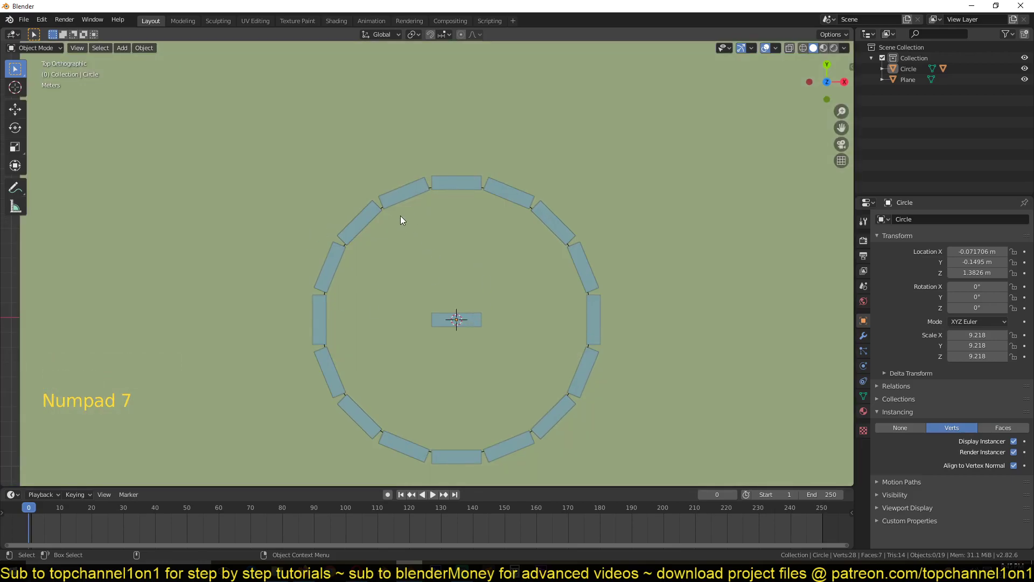
- Enter Edit Mode on the circle and select all of its vertices
left_click(483, 189)
scroll("up", 3)
key("Tab")
key("z")
key("1")
key("a")
key("KP_1")
scroll("up", 3)
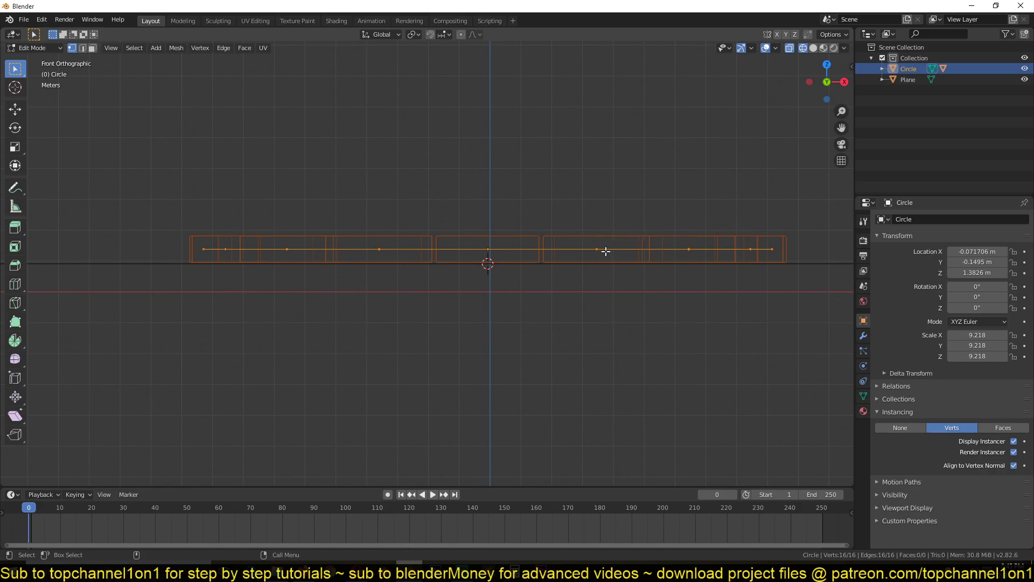
- Accidentally move a single vertex out of the ring and undo the stray move
left_click(607, 247)
scroll("down", 3)
key("KP_7")
scroll("up", 3)
left_click(635, 160)
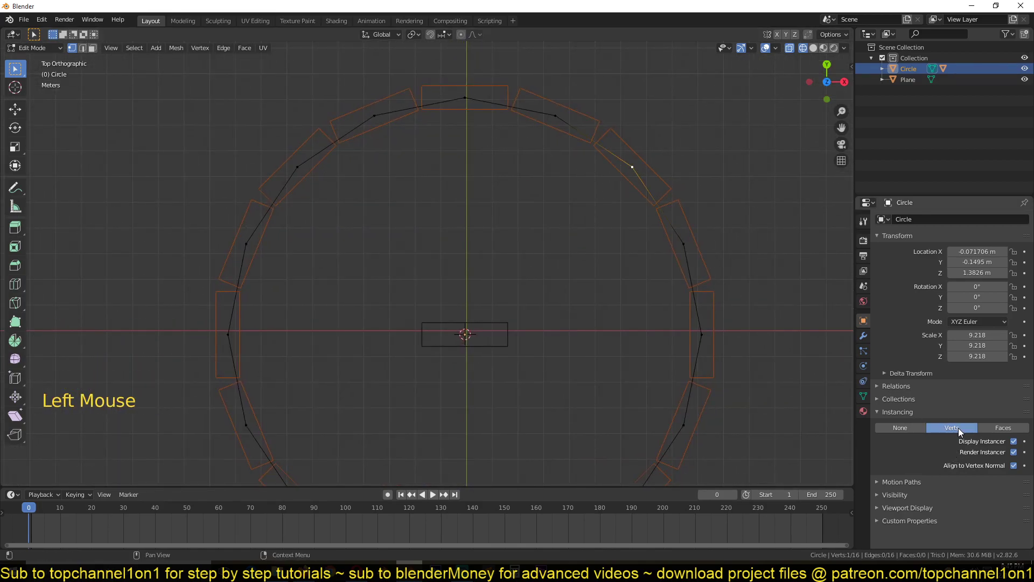
key("shift+d")
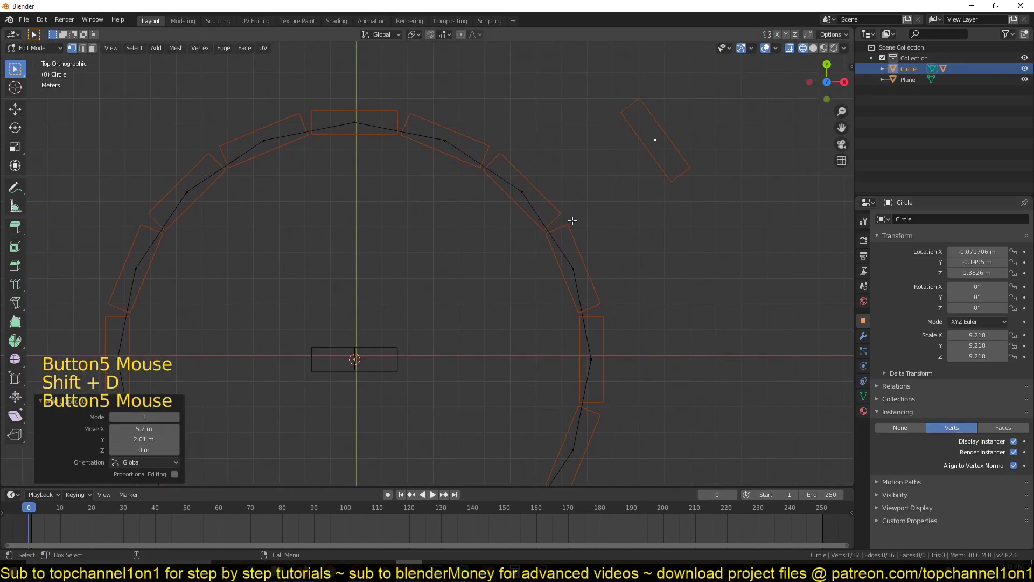
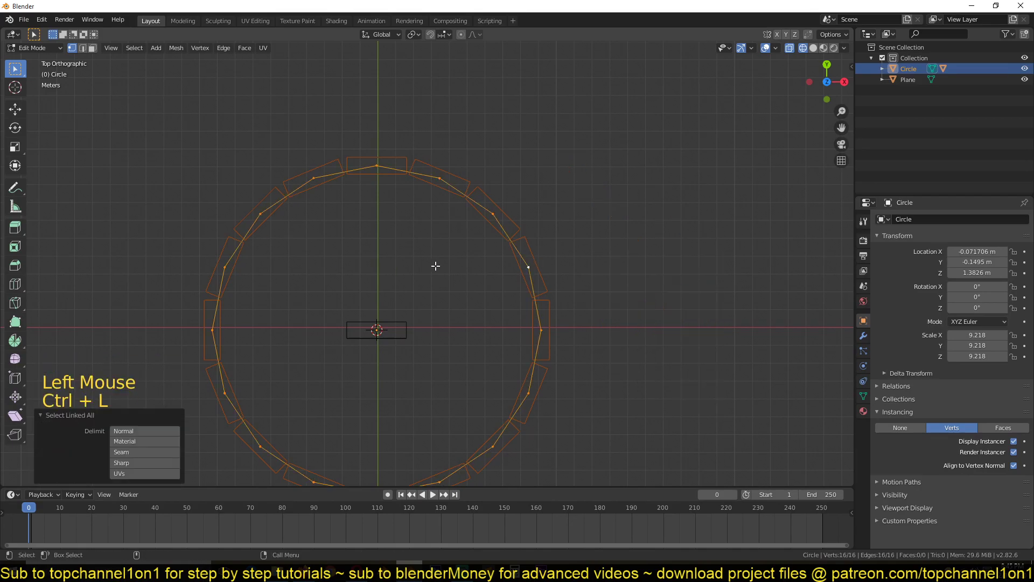
key("KP_1")
- Duplicate the ring of vertices with Shift+D and raise the copy along Z for a second course
scroll("up", 3)
key("shift+d")
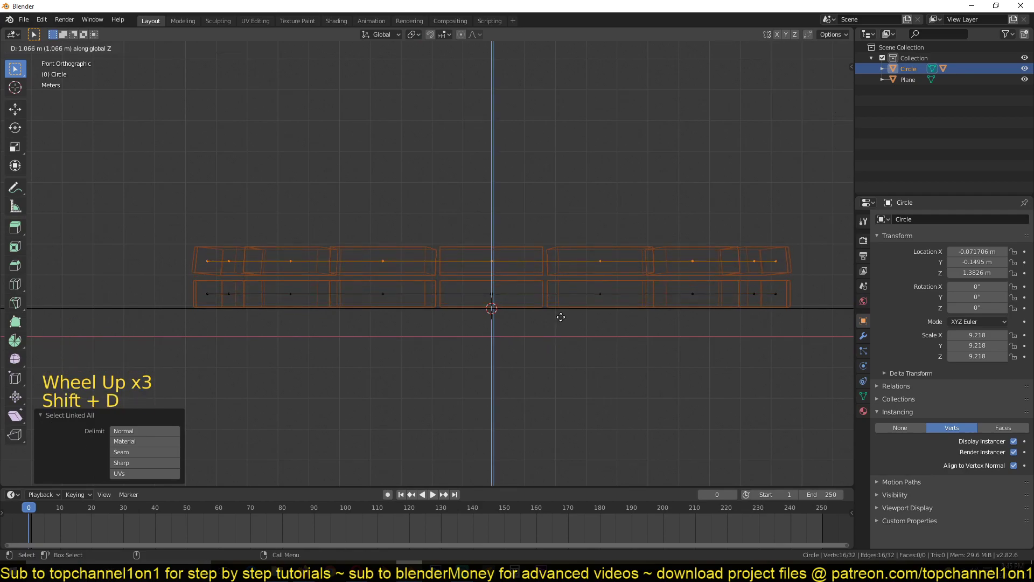
key("z")
key("`")
scroll("down", 3)
key("KP_7")
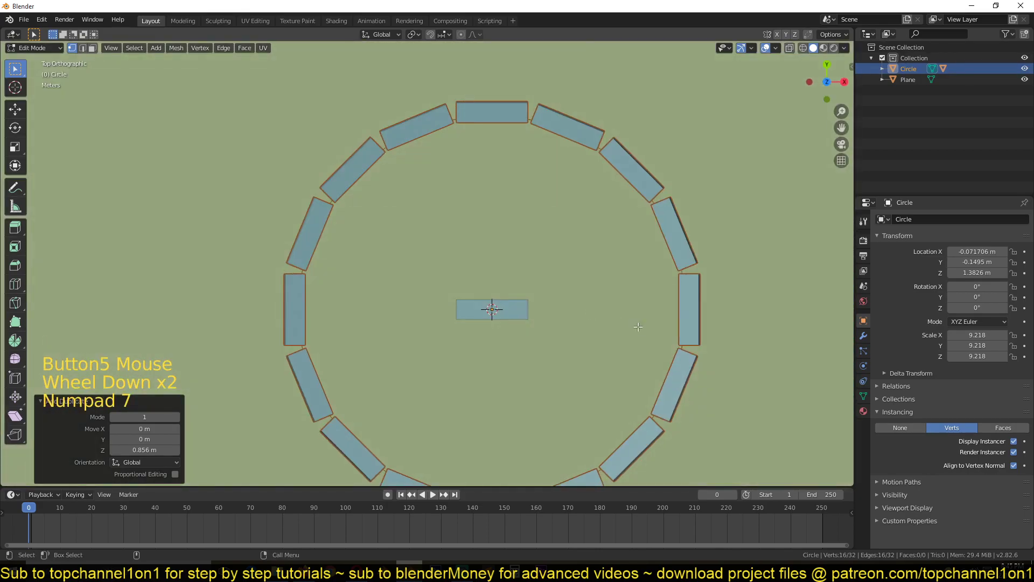
key("`")
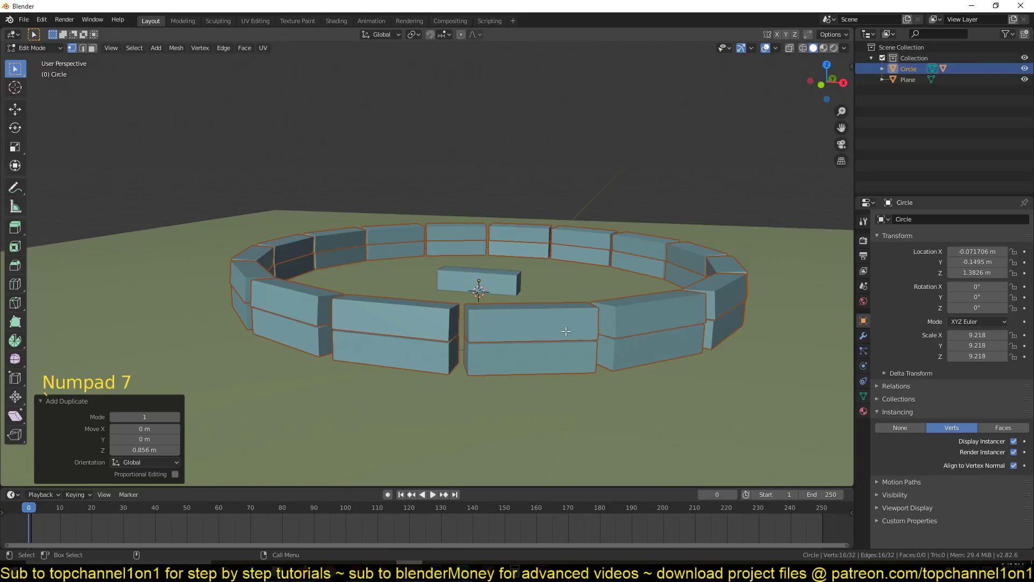
- Rotate the upper ring with R Z so its bricks stagger over the lower ones, and check the result
key("r")
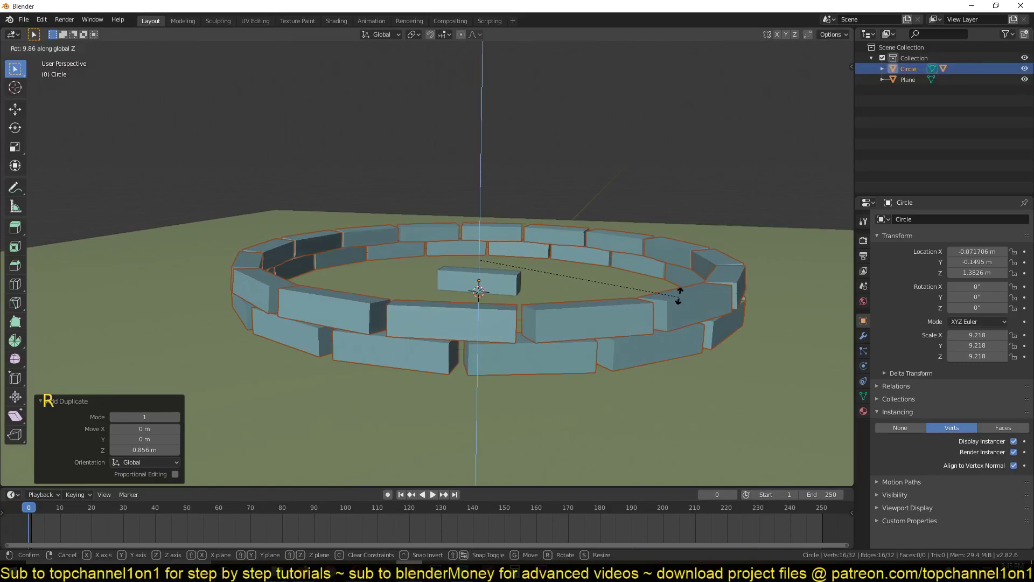
key("a")
key("`")
key("Tab")
key("`")
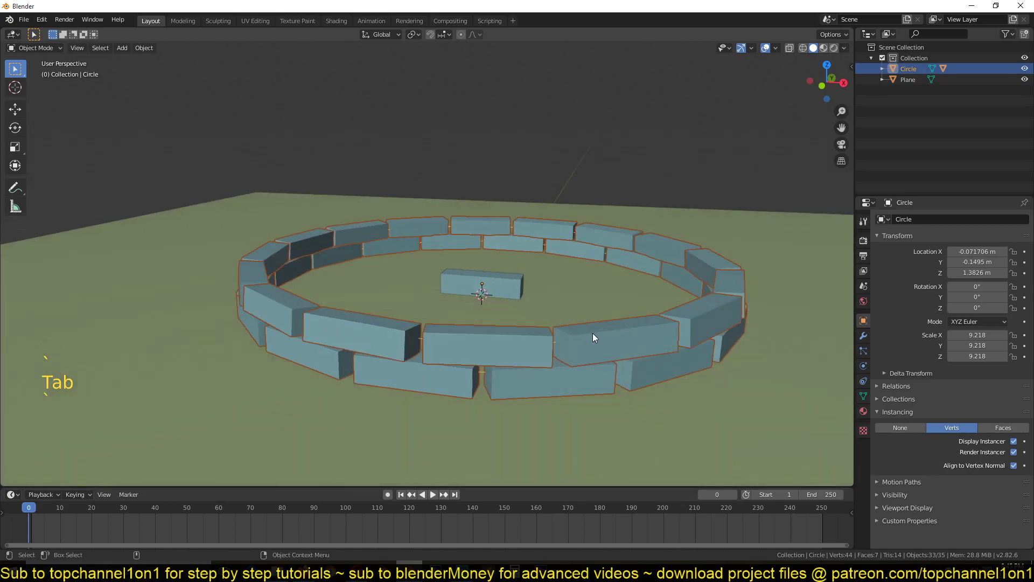
key("`")
- Select both rings, duplicate and raise them into four staggered courses of bricks
key("Tab")
key("a")
key("z")
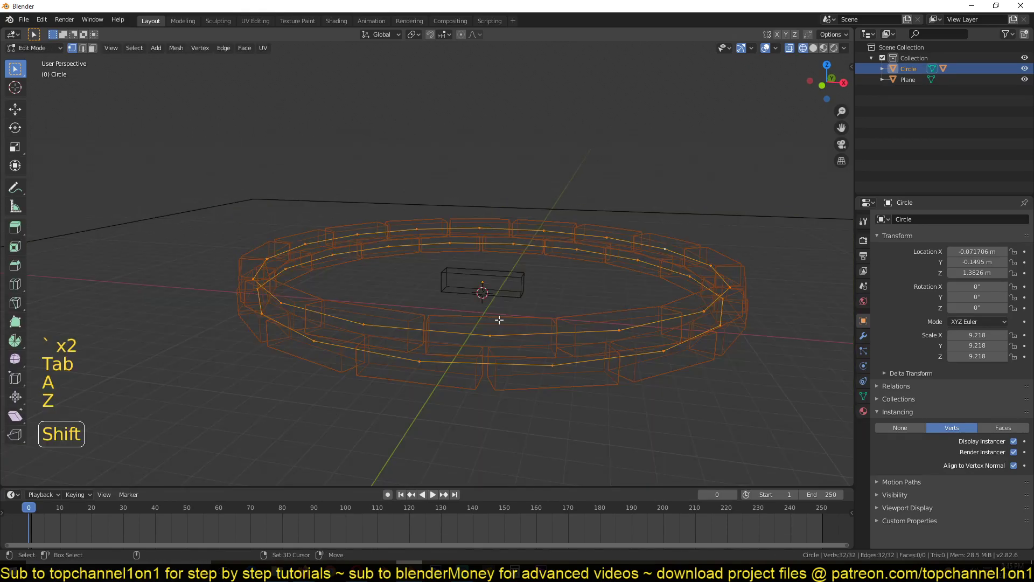
key("shift+d")
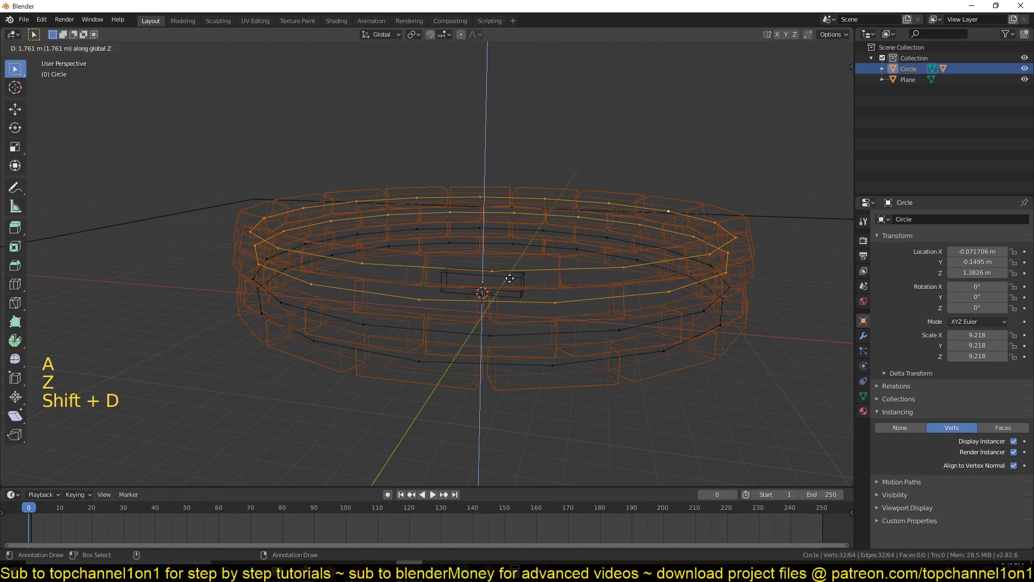
key("z")
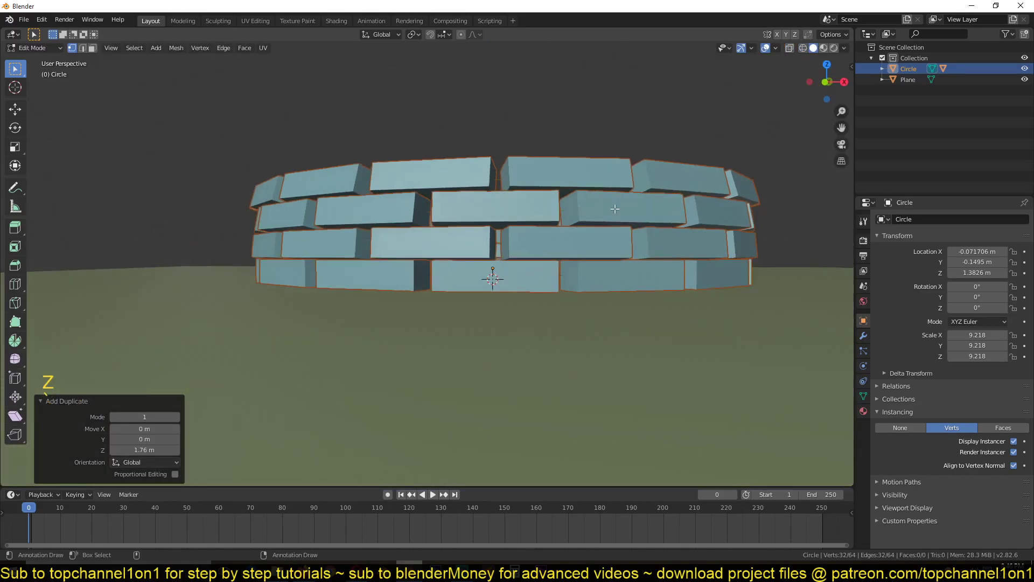
key("x")
key("Tab")
key("`")
left_click(601, 284)
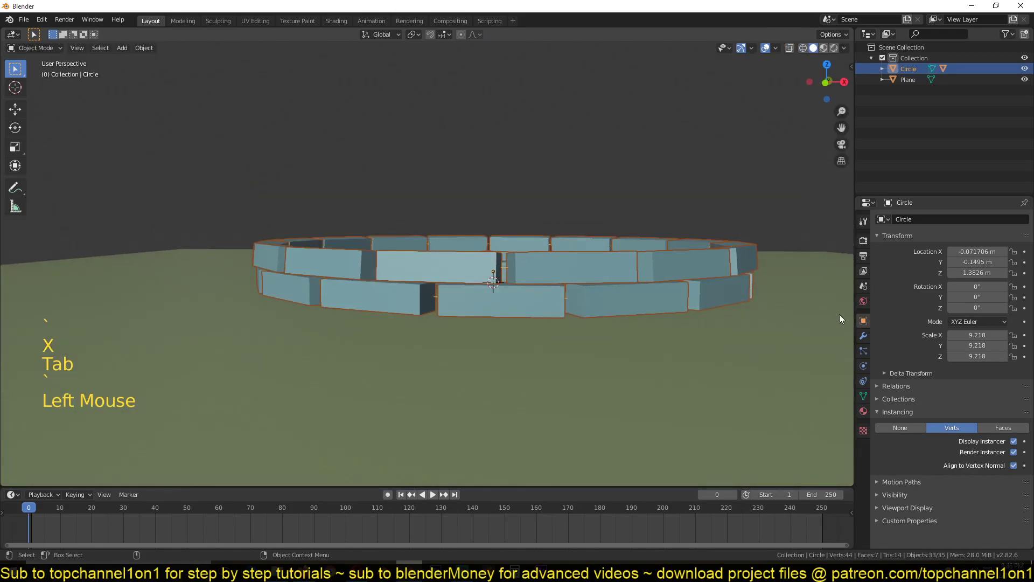
- Add an Array modifier to the circle with Relative Offset Z 2.08 so the courses stack upward
left_click(868, 339)
left_click(933, 221)
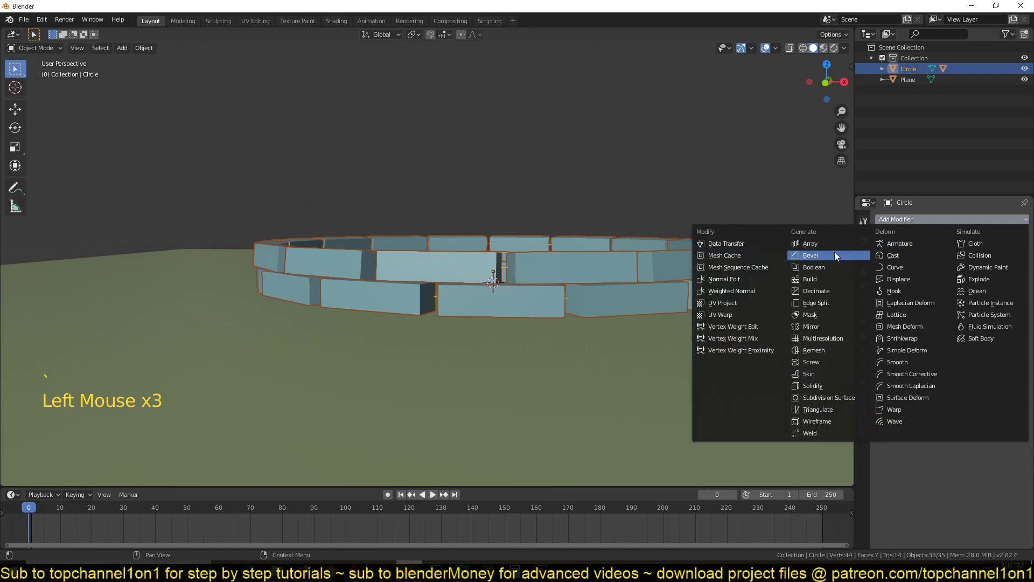
left_click(909, 220)
scroll("down", 3)
key("`")
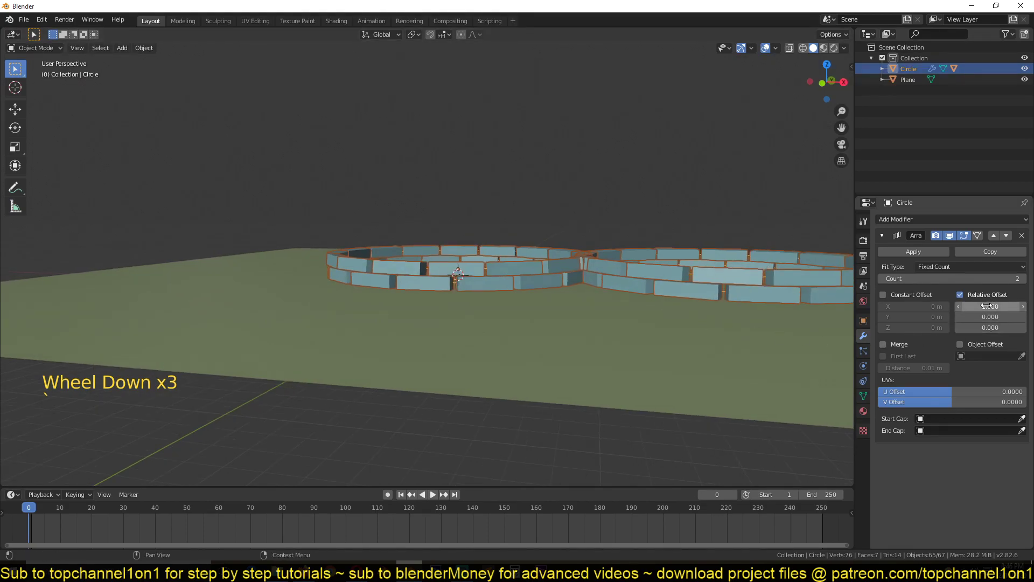
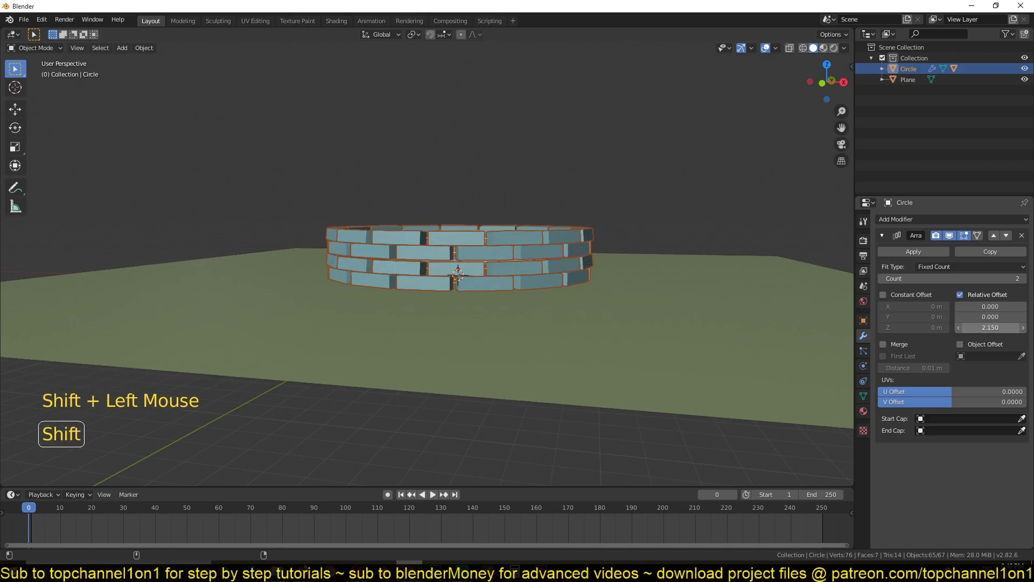
key("alt+a")
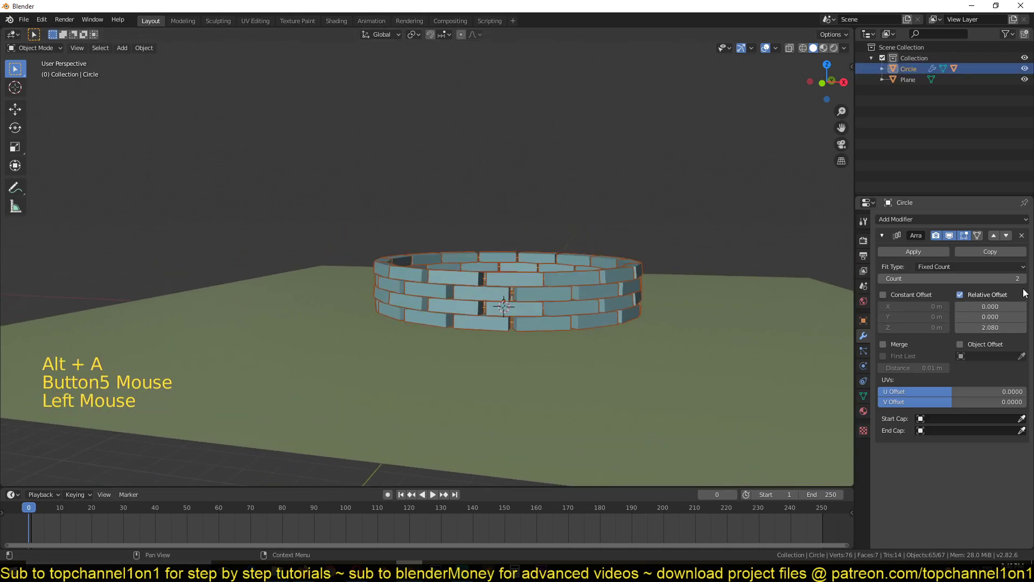
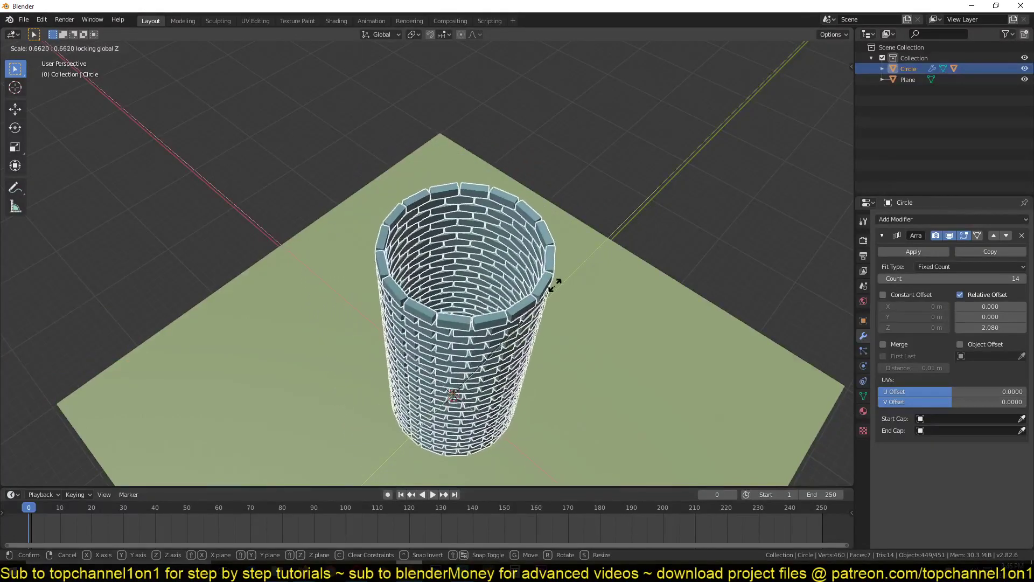
- Scale the tower narrower with S Shift+Z without changing its height and frame it in view
key("alt+a")
key("`")
key("`")
key("`")
left_click(519, 258)
key("`")
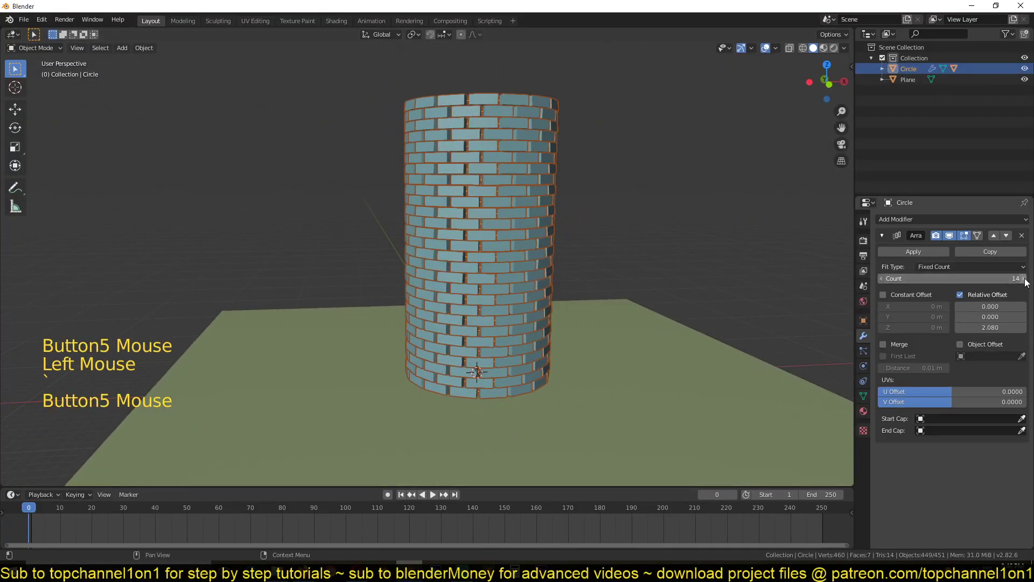
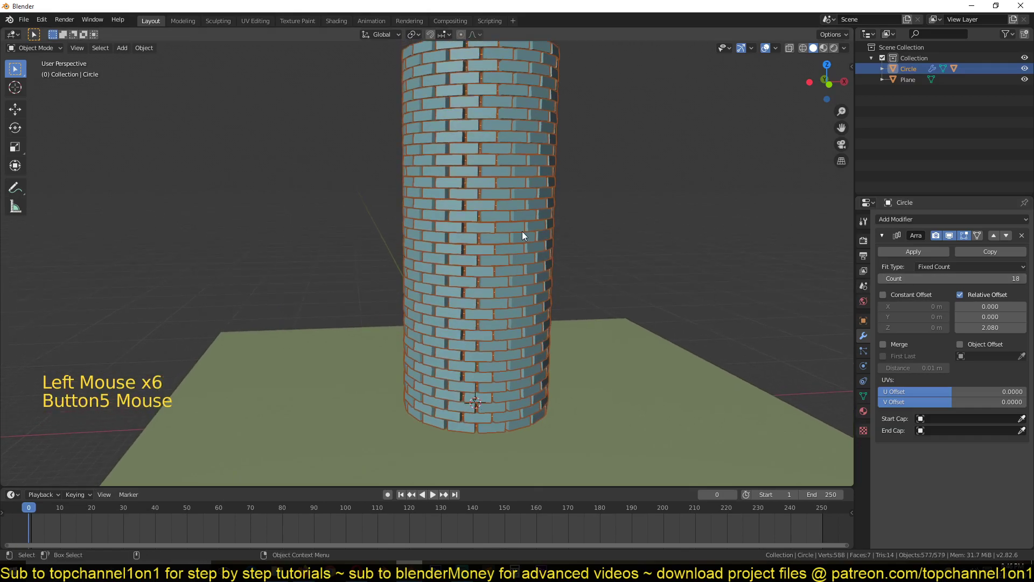
scroll("down", 3)
key("space")
key("Escape")
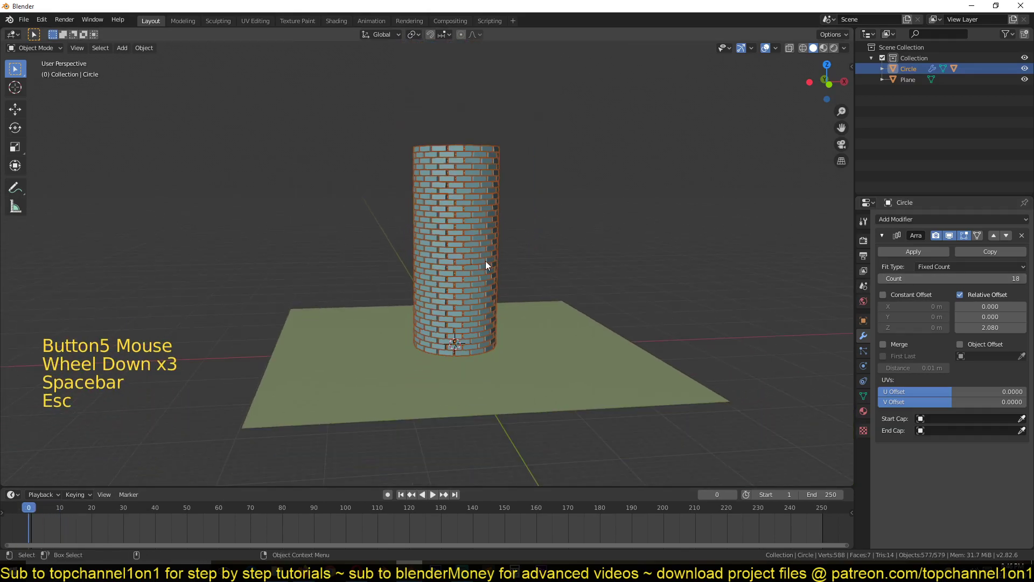
- Raise the Array count to 18 layers and apply the modifier to make the tower permanent
key("`")
scroll("up", 3)
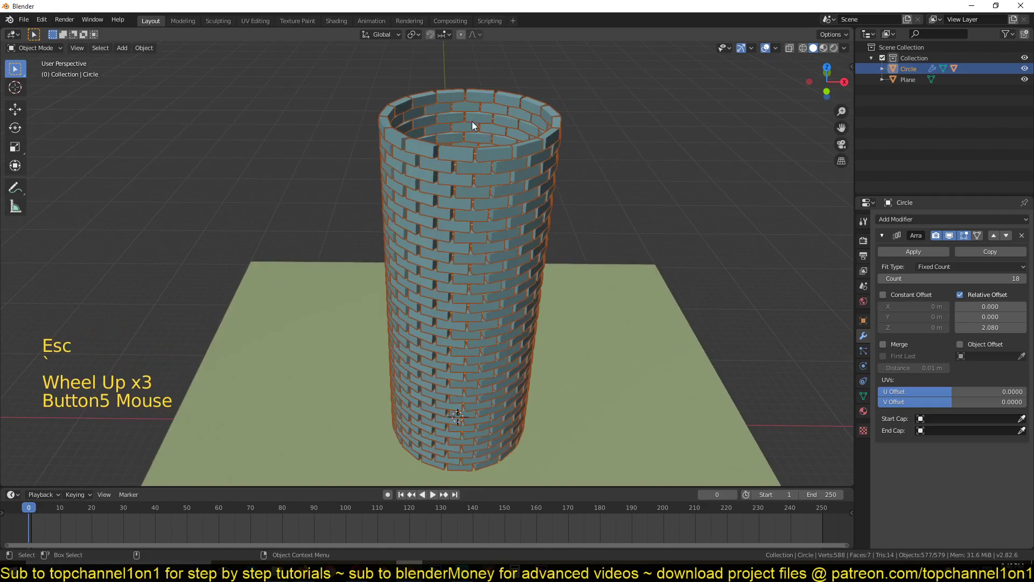
key("`")
key("`")
key("`")
key("`")
left_click(563, 270)
key("`")
left_click(521, 159)
key("`")
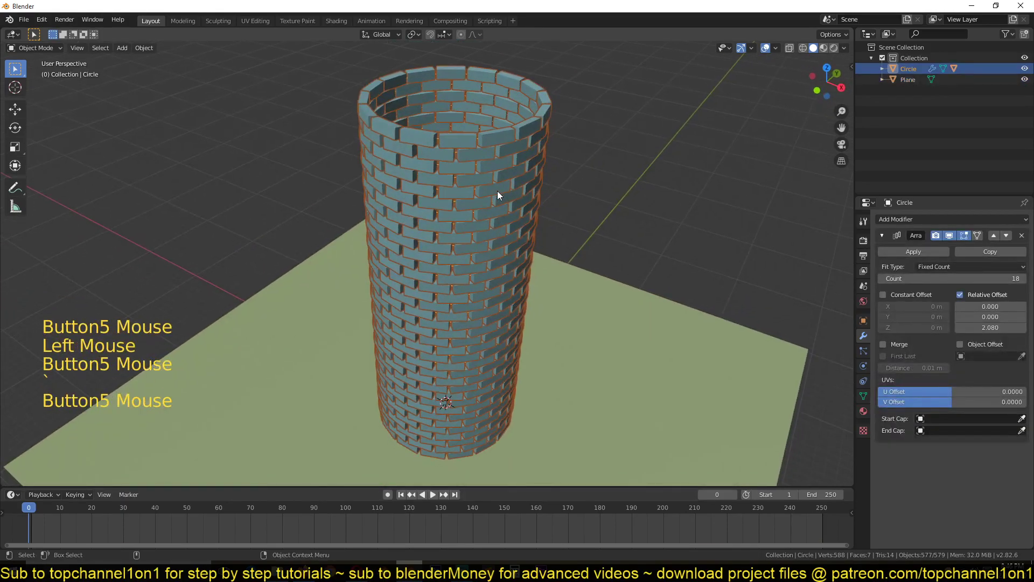
left_click(907, 253)
left_click(522, 179)
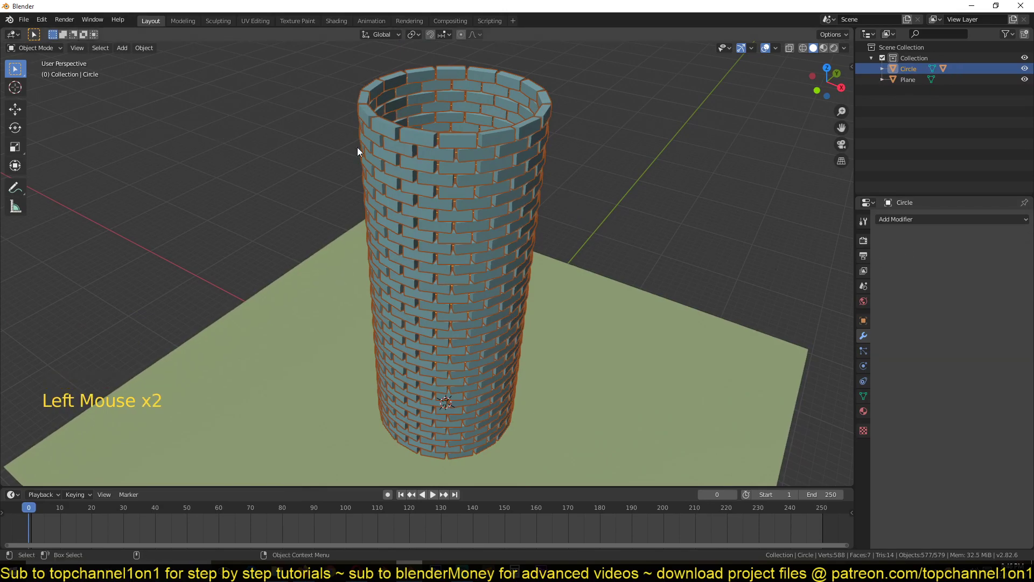
- Inspect the Circle's transform properties and the scene objects in the Outliner from above
left_click(444, 142)
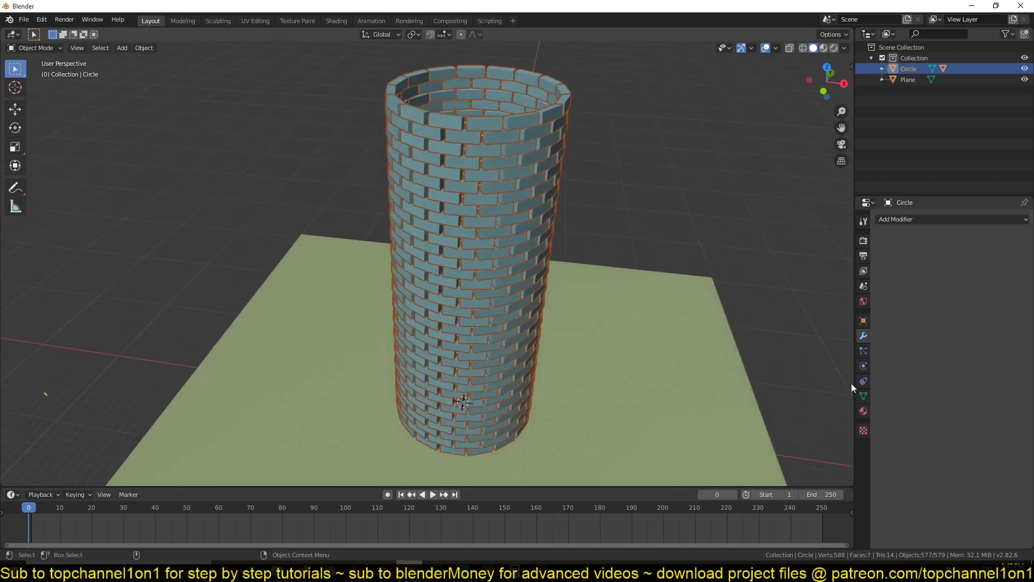
left_click(862, 327)
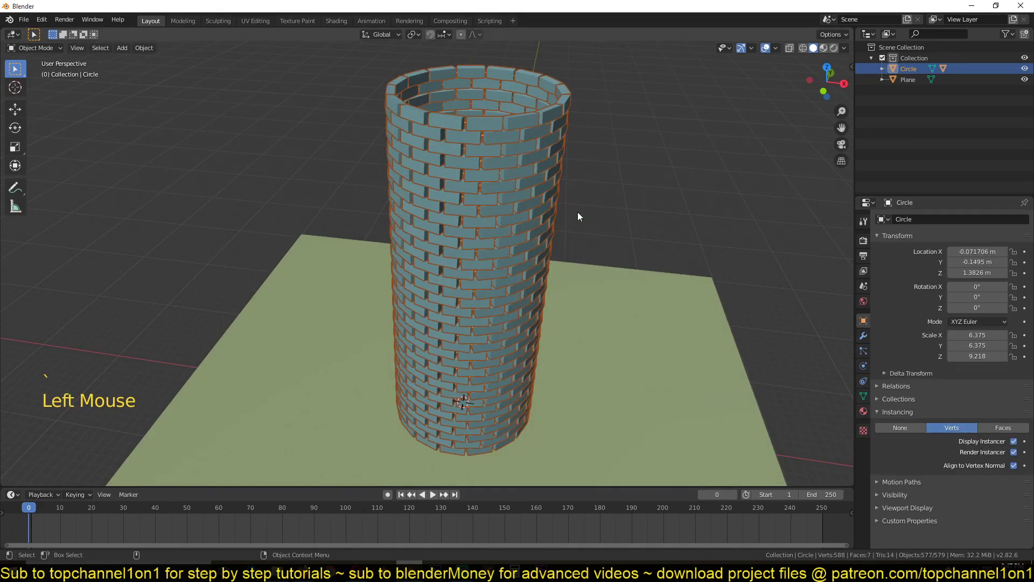
left_click(565, 106)
left_click(511, 79)
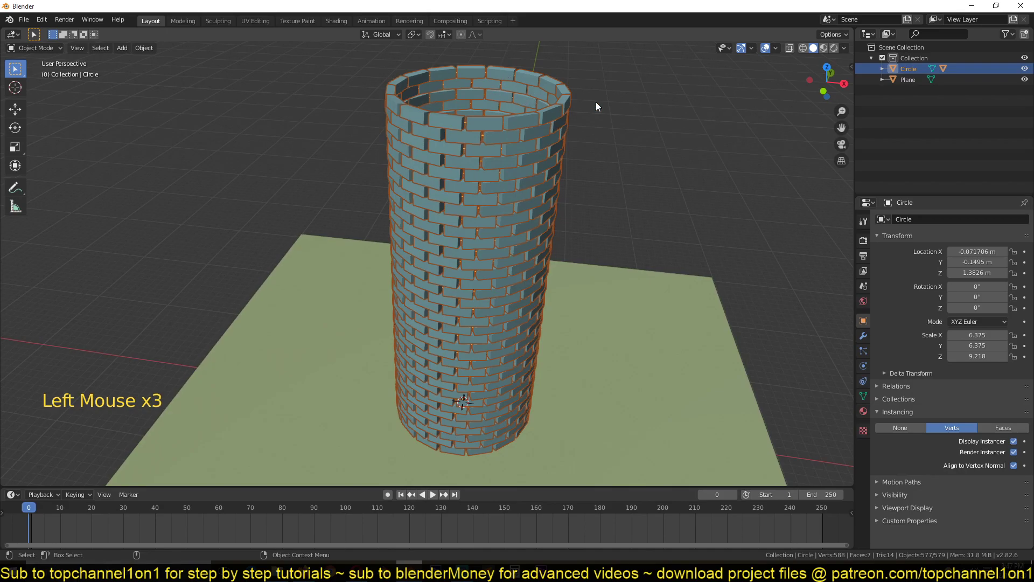
left_click(897, 77)
left_click(899, 82)
left_click(617, 321)
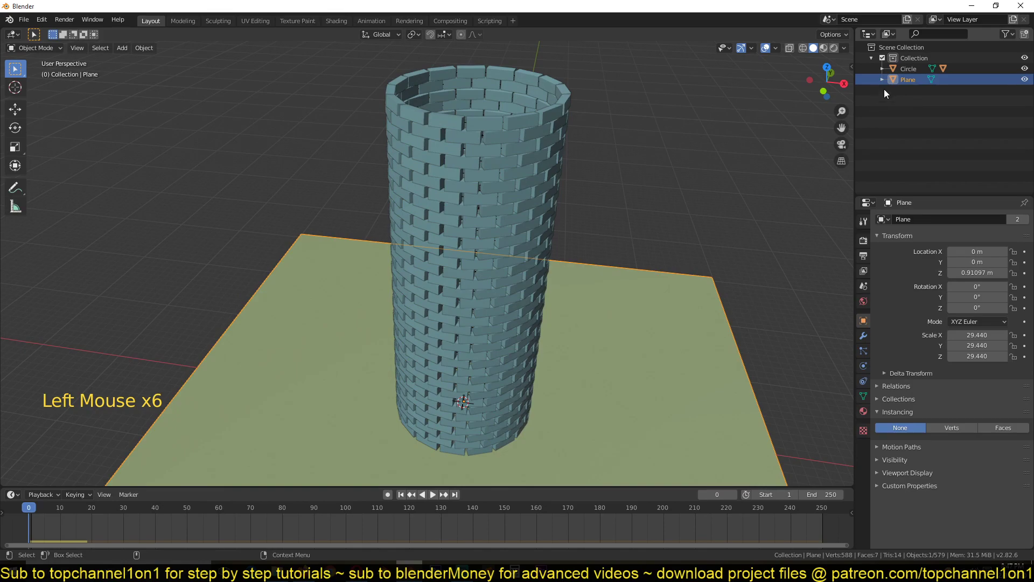
left_click(910, 72)
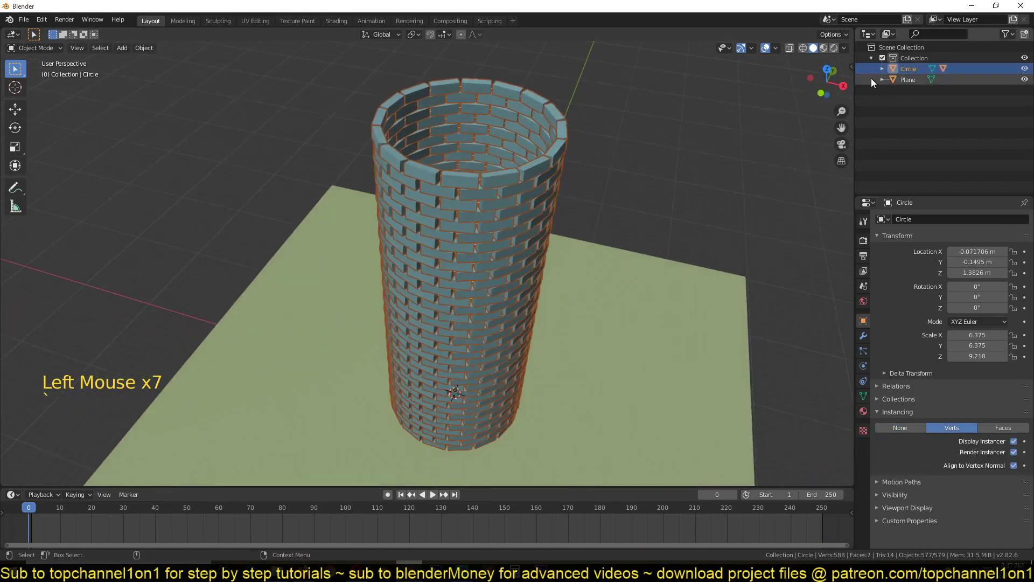
key("`")
key("`")
- Expand Circle's children, check Cube and Plane in the Outliner, then reselect Circle for Object > Apply
left_click(441, 328)
left_click(494, 266)
left_click(886, 76)
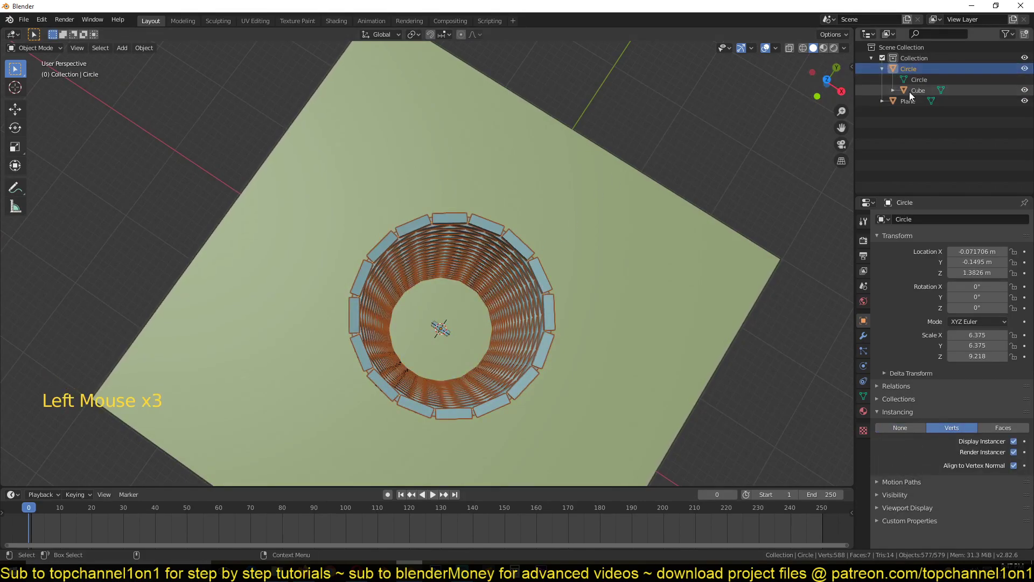
left_click(913, 97)
left_click(907, 69)
left_click(913, 95)
left_click(908, 73)
left_click(919, 99)
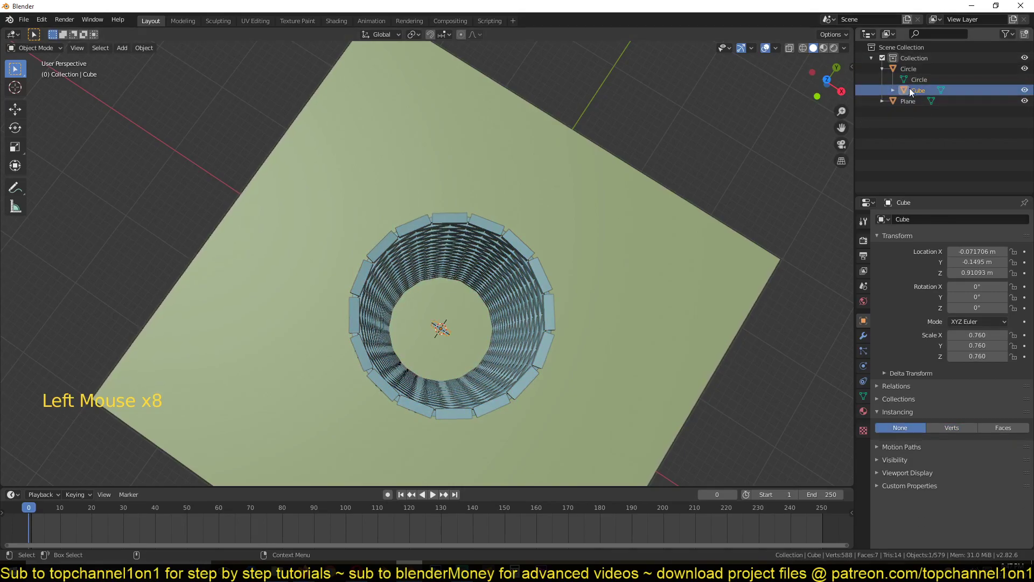
left_click(914, 72)
left_click(909, 106)
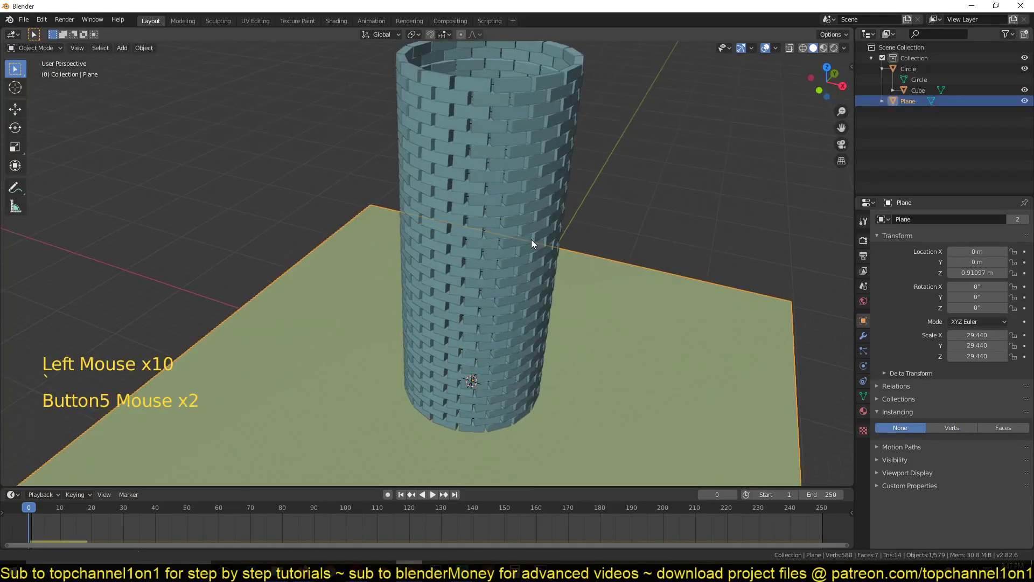
left_click(541, 143)
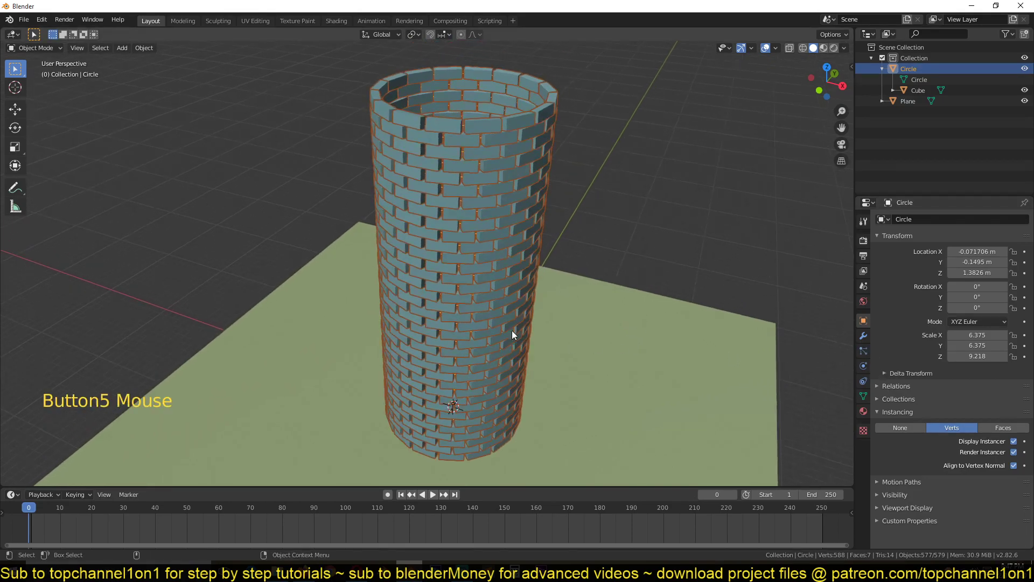
key("`")
left_click(148, 54)
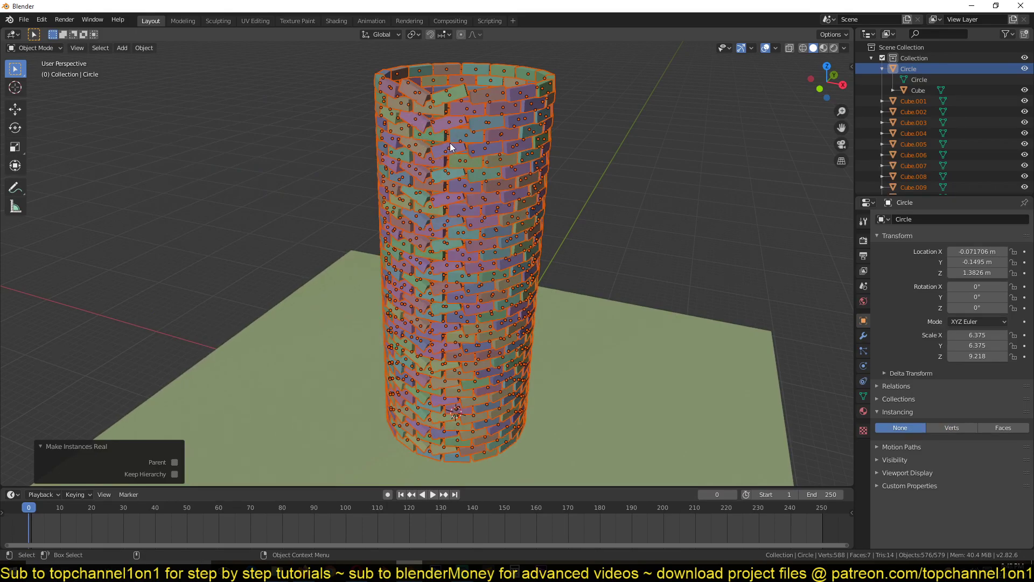
scroll("down", 3)
key("`")
scroll("up", 3)
key("`")
key("ctrl+z")
key("`")
key("`")
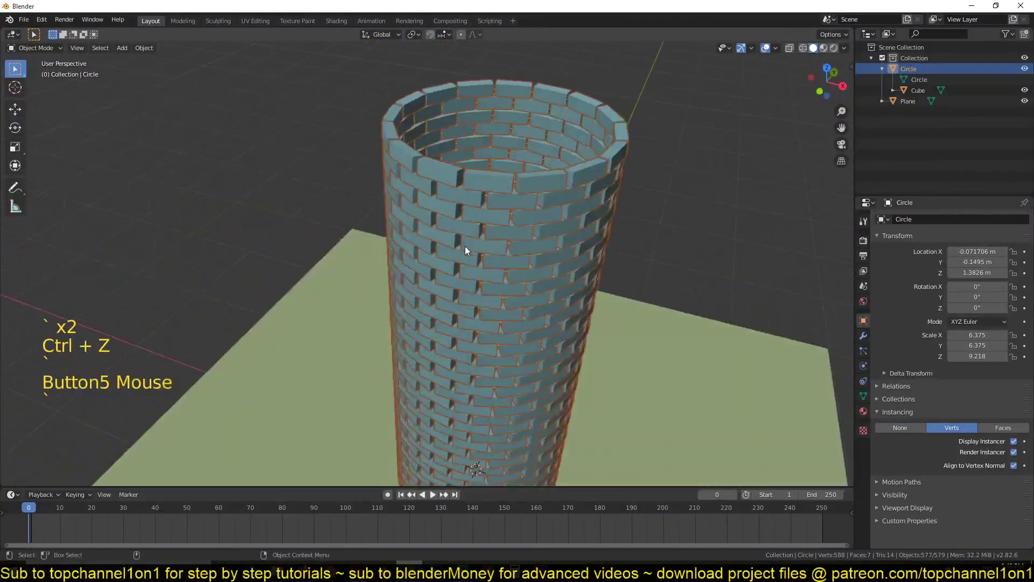
key("`")
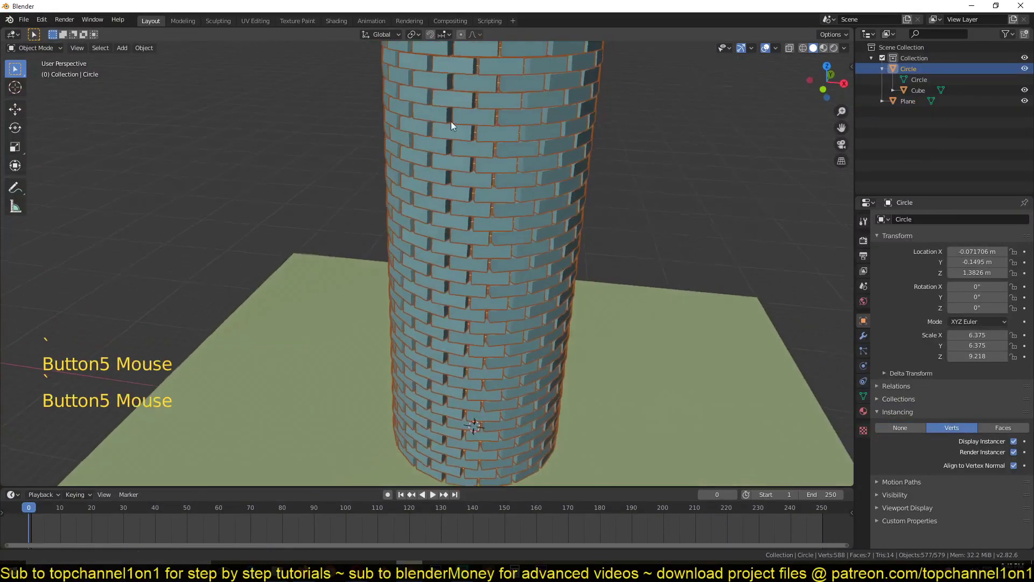
- Apply the Circle's scale so it reads 1.000 on all axes, checking the tower from the front
key("ctrl+a")
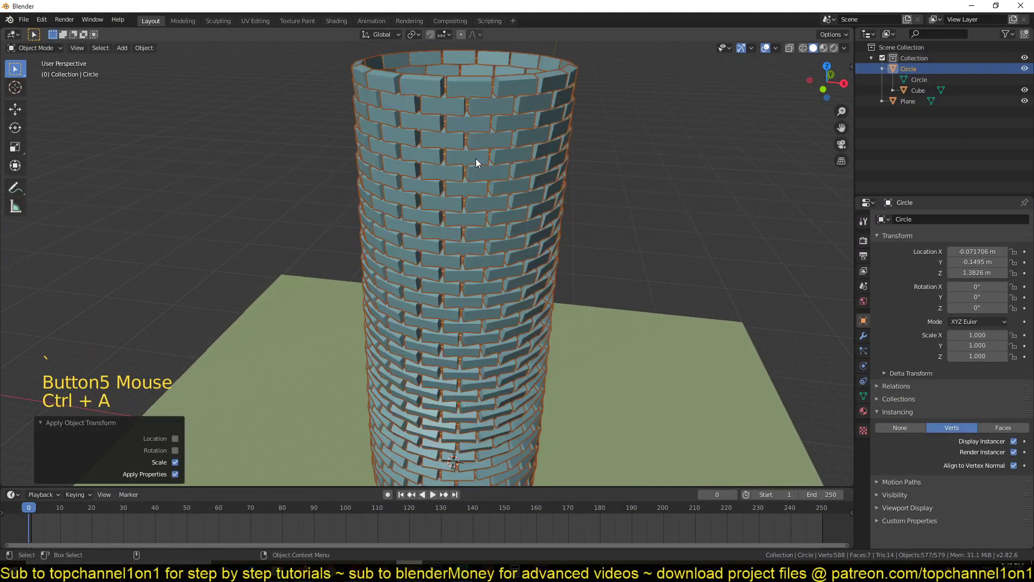
key("`")
scroll("down", 3)
key("`")
key("ctrl+a")
key("`")
scroll("up", 3)
scroll("down", 3)
key("`")
scroll("up", 3)
key("`")
key("`")
scroll("down", 3)
key("KP_1")
scroll("up", 3)
key("`")
scroll("up", 3)
key("KP_1")
scroll("up", 3)
scroll("down", 3)
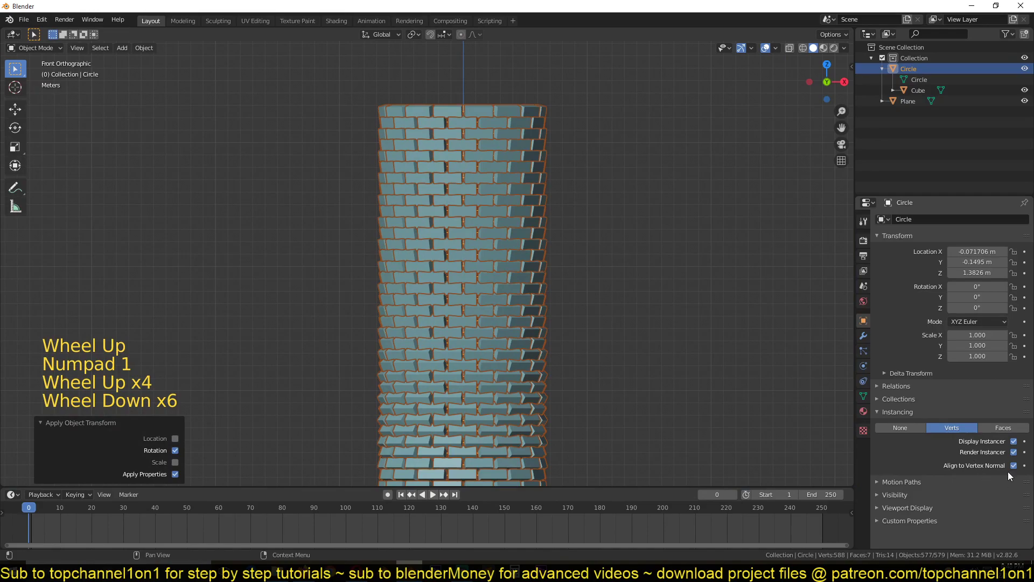
- Turn off Align to Vertex Normal for the bricks instanced on the ring
left_click(1016, 467)
key("`")
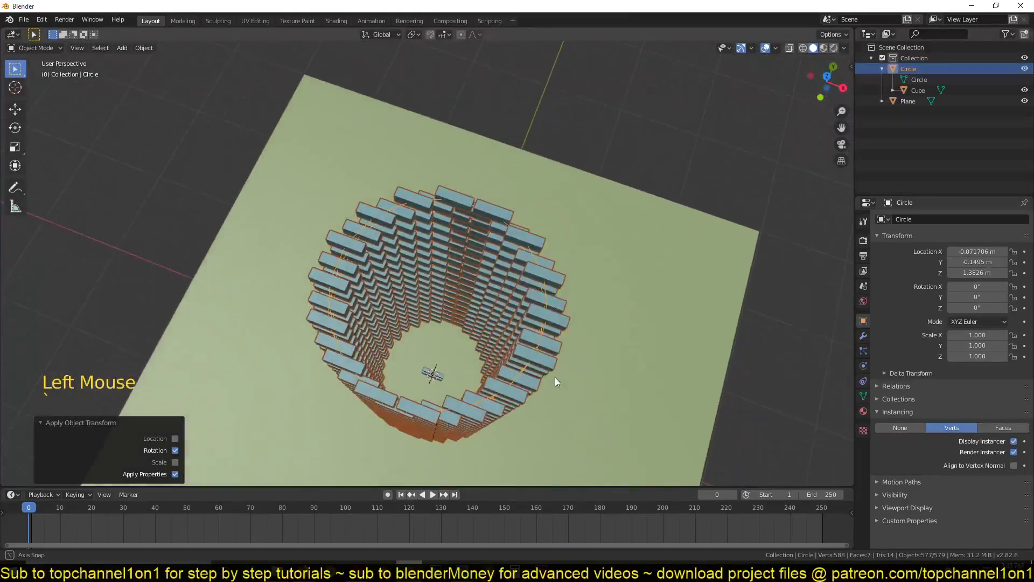
left_click(1021, 468)
key("alt+a")
- Test-move the Cube brick along the vertical axis, then reselect the Circle
left_click(439, 375)
key("KP_1")
key("g")
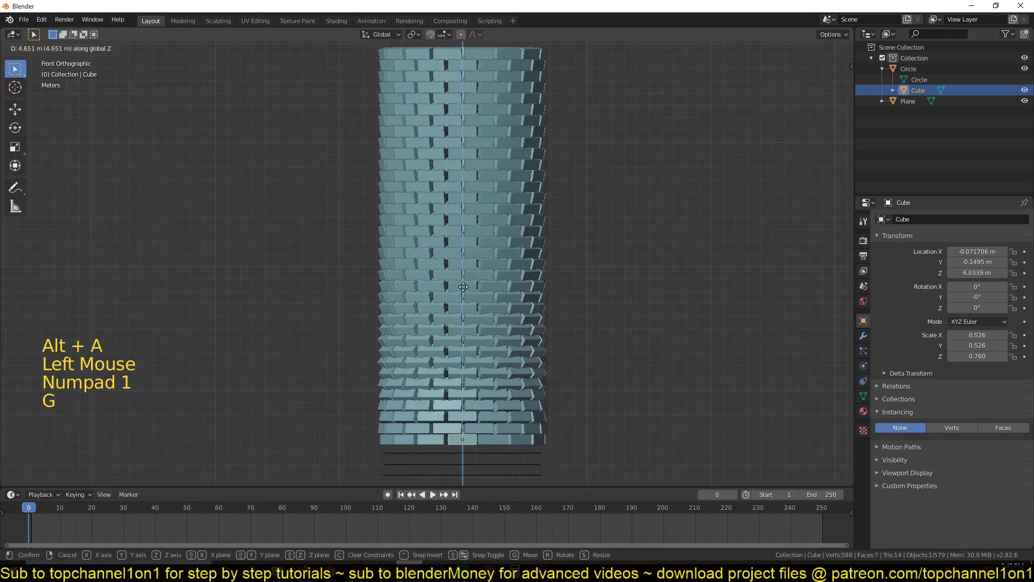
scroll("down", 3)
key("`")
scroll("up", 3)
left_click(469, 289)
key("`")
- Recalculate the ring mesh's normals and view it see-through from the front in edge mode
key("Tab")
key("a")
key("shift+n")
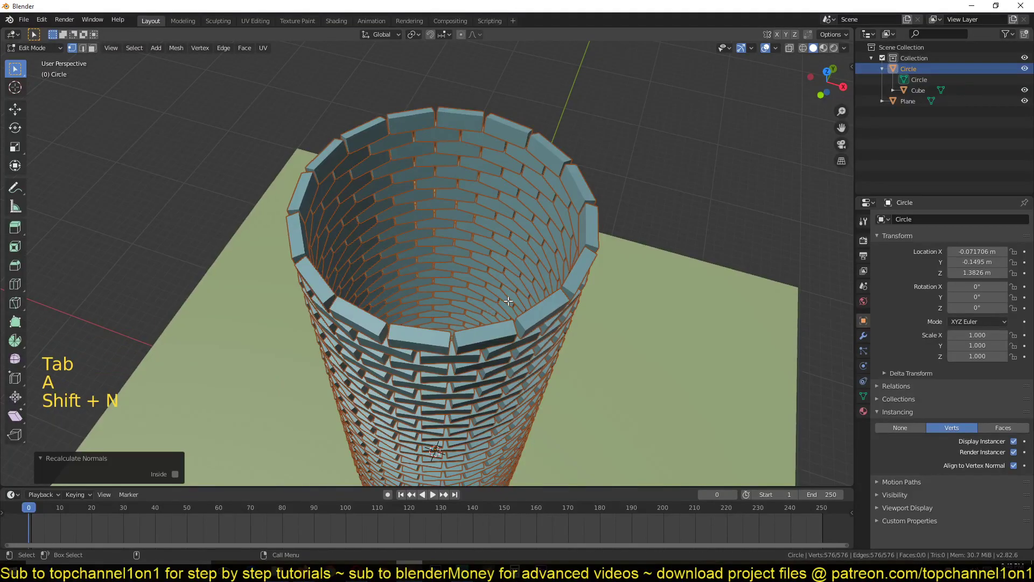
key("`")
scroll("down", 3)
key("z")
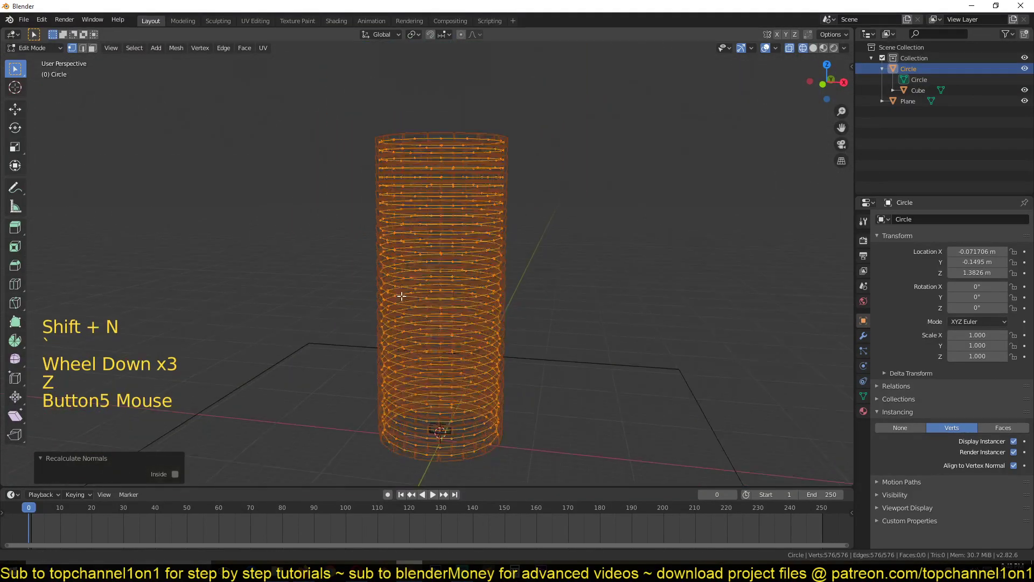
key("KP_1")
scroll("up", 3)
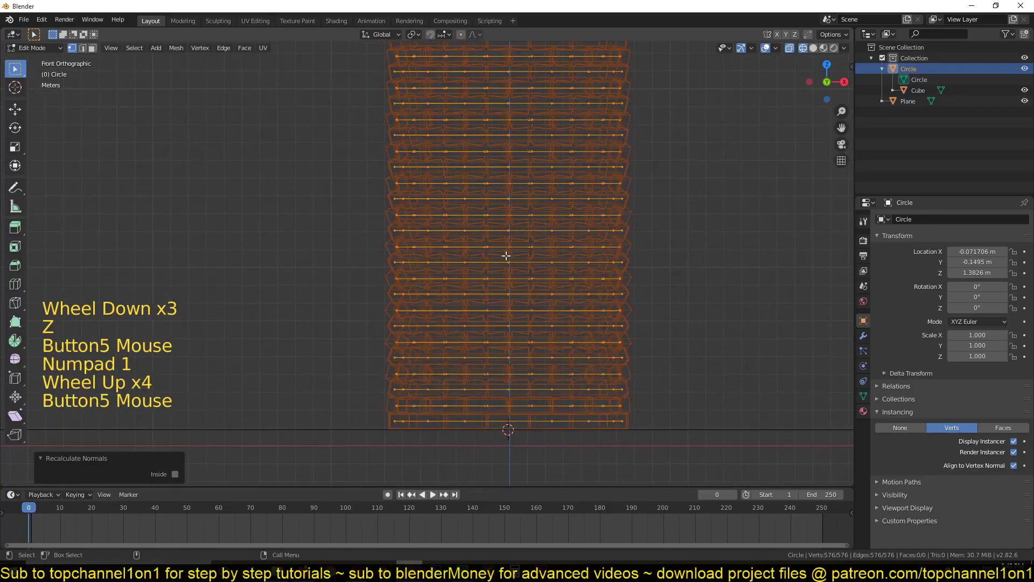
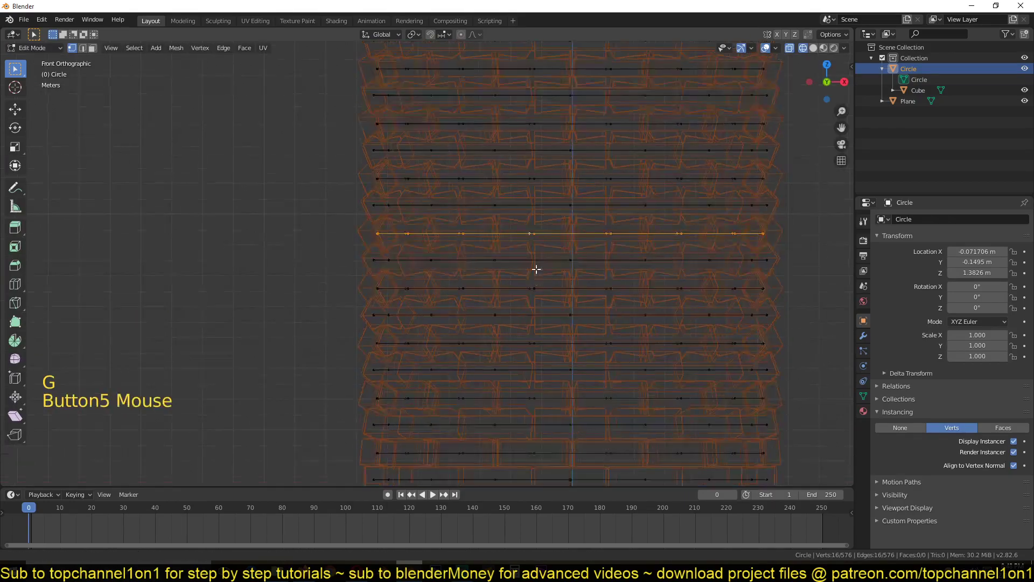
scroll("down", 3)
scroll("up", 3)
key("2")
key("`")
- Bridge a first pair of ring loops with faces and check the bricks in Object Mode
left_click(577, 310)
left_click(569, 368)
right_click(581, 333)
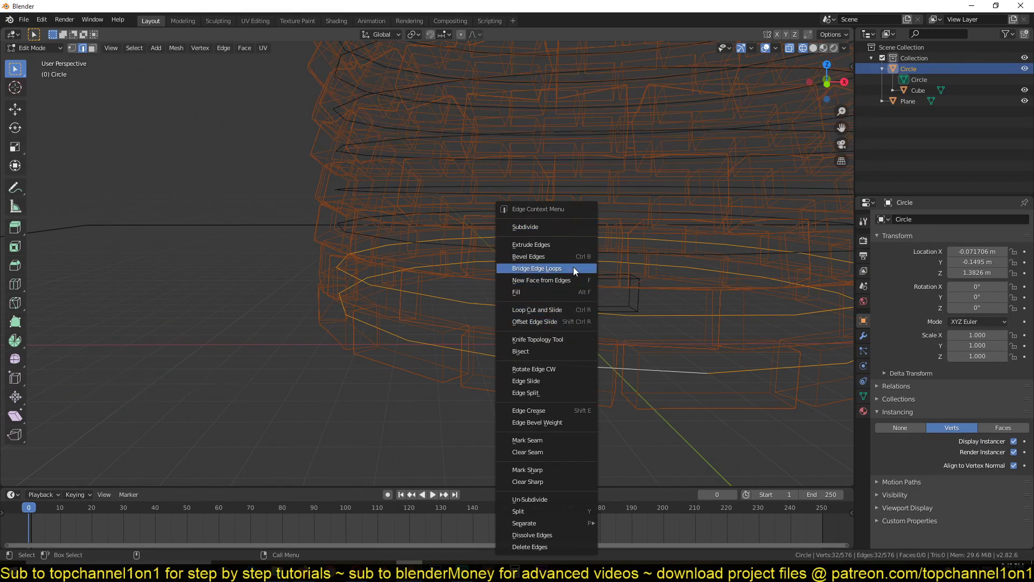
key("z")
key("Tab")
key("`")
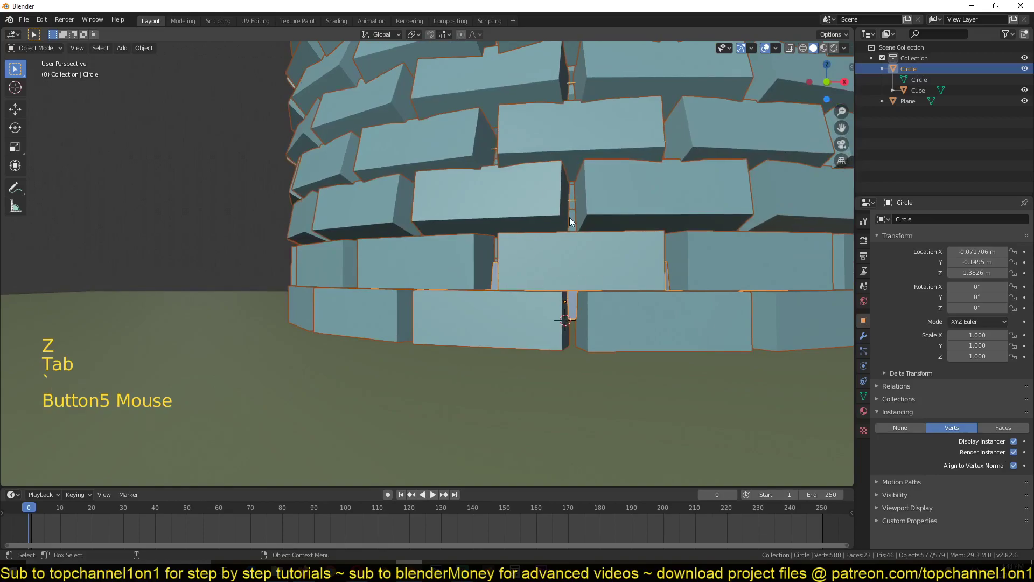
key("Tab")
key("z")
key("`")
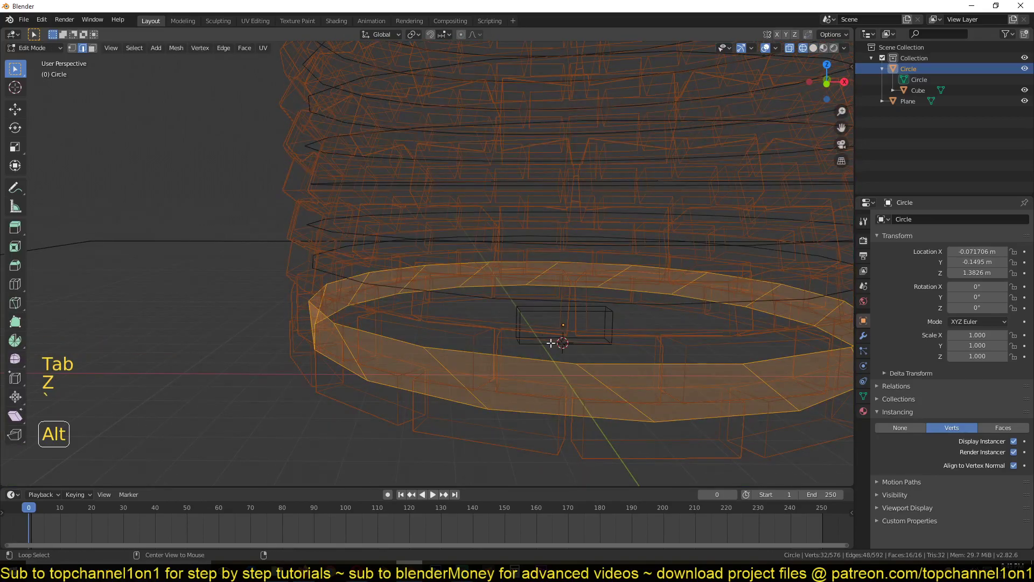
- Bridge a second pair of ring loops and inspect the result from the front
left_click(555, 348)
left_click(559, 303)
right_click(561, 310)
key("z")
key("Tab")
key("`")
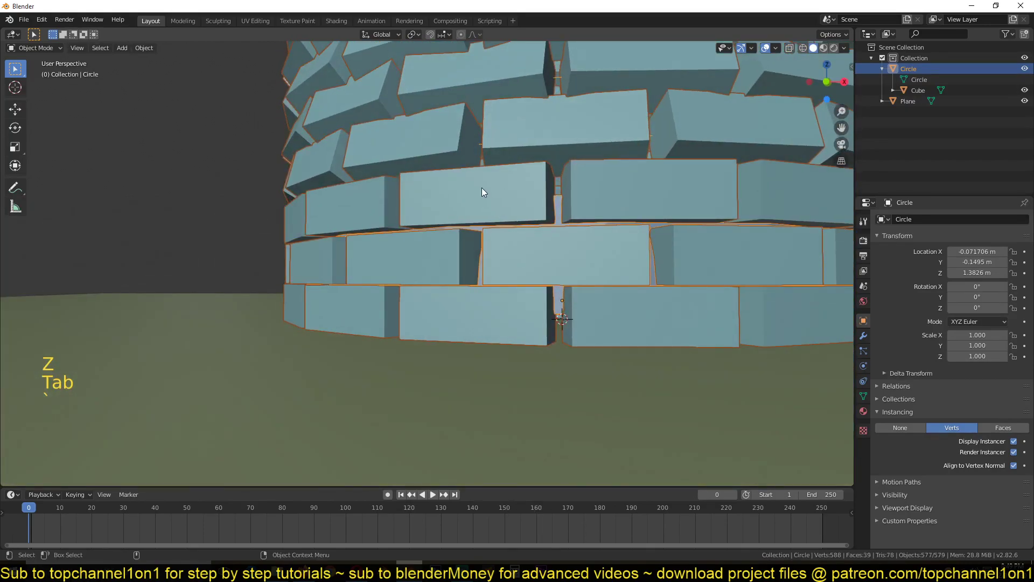
key("alt+a")
scroll("down", 3)
key("`")
scroll("down", 3)
scroll("up", 3)
key("KP_1")
left_click(502, 240)
- Box-select and delete the upper loops so only three brick courses remain
key("Tab")
scroll("down", 3)
key("z")
key("1")
key("alt+a")
key("b")
key("x")
key("Tab")
key("z")
scroll("up", 3)
key("alt+a")
key("`")
key("`")
left_click(606, 288)
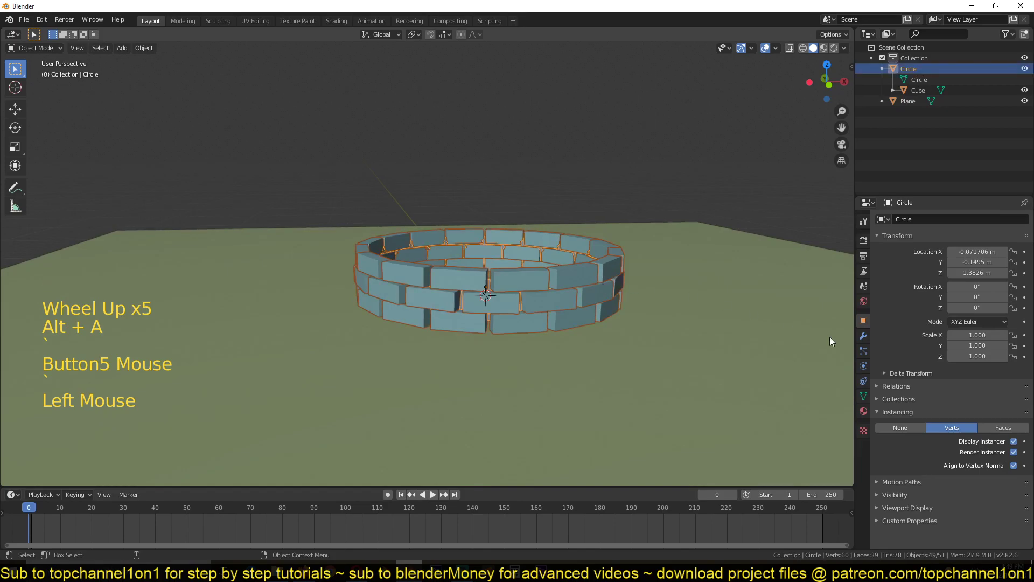
- Add an Array modifier stacking the short wall upward with a Z relative offset
left_click(864, 337)
left_click(940, 223)
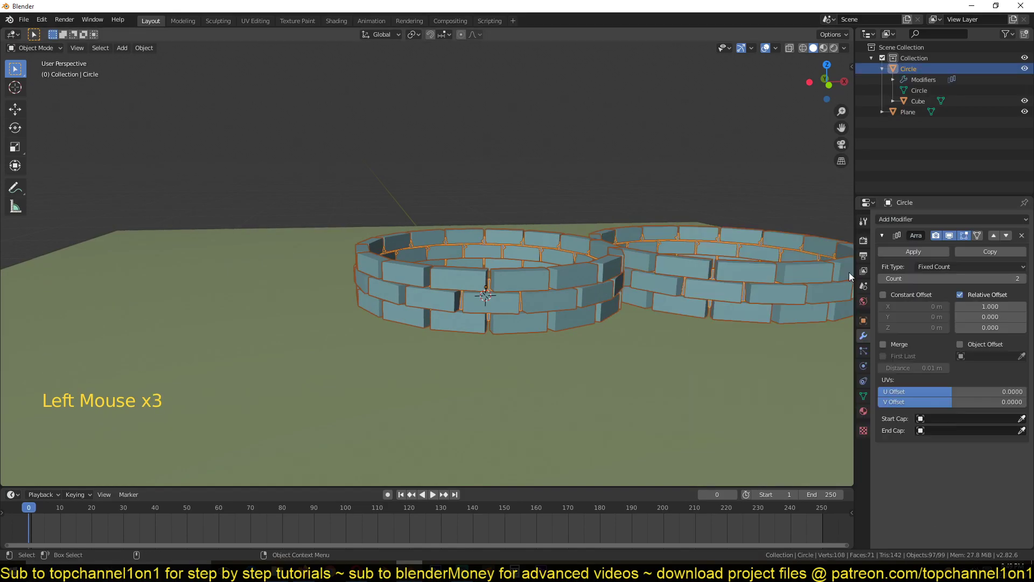
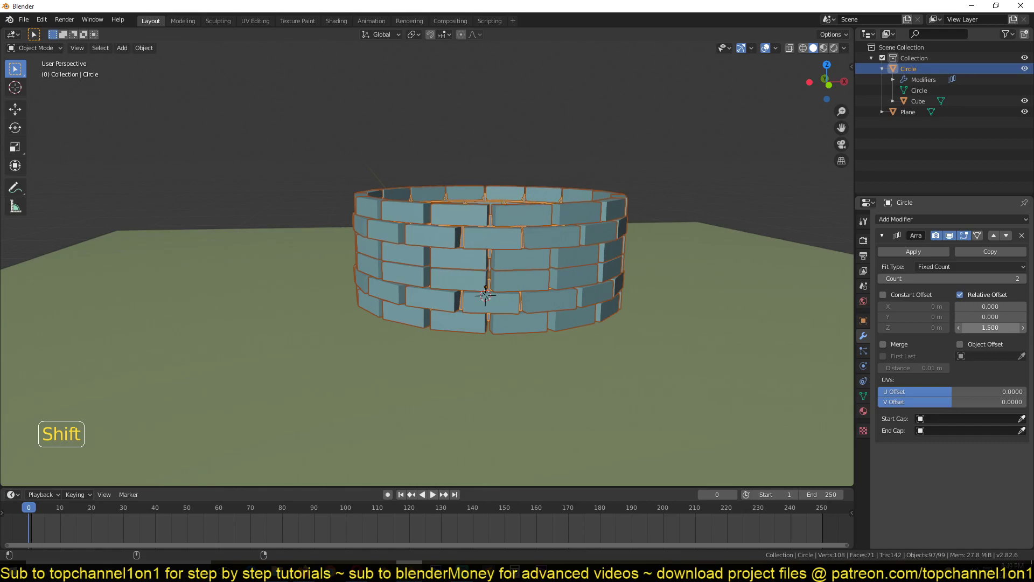
key("`")
key("`")
scroll("up", 3)
left_click(1024, 237)
- Select one course loop of the ring mesh, viewing it see-through from front and top
key("Tab")
key("z")
key("KP_1")
scroll("up", 3)
left_click(537, 272)
key("e")
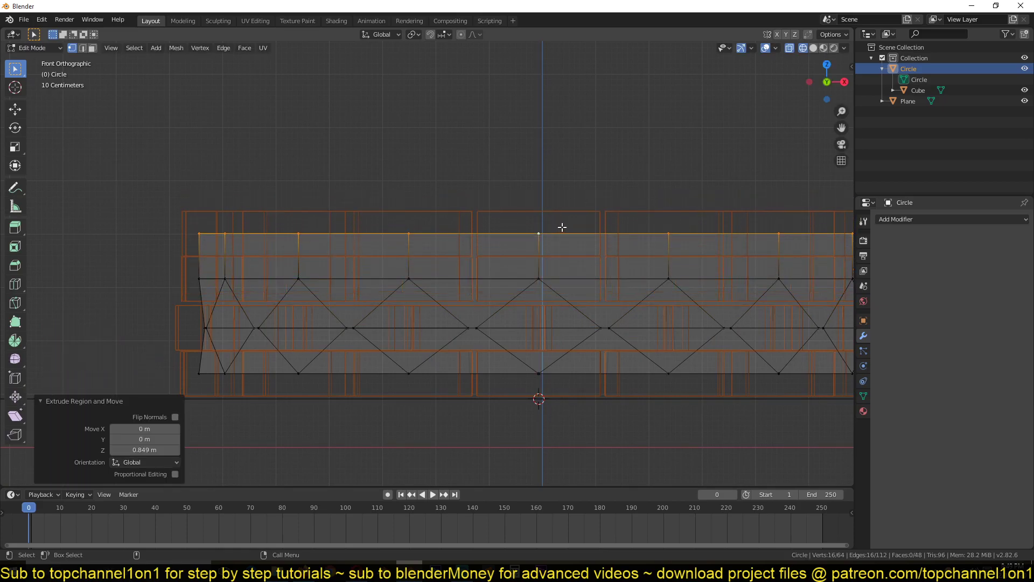
key("KP_7")
scroll("down", 3)
key("z")
key("`")
key("`")
scroll("down", 3)
- Rotate that loop about Z to stagger the bricks, then stack with another applied Array
key("r")
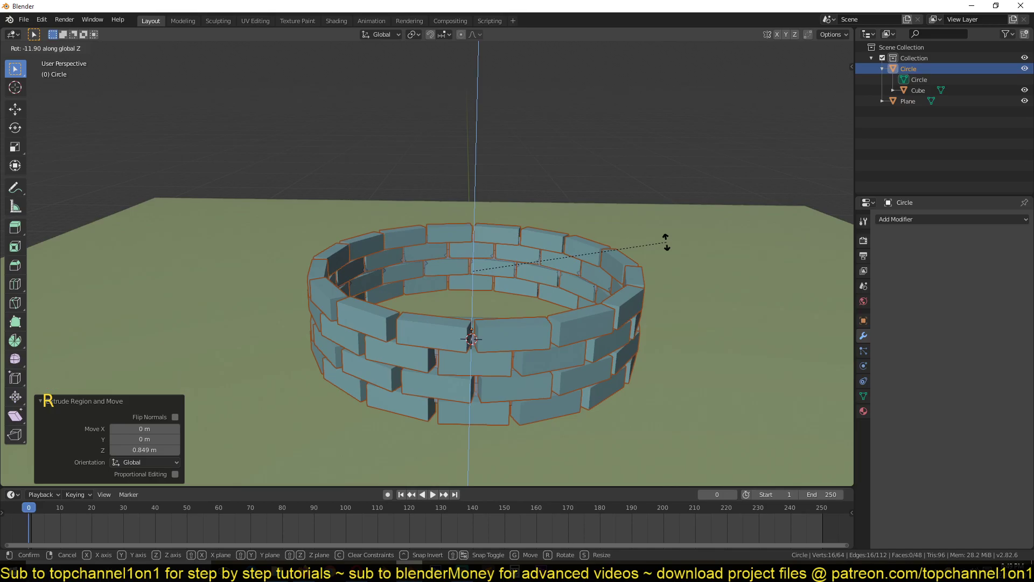
key("Tab")
left_click(928, 223)
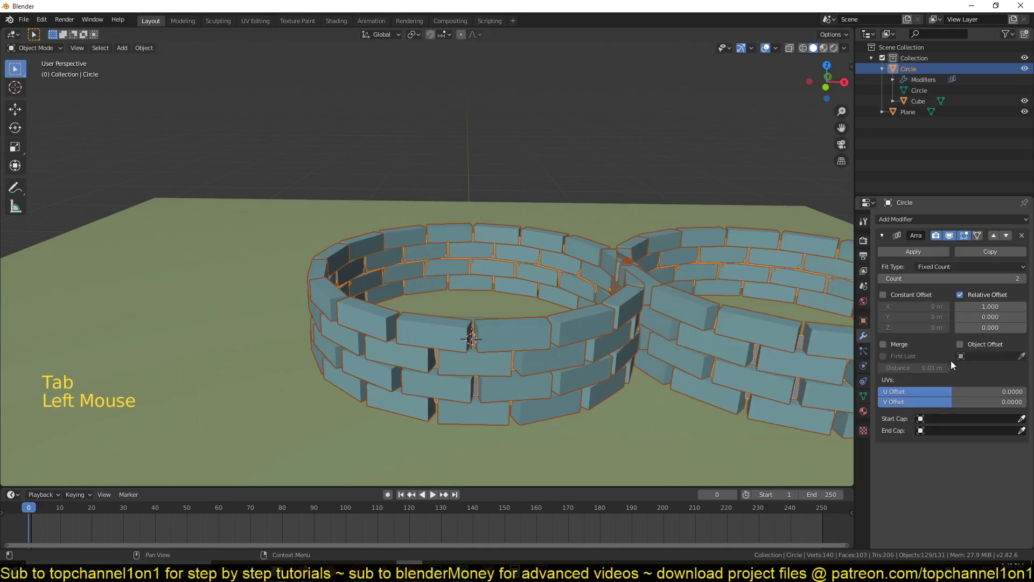
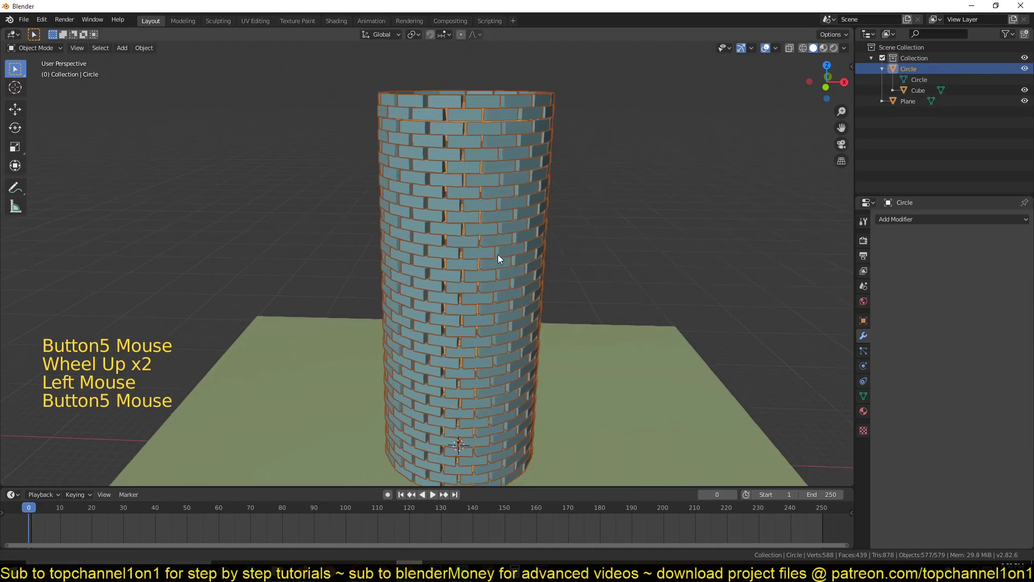
left_click(139, 49)
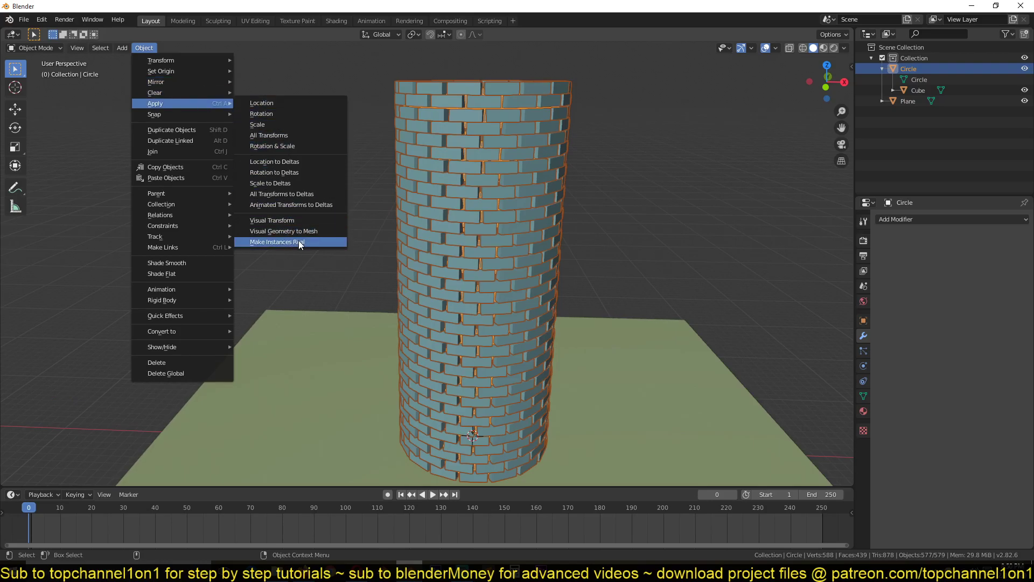
- Make the tower's instanced bricks into separate cube objects
key("`")
key("`")
key("alt+a")
key("`")
key("`")
left_click(423, 209)
left_click(480, 196)
left_click(455, 238)
key("`")
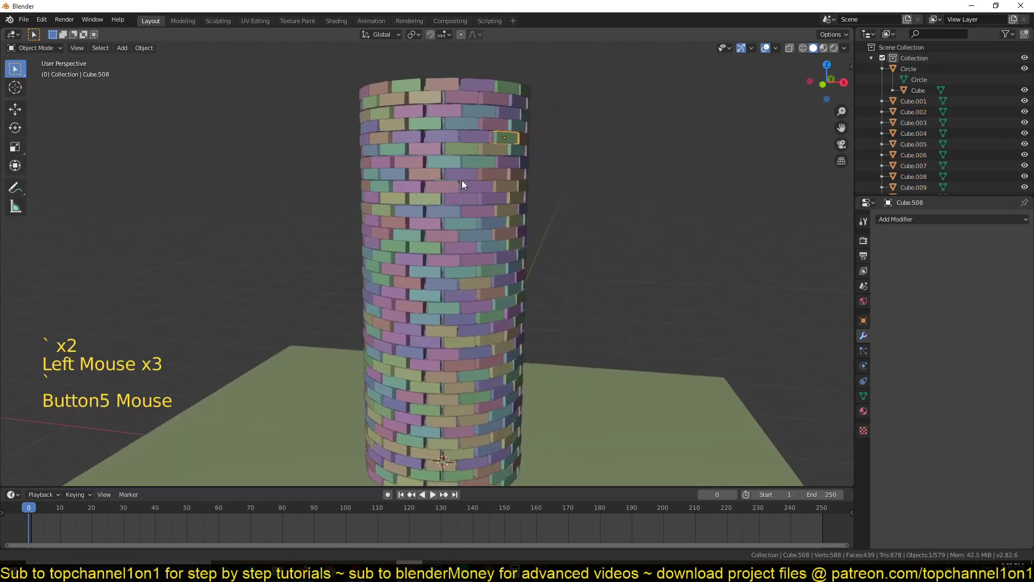
- Give the ground plane a Passive rigid body with Convex Hull shape and view from above
left_click(871, 374)
left_click(352, 214)
left_click(463, 218)
left_click(493, 307)
left_click(486, 310)
left_click(508, 334)
left_click(567, 353)
left_click(563, 384)
key("KP_7")
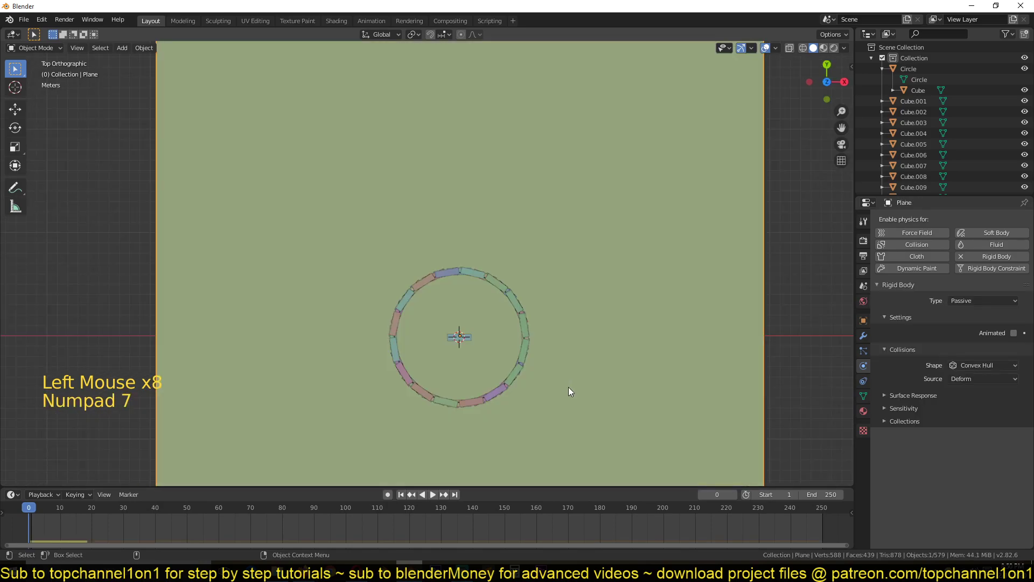
- Hide the plane, select every brick cube and add them as Active rigid bodies
key("h")
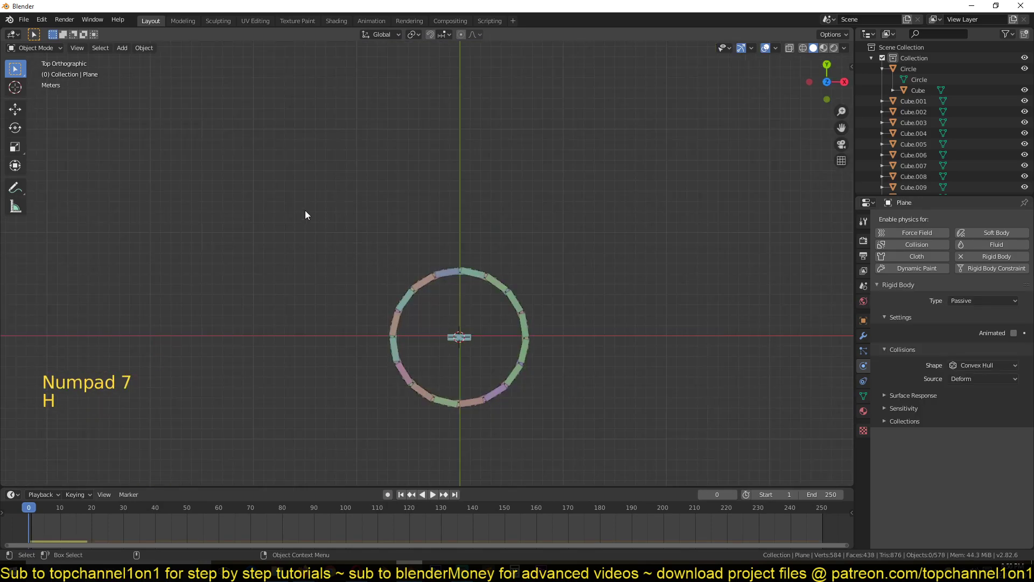
key("`")
scroll("down", 3)
scroll("up", 3)
key("`")
key("b")
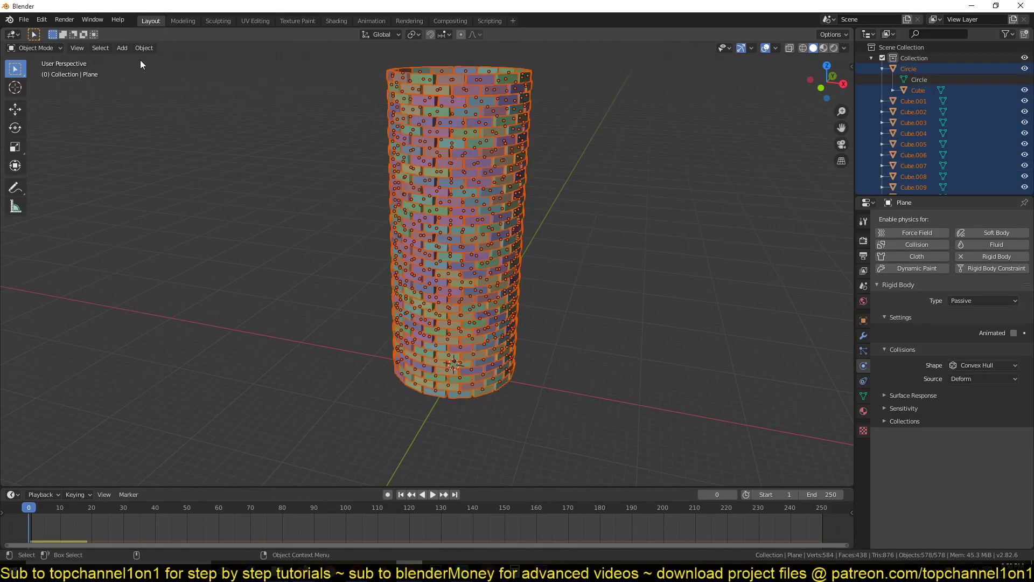
left_click(149, 50)
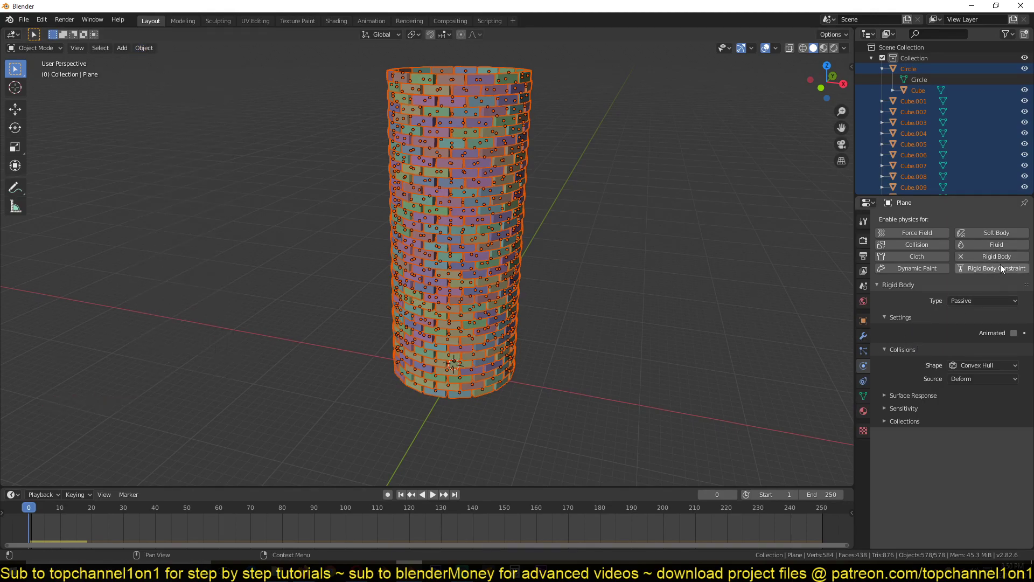
left_click(145, 50)
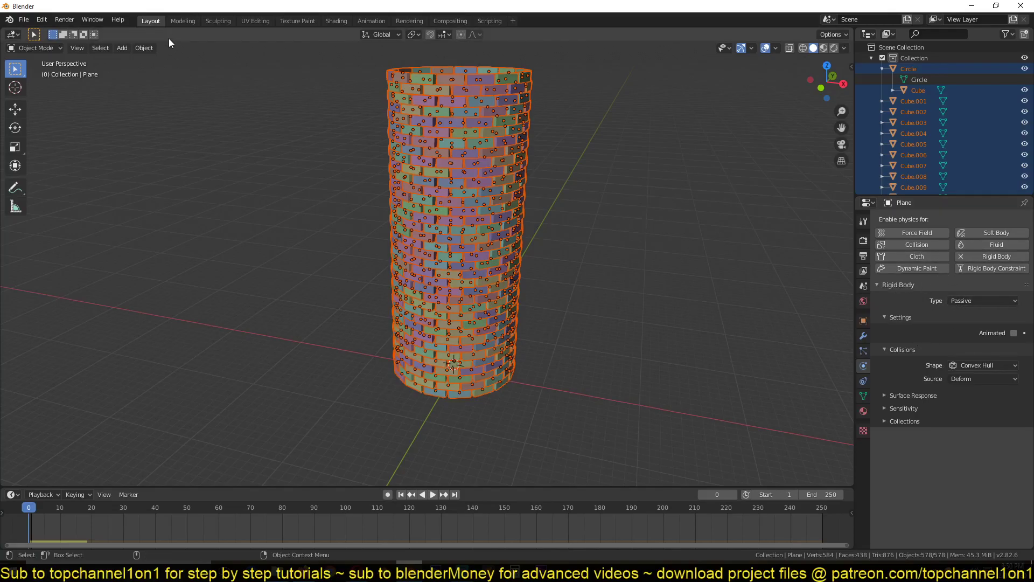
left_click(155, 53)
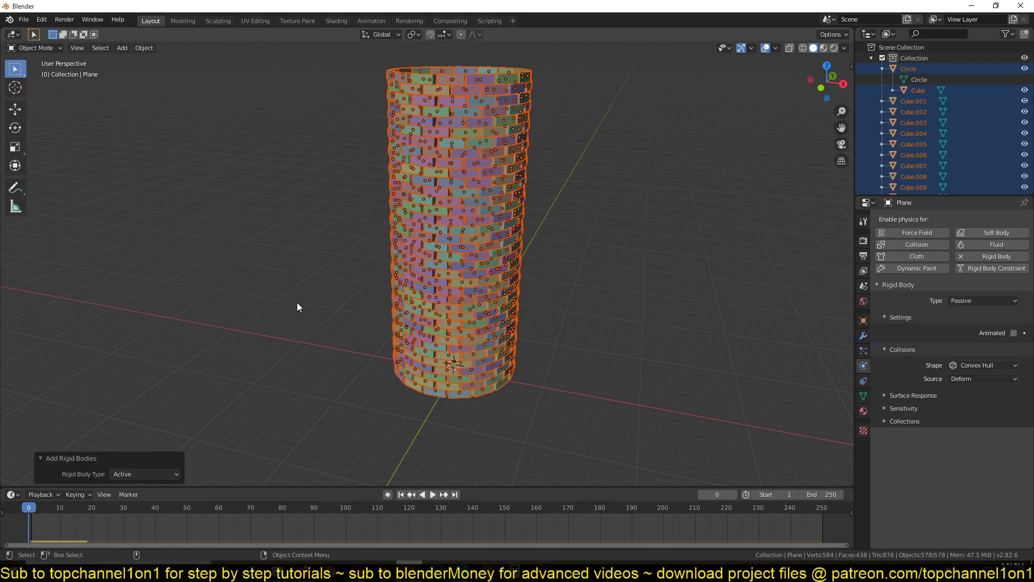
- Unhide the ground plane and play the simulation so the bricks tumble
left_click(414, 118)
left_click(466, 219)
left_click(460, 281)
key("alt+h")
key("alt+a")
key("`")
key("space")
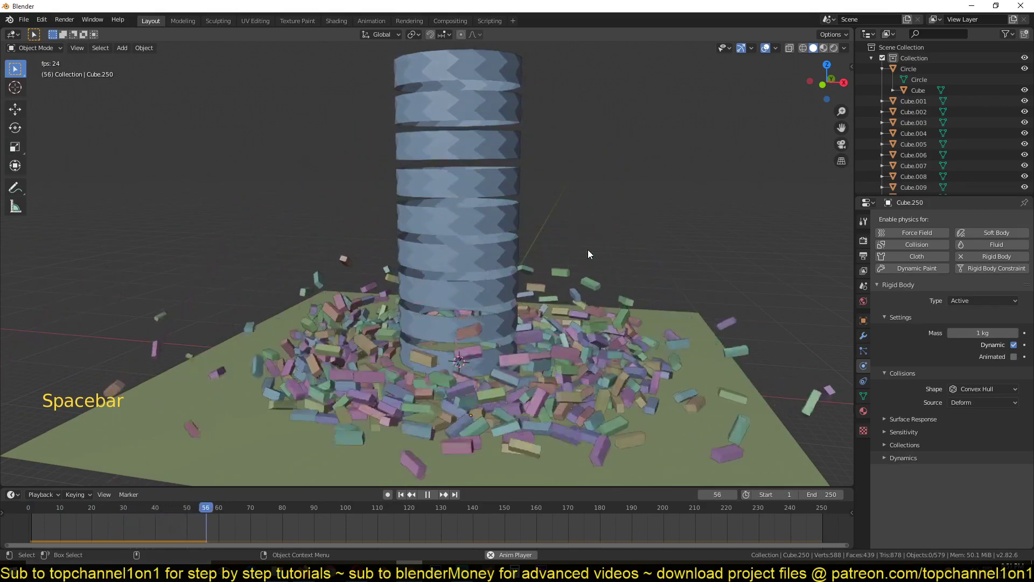
- Delete the Circle object and replay to confirm the brick tower now stays standing
key("space")
left_click(491, 135)
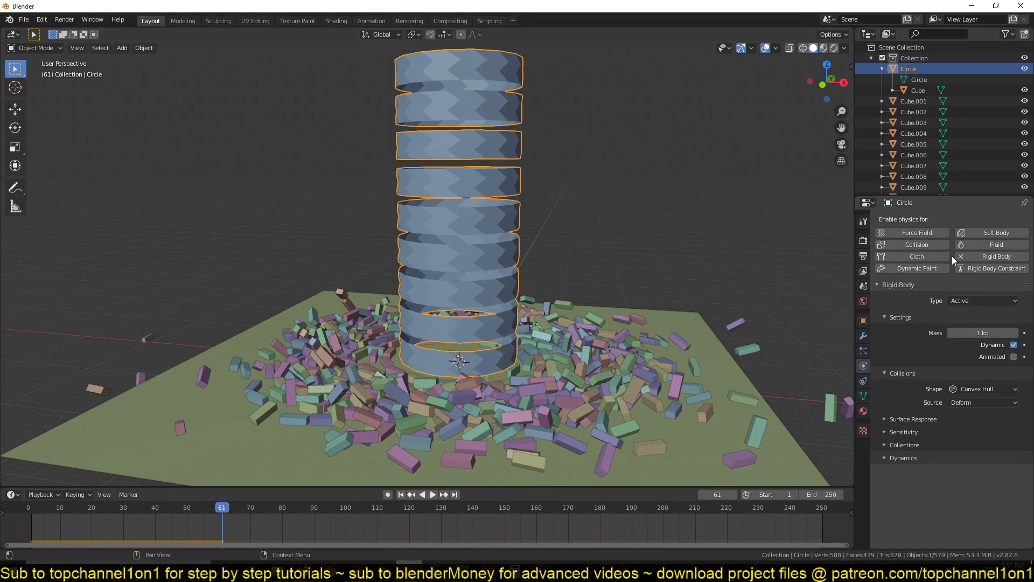
left_click(964, 260)
left_click(481, 168)
key("x")
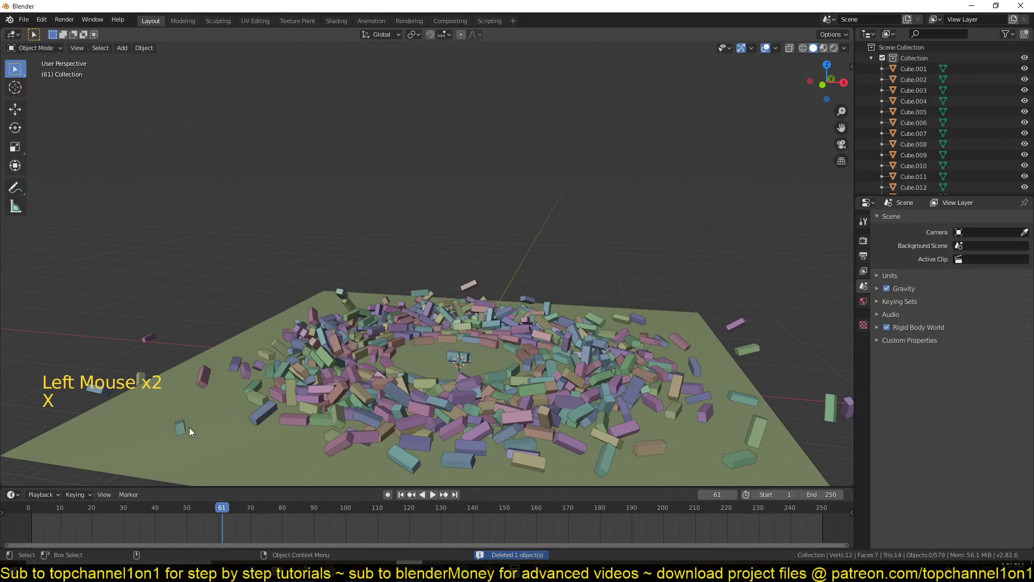
right_click(16, 528)
key("space")
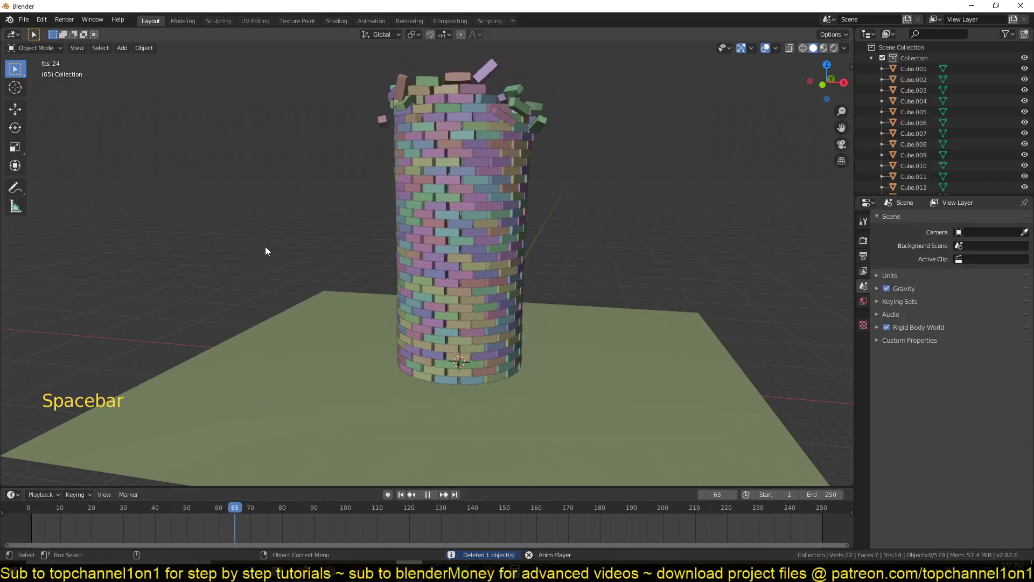
key("Escape")
- Rewind, view the tower from the front in wireframe and place the 3D cursor up right of its top
key("KP_1")
key("space")
key("`")
key("Escape")
key("KP_1")
key("z")
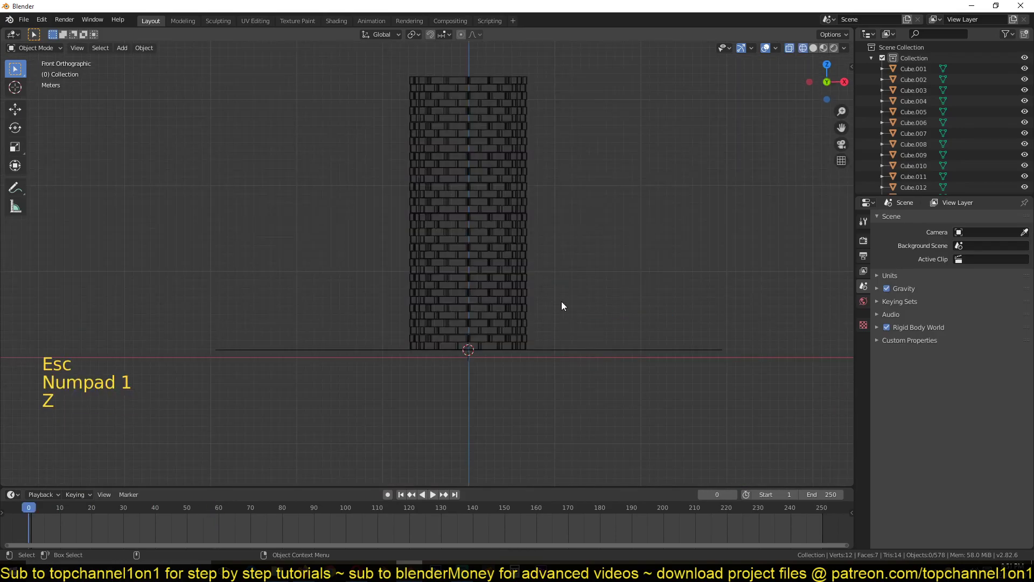
key("b")
key("alt+a")
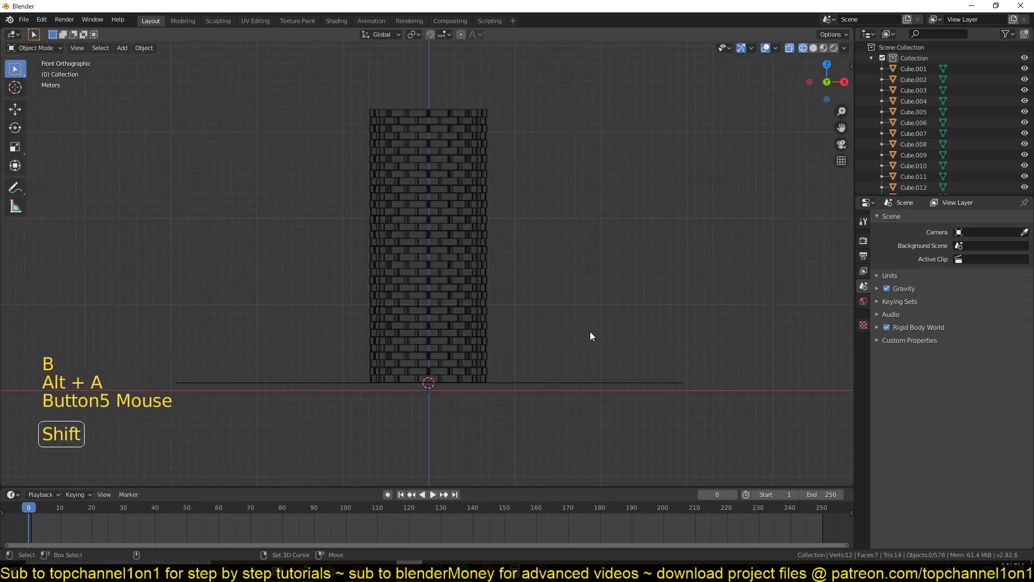
key("shift+a")
right_click(562, 152)
key("shift+a")
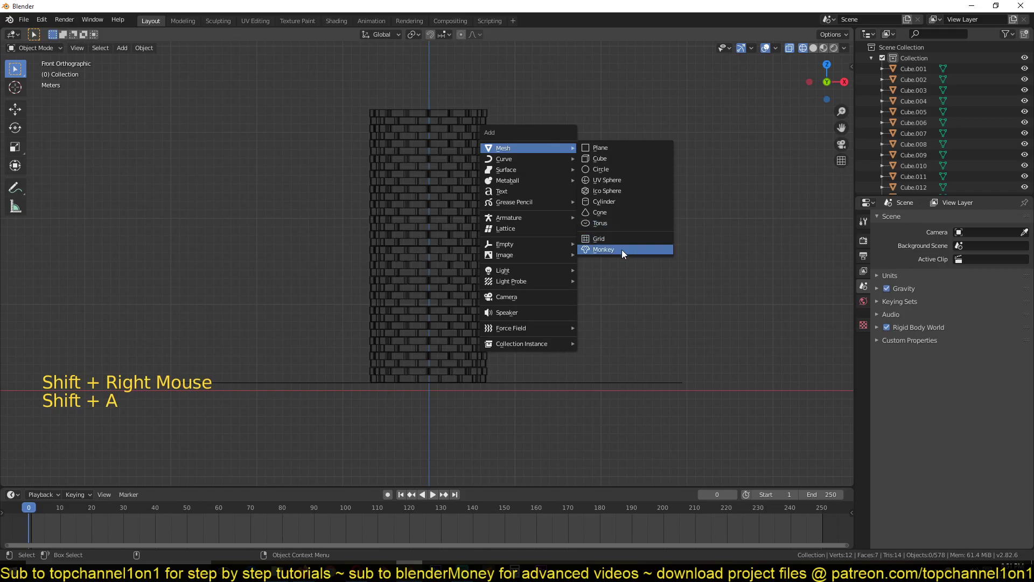
- Add a Suzanne monkey head, rotate it to face the tower and move it lower right
key("s")
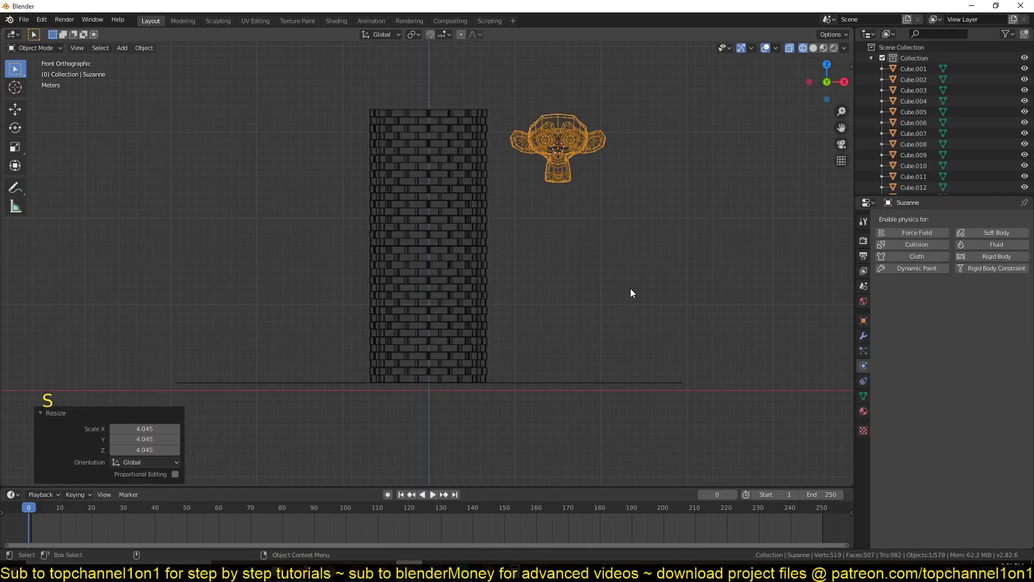
key("r")
key("r")
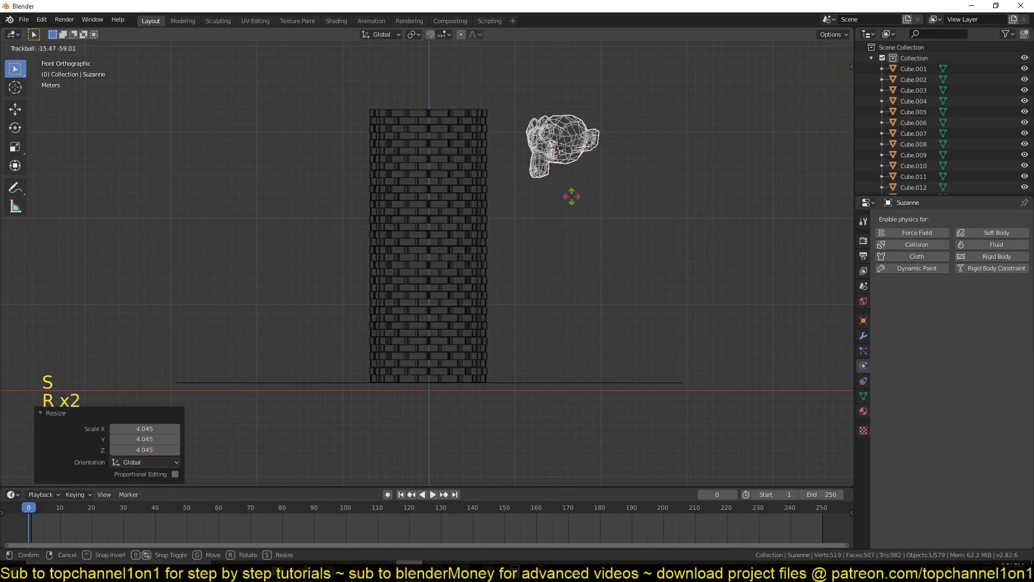
key("g")
- Give the monkey head passive rigid-body physics with Animated enabled
left_click(996, 257)
left_click(980, 302)
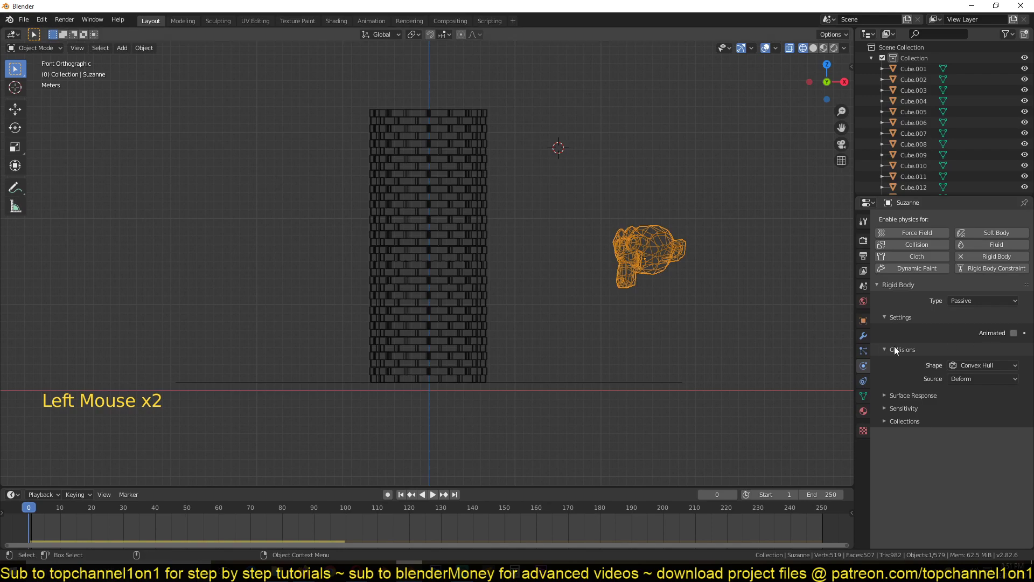
key("space")
key("z")
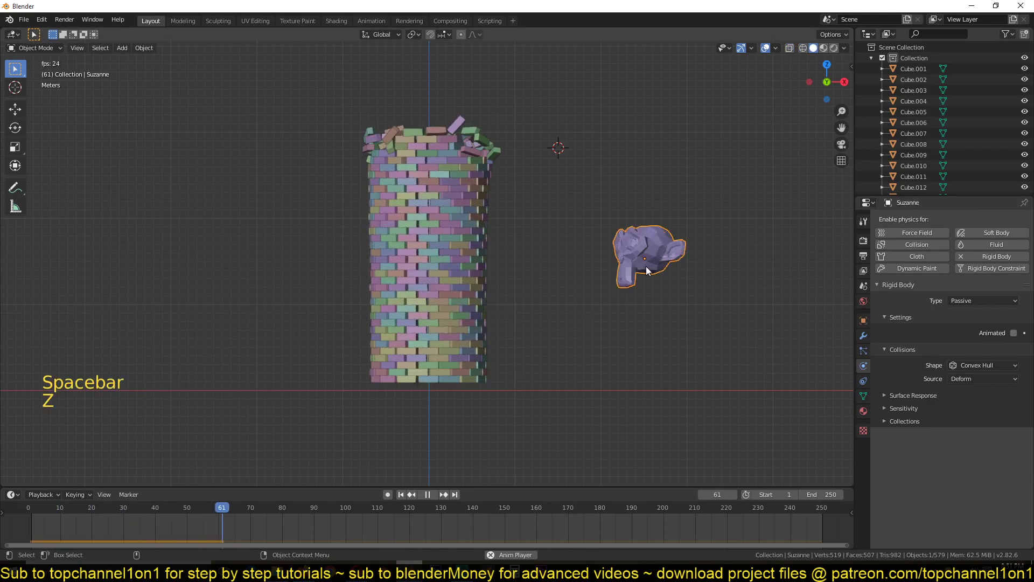
key("Escape")
key("`")
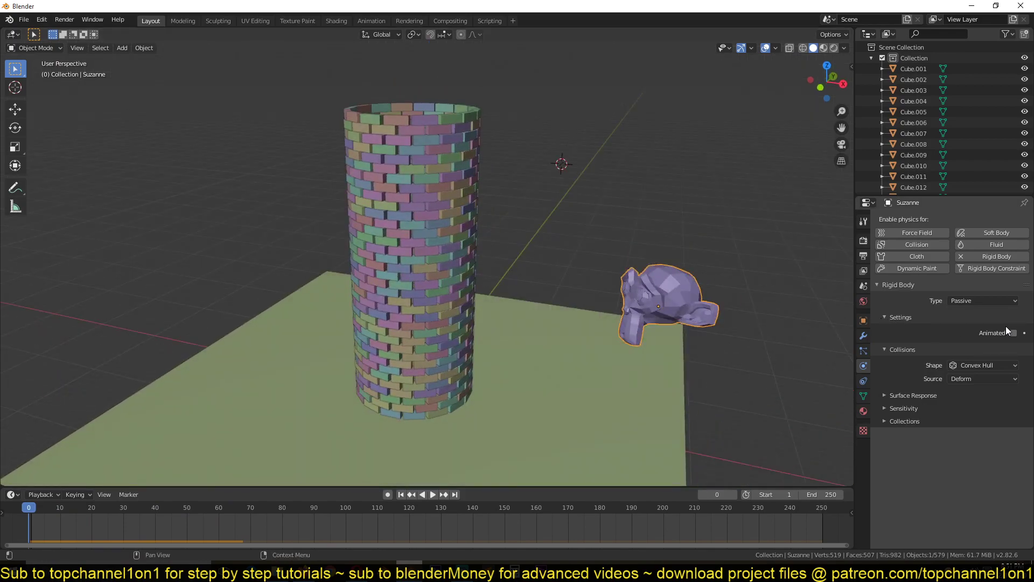
left_click(1015, 339)
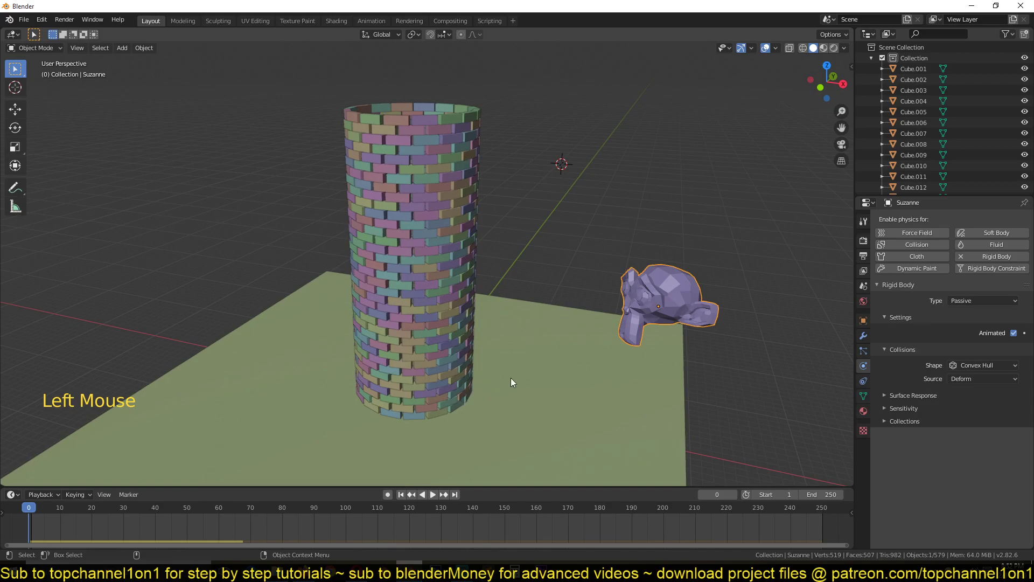
- Keyframe the monkey head's location at frames 0 and 50 so it smashes through the tower, then play it
key("KP_1")
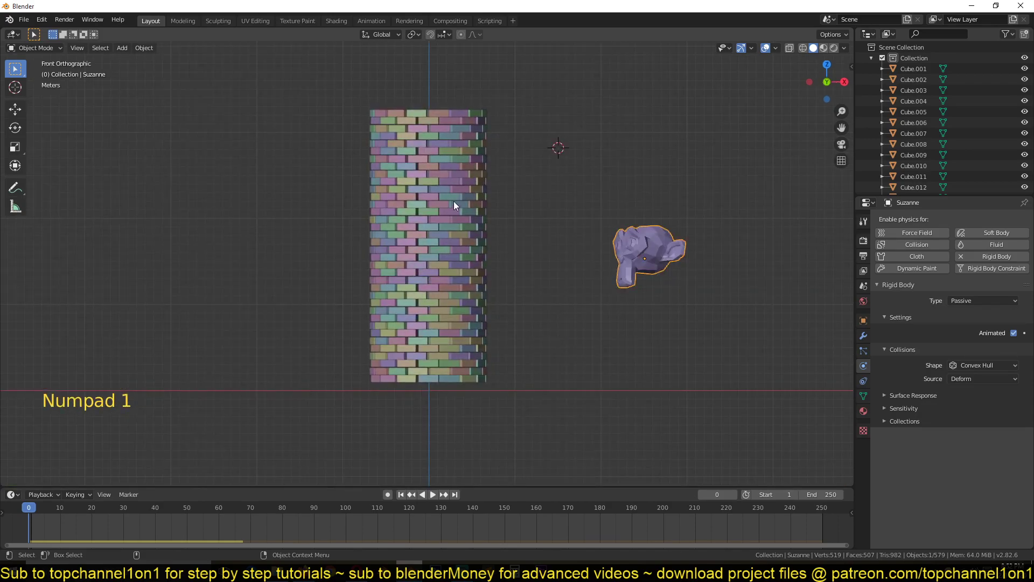
key("s")
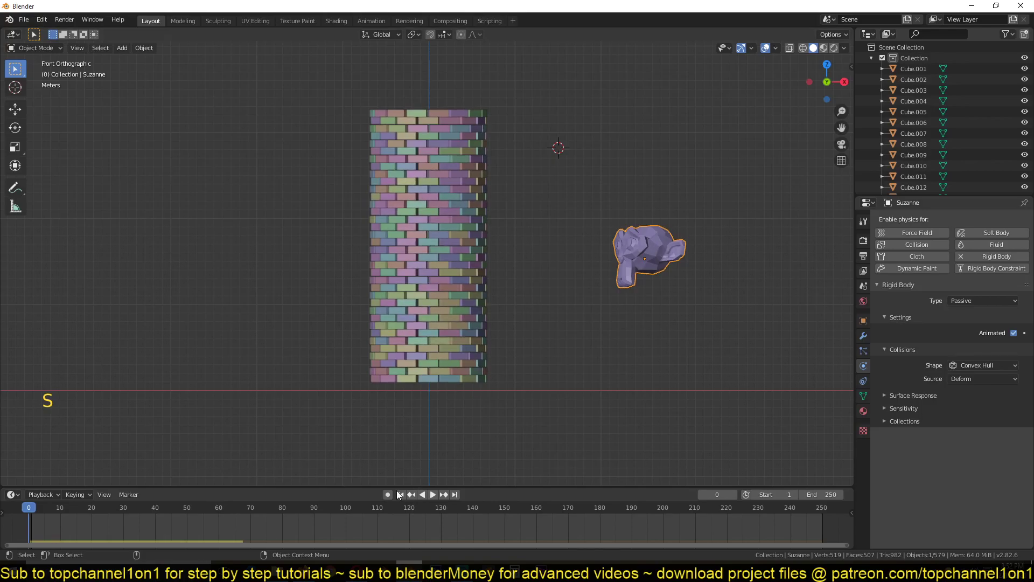
left_click(395, 502)
key("g")
right_click(183, 532)
key("g")
key("`")
right_click(35, 532)
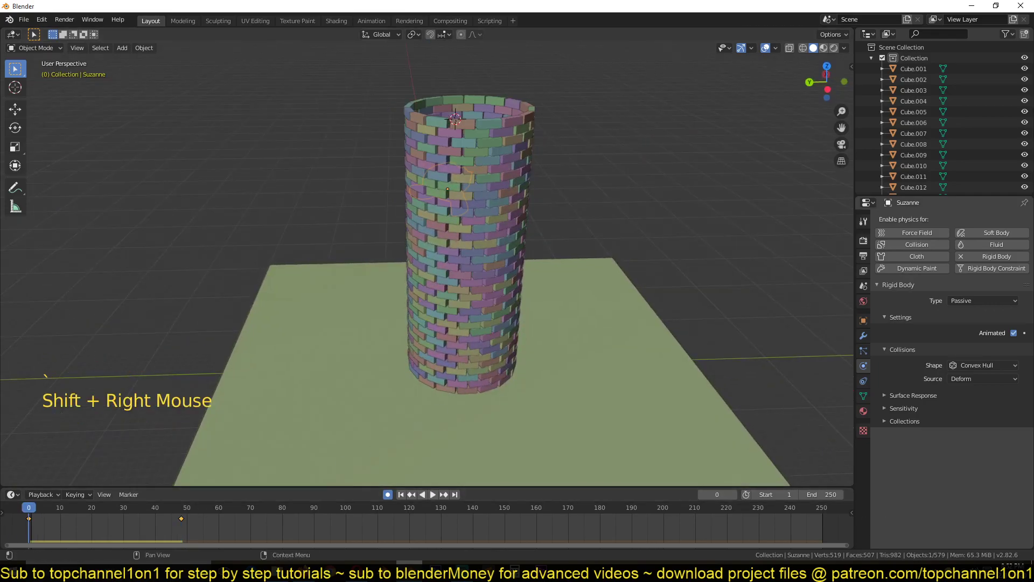
key("`")
key("space")
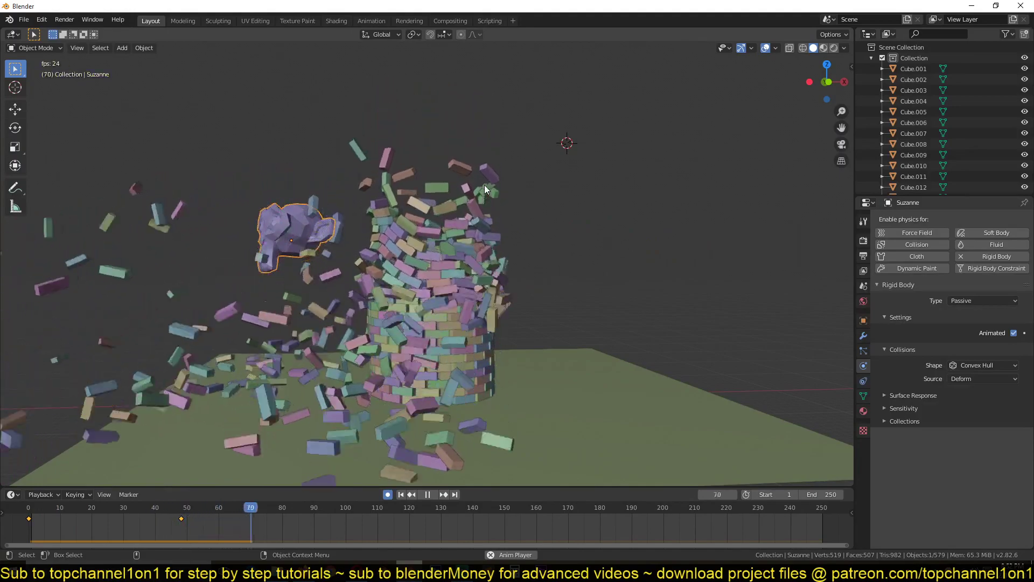
key("Escape")
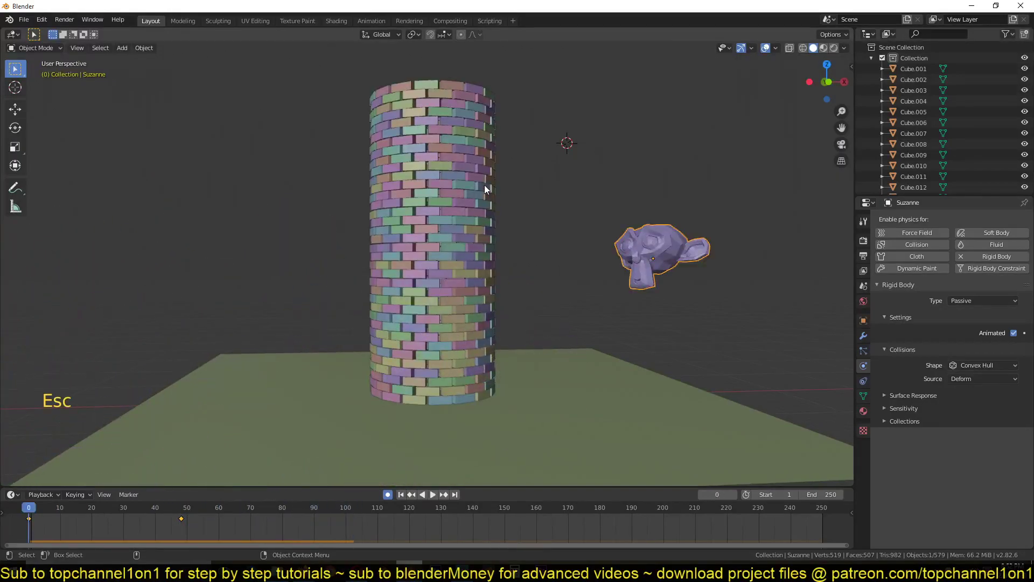